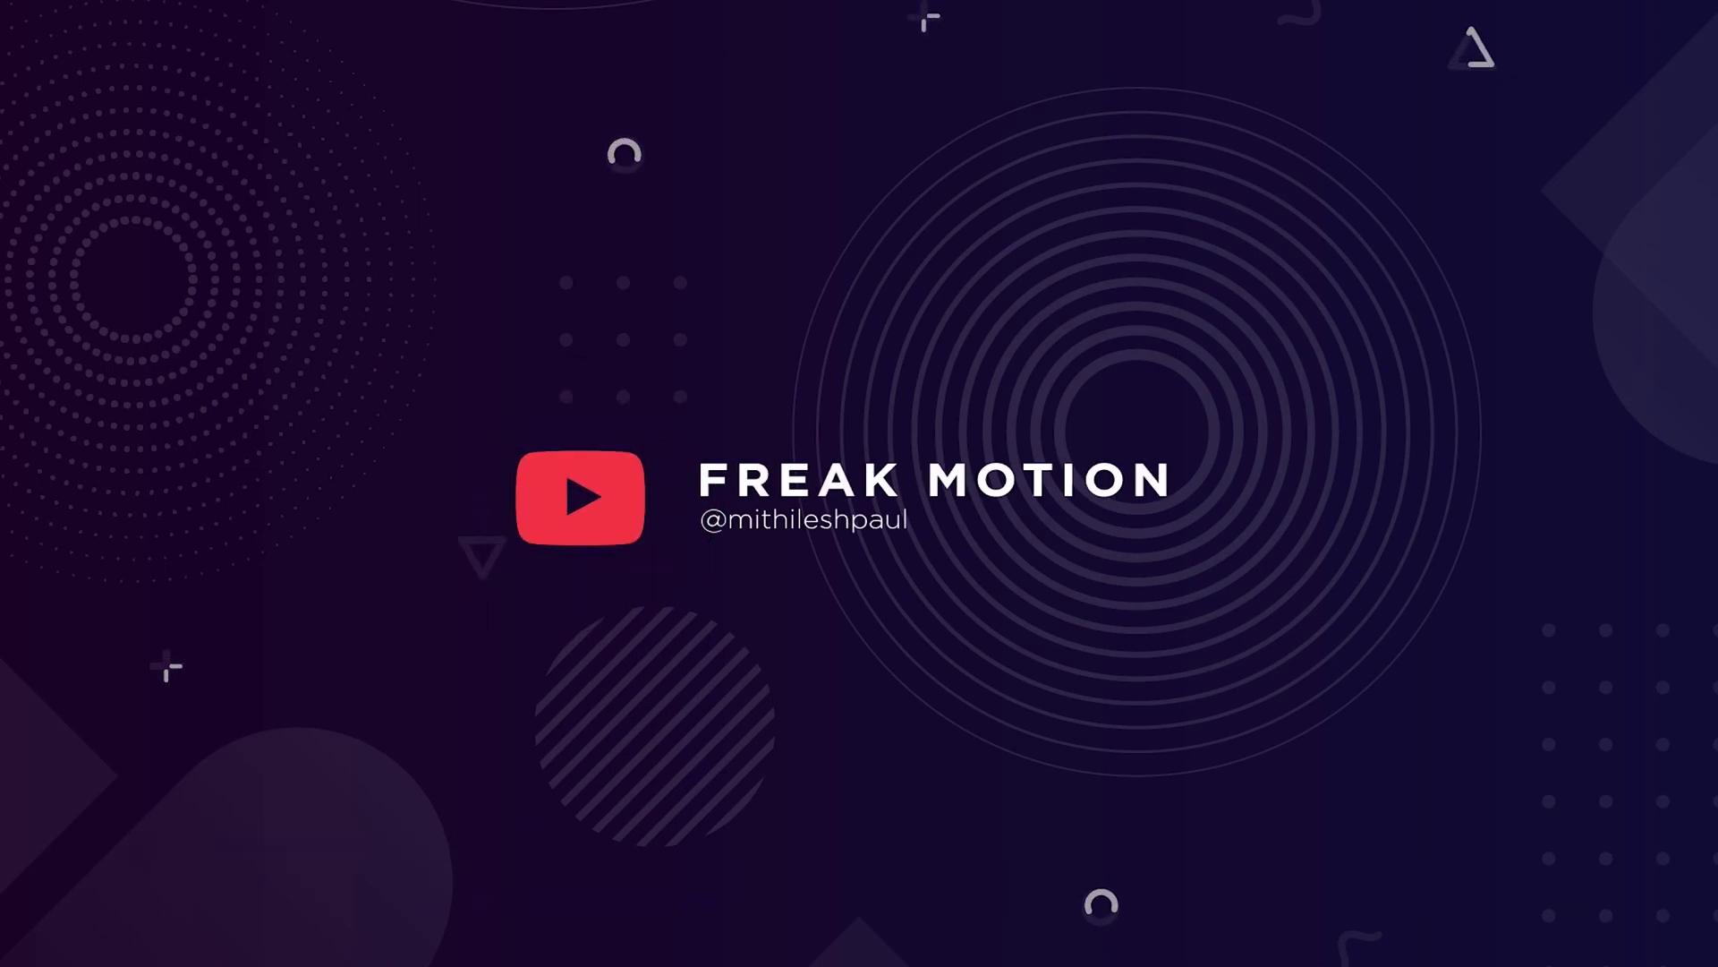
# - Name the new 1920×1080, 8-second composition 'cool text ani' in the New Composition dialog
pyautogui.click(939, 327)
pyautogui.write('cool')
pyautogui.press('space')
pyautogui.write('text')
pyautogui.press('space')
# - Finish the composition name and add a text layer reading 'Typoking.'
pyautogui.write('ani')
pyautogui.moveTo(598, 209); pyautogui.dragTo(865, 657)
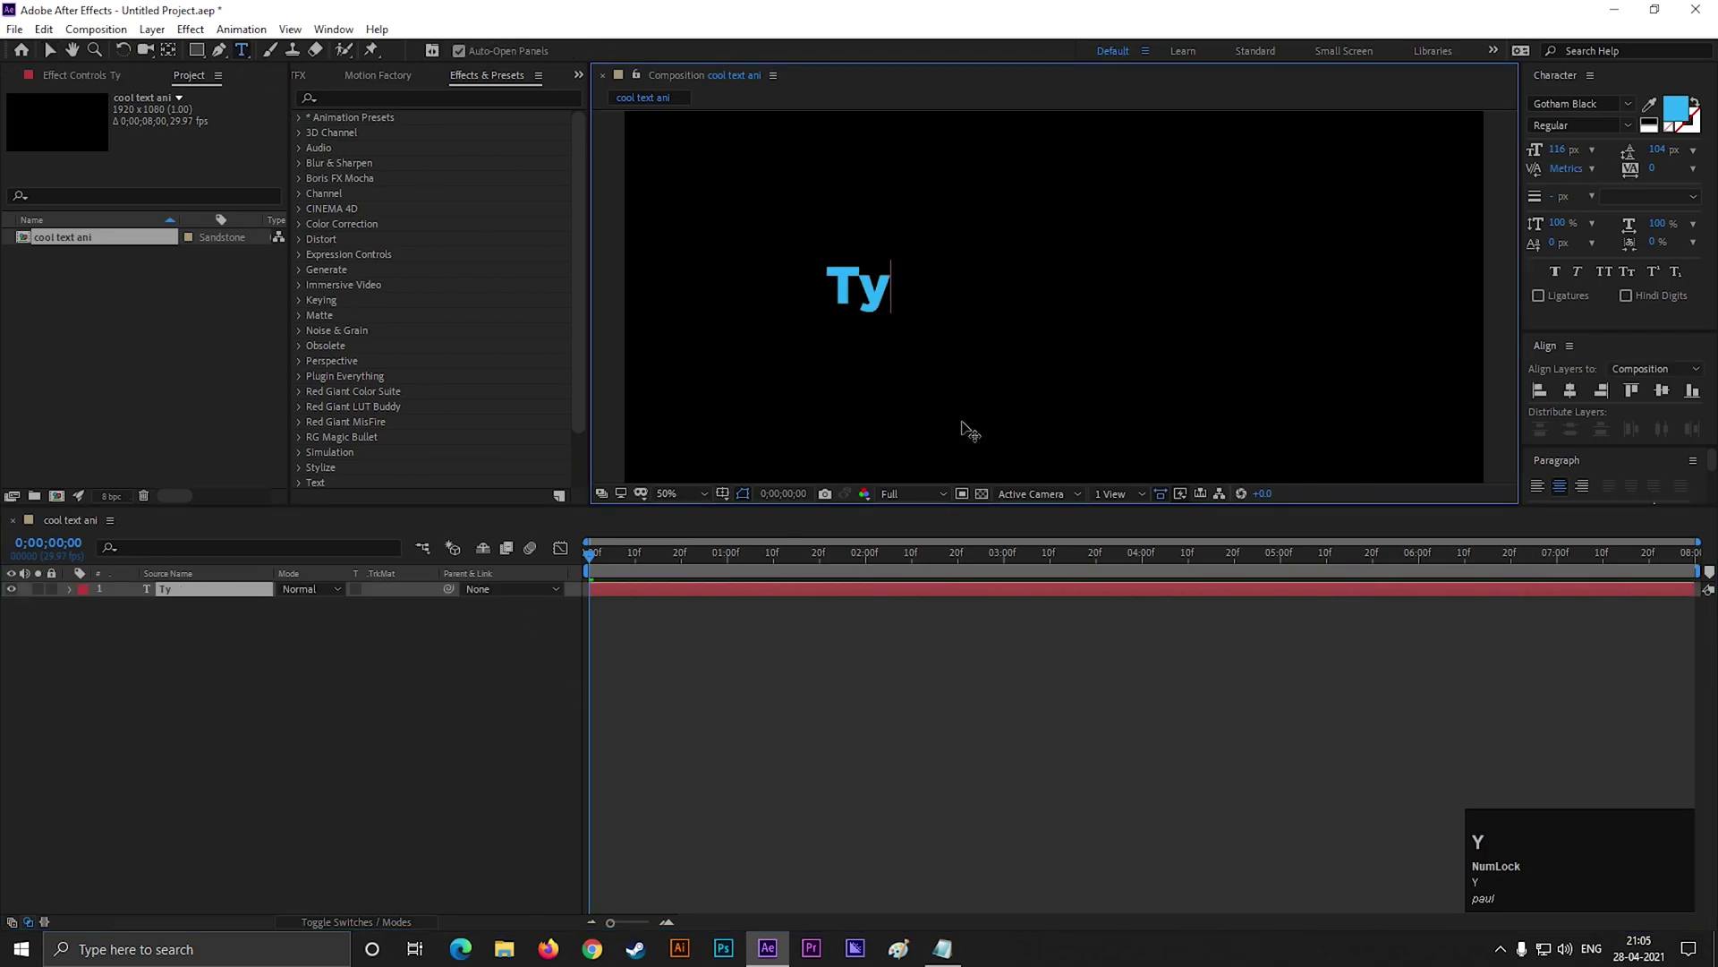
pyautogui.write('ypoking')
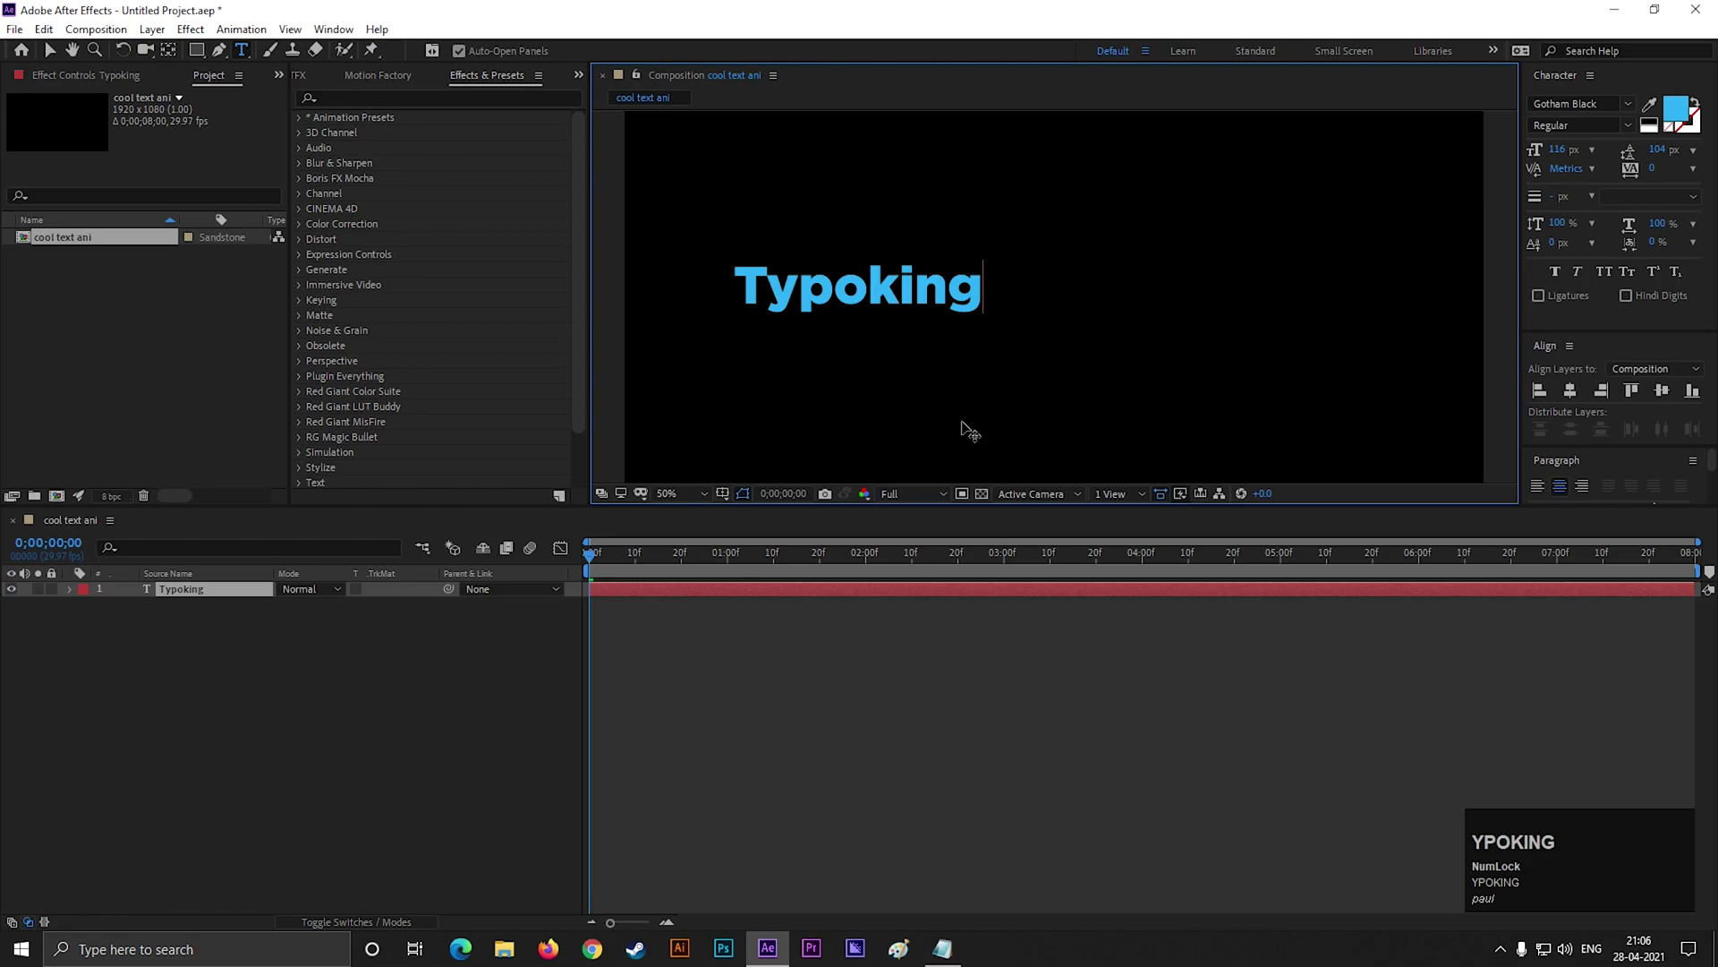
pyautogui.press('.')
# - Enlarge the Typoking. text slightly and centre it in the frame
pyautogui.click(49, 55)
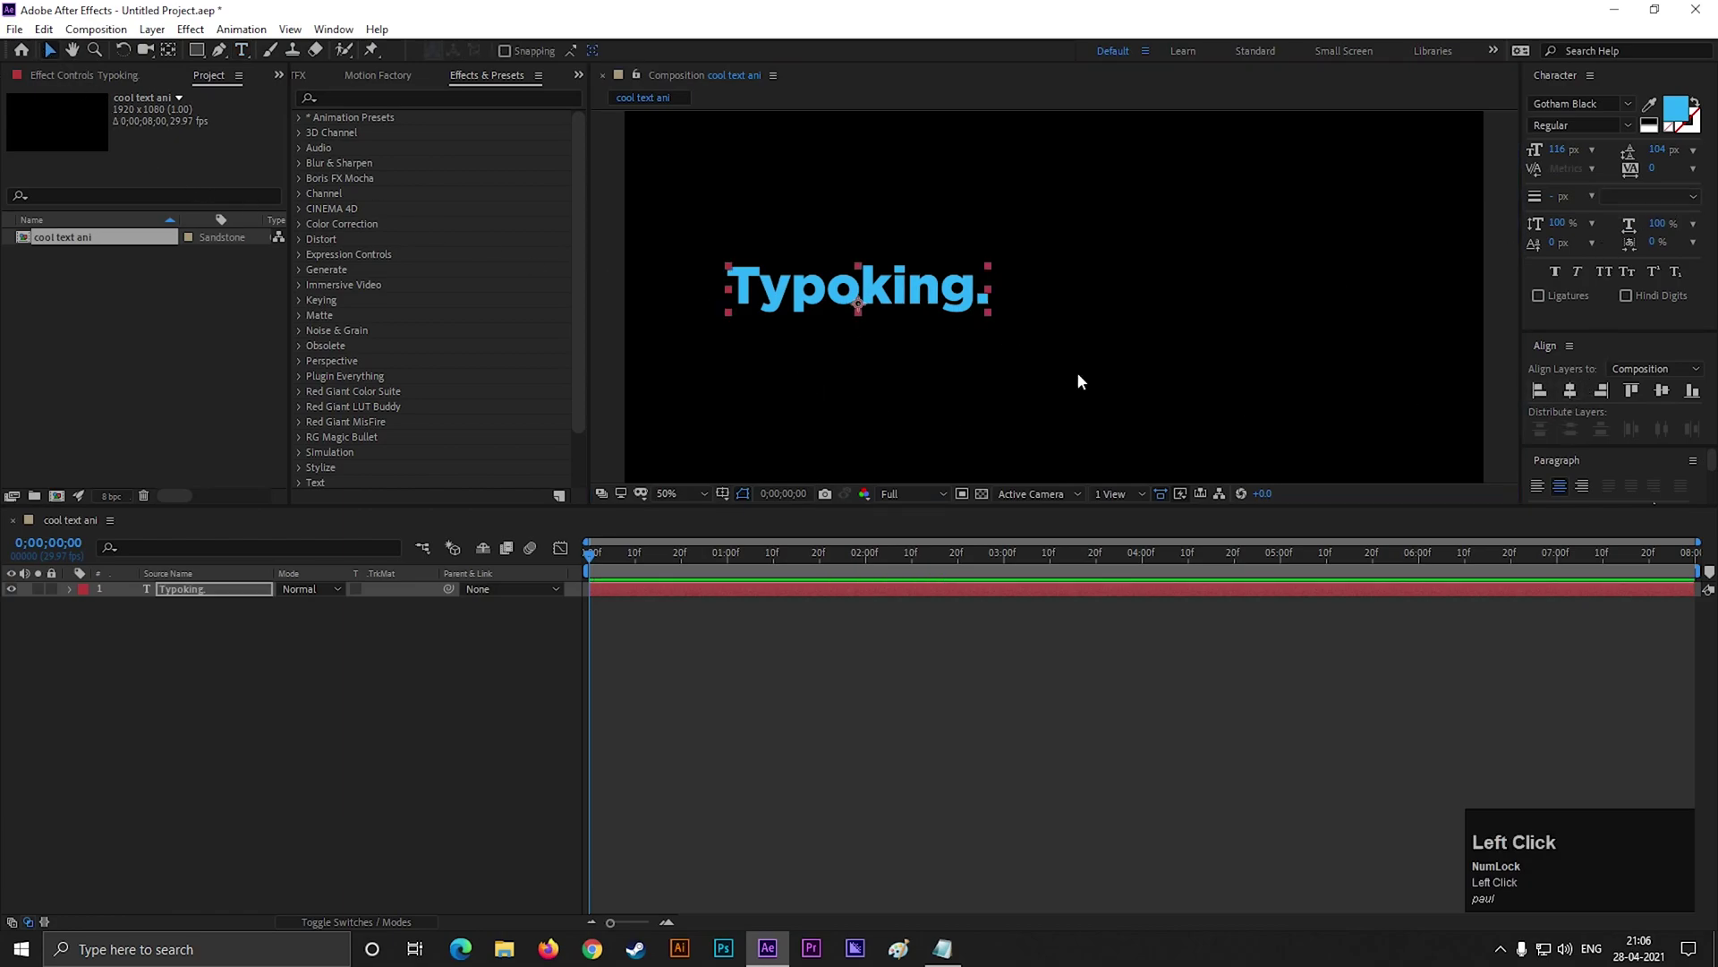
pyautogui.moveTo(921, 309); pyautogui.dragTo(1037, 335)
pyautogui.press('ctrl+alt+Home')
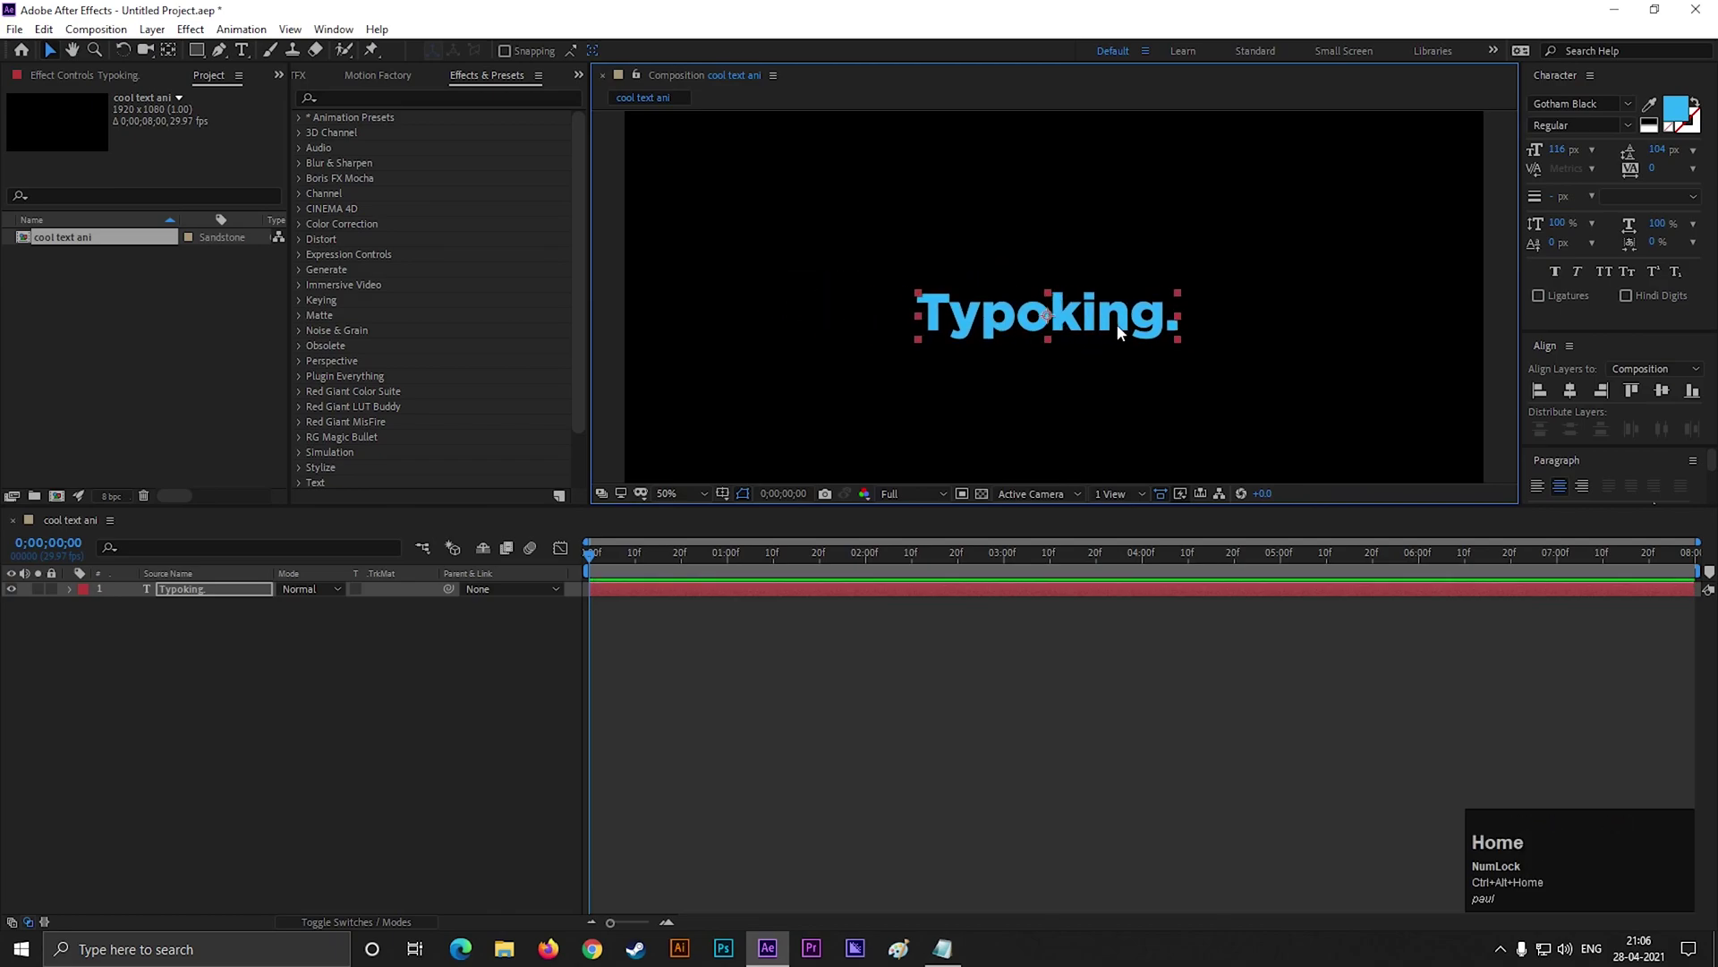
pyautogui.moveTo(1111, 332); pyautogui.dragTo(1135, 328)
pyautogui.moveTo(1234, 282); pyautogui.dragTo(1123, 336)
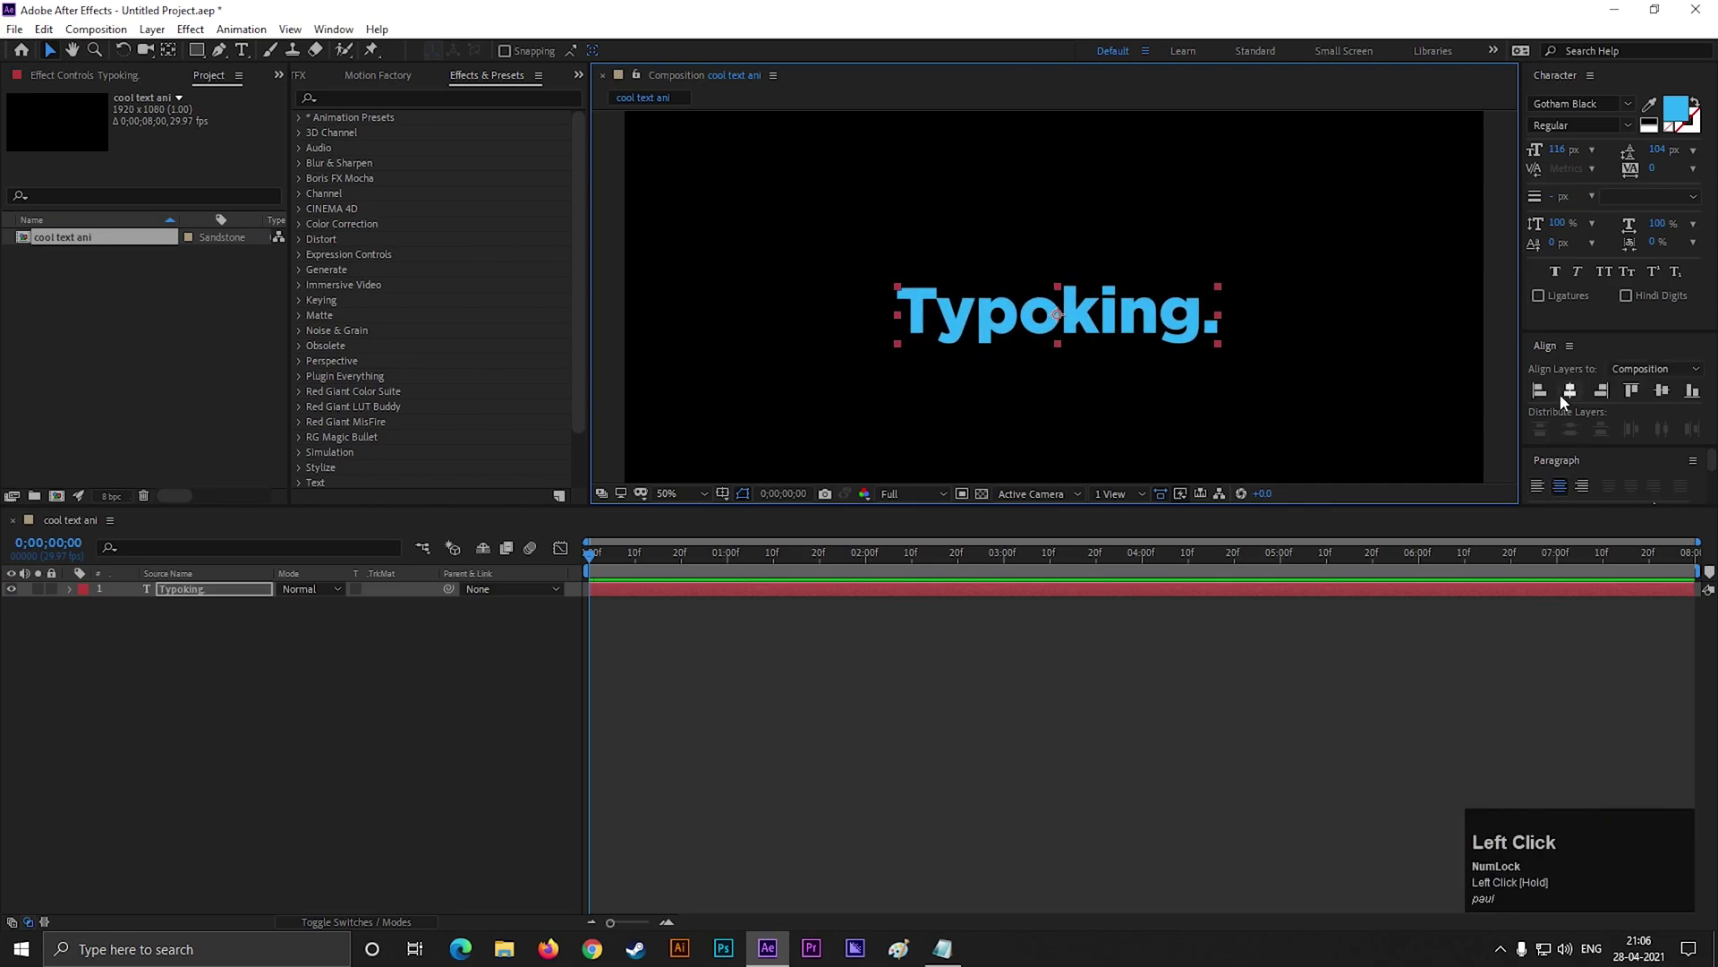
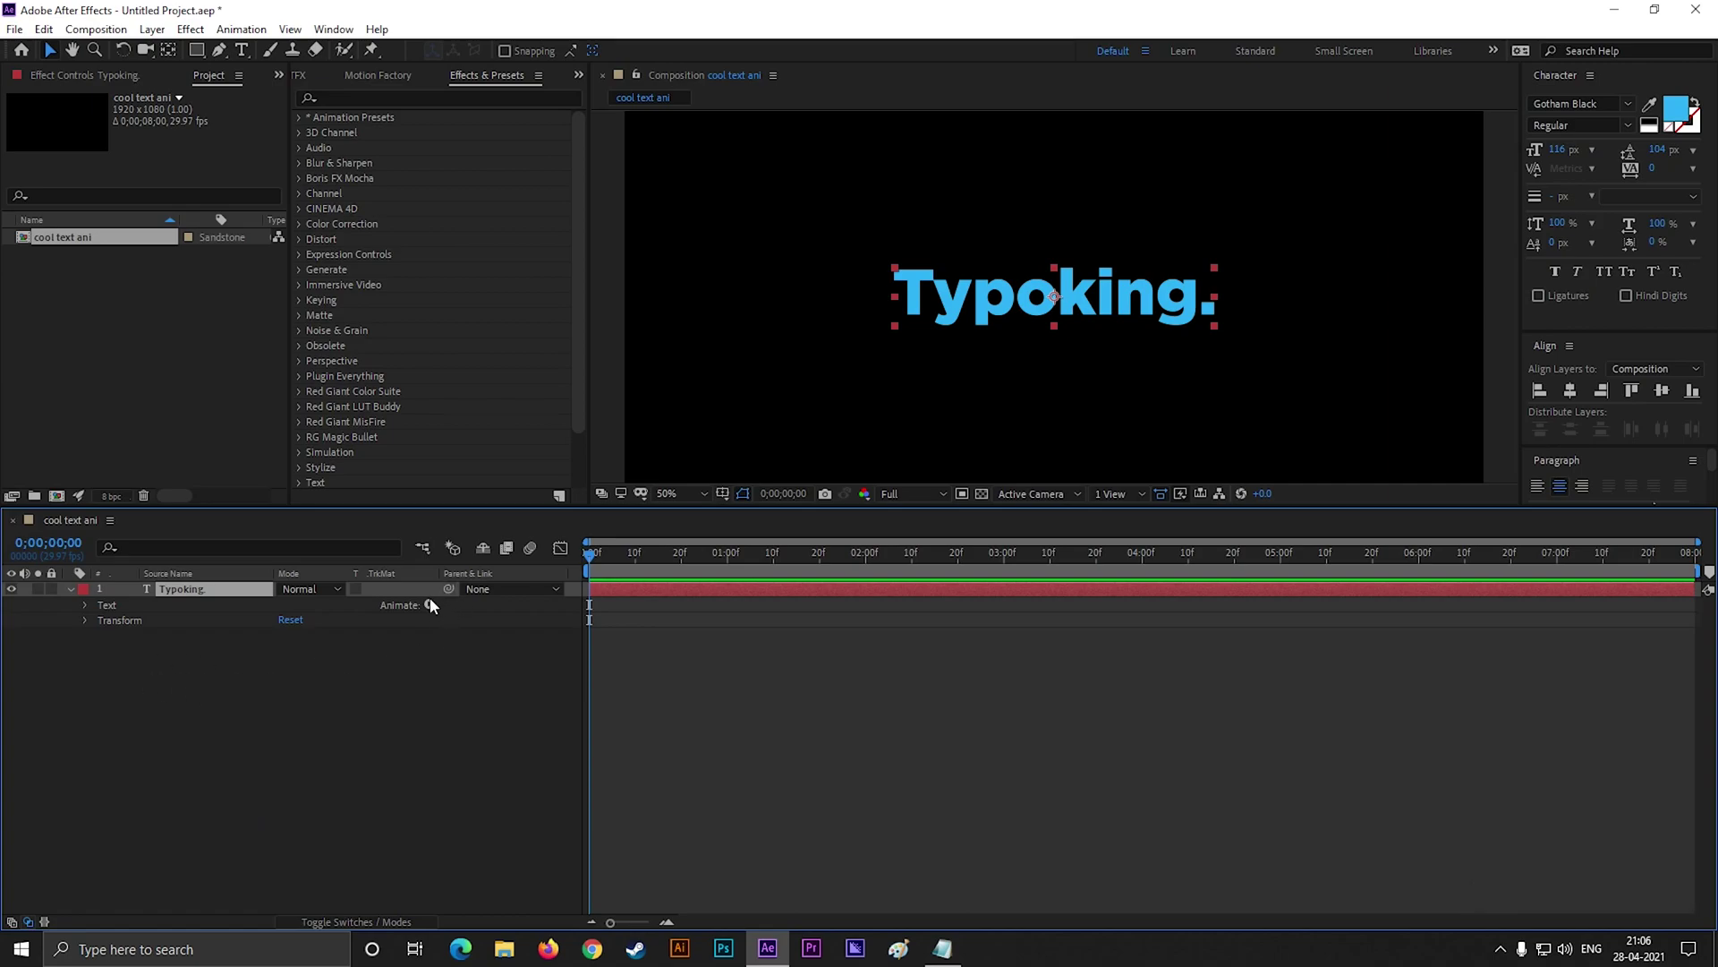
# - Add a Position text animator to Typoking. and start adding an expression selector
pyautogui.click(436, 611)
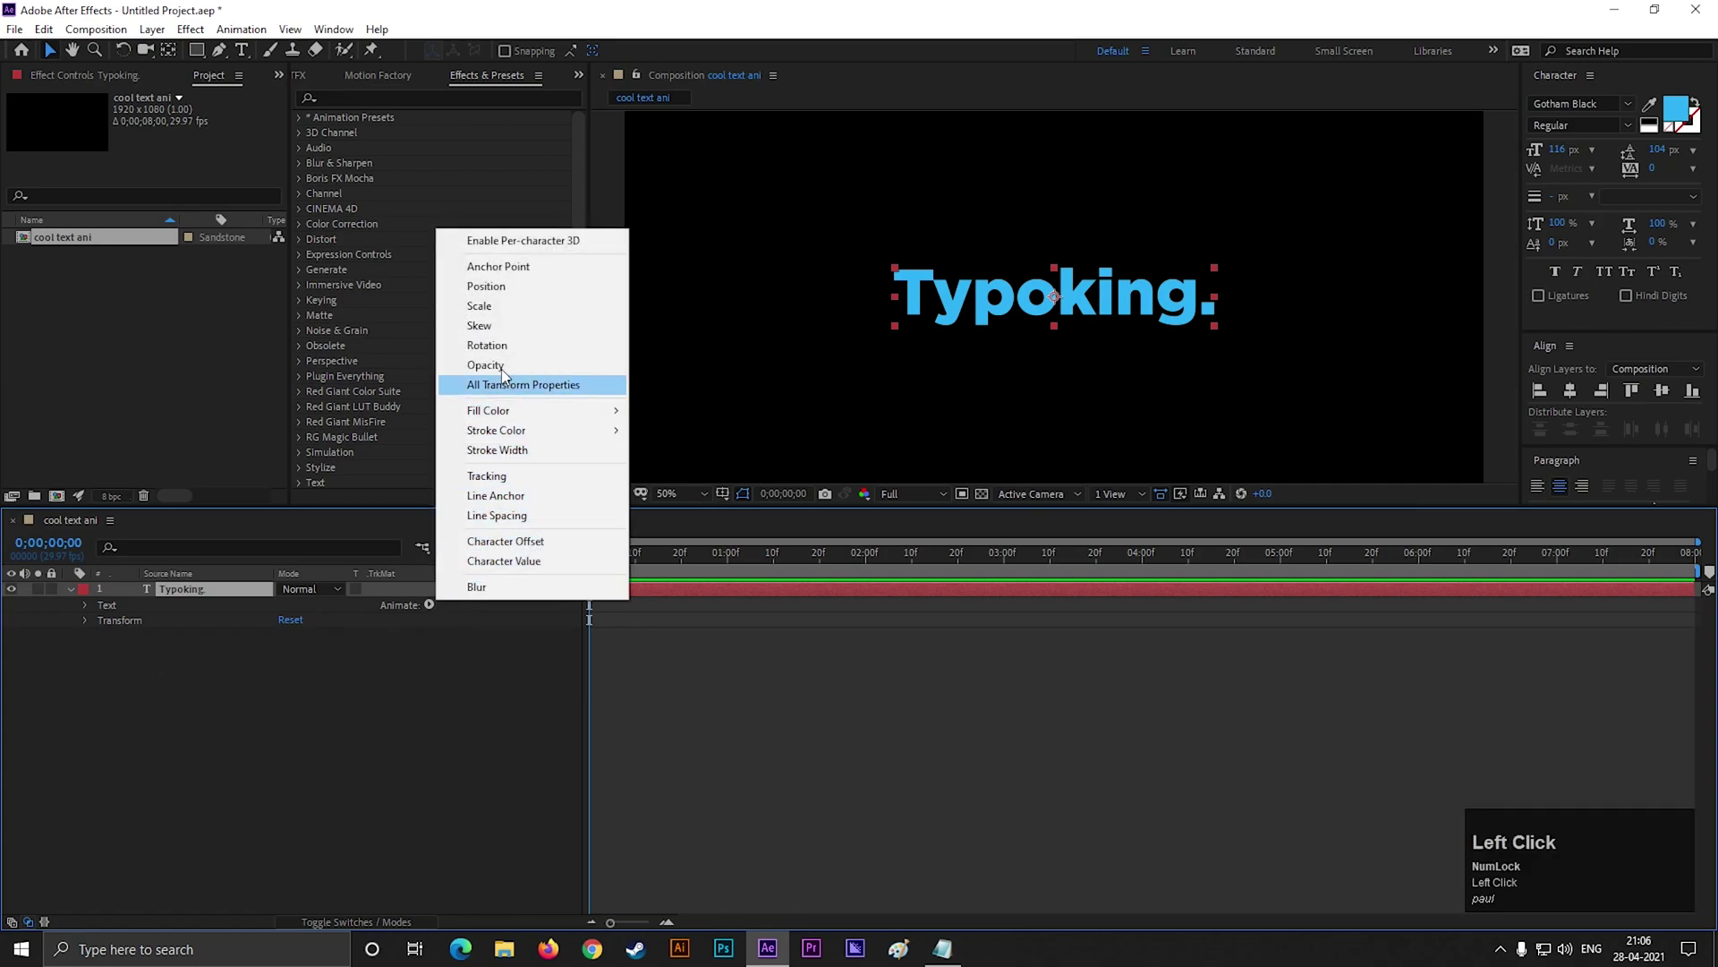
pyautogui.click(507, 294)
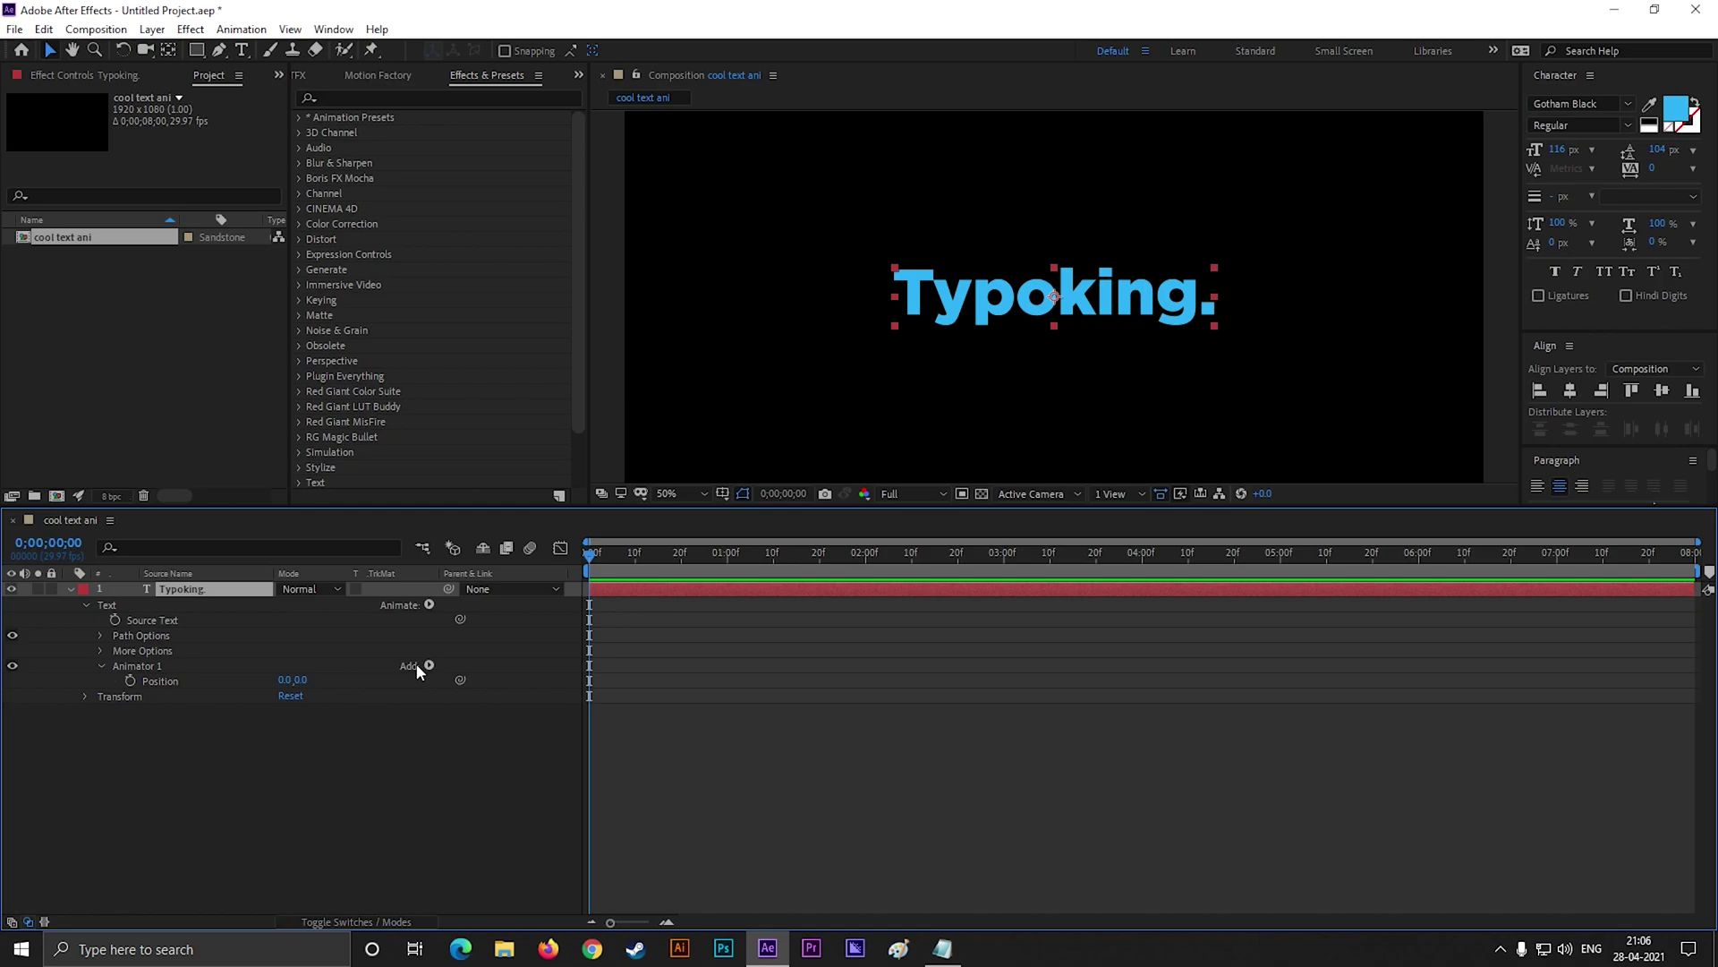
pyautogui.click(430, 672)
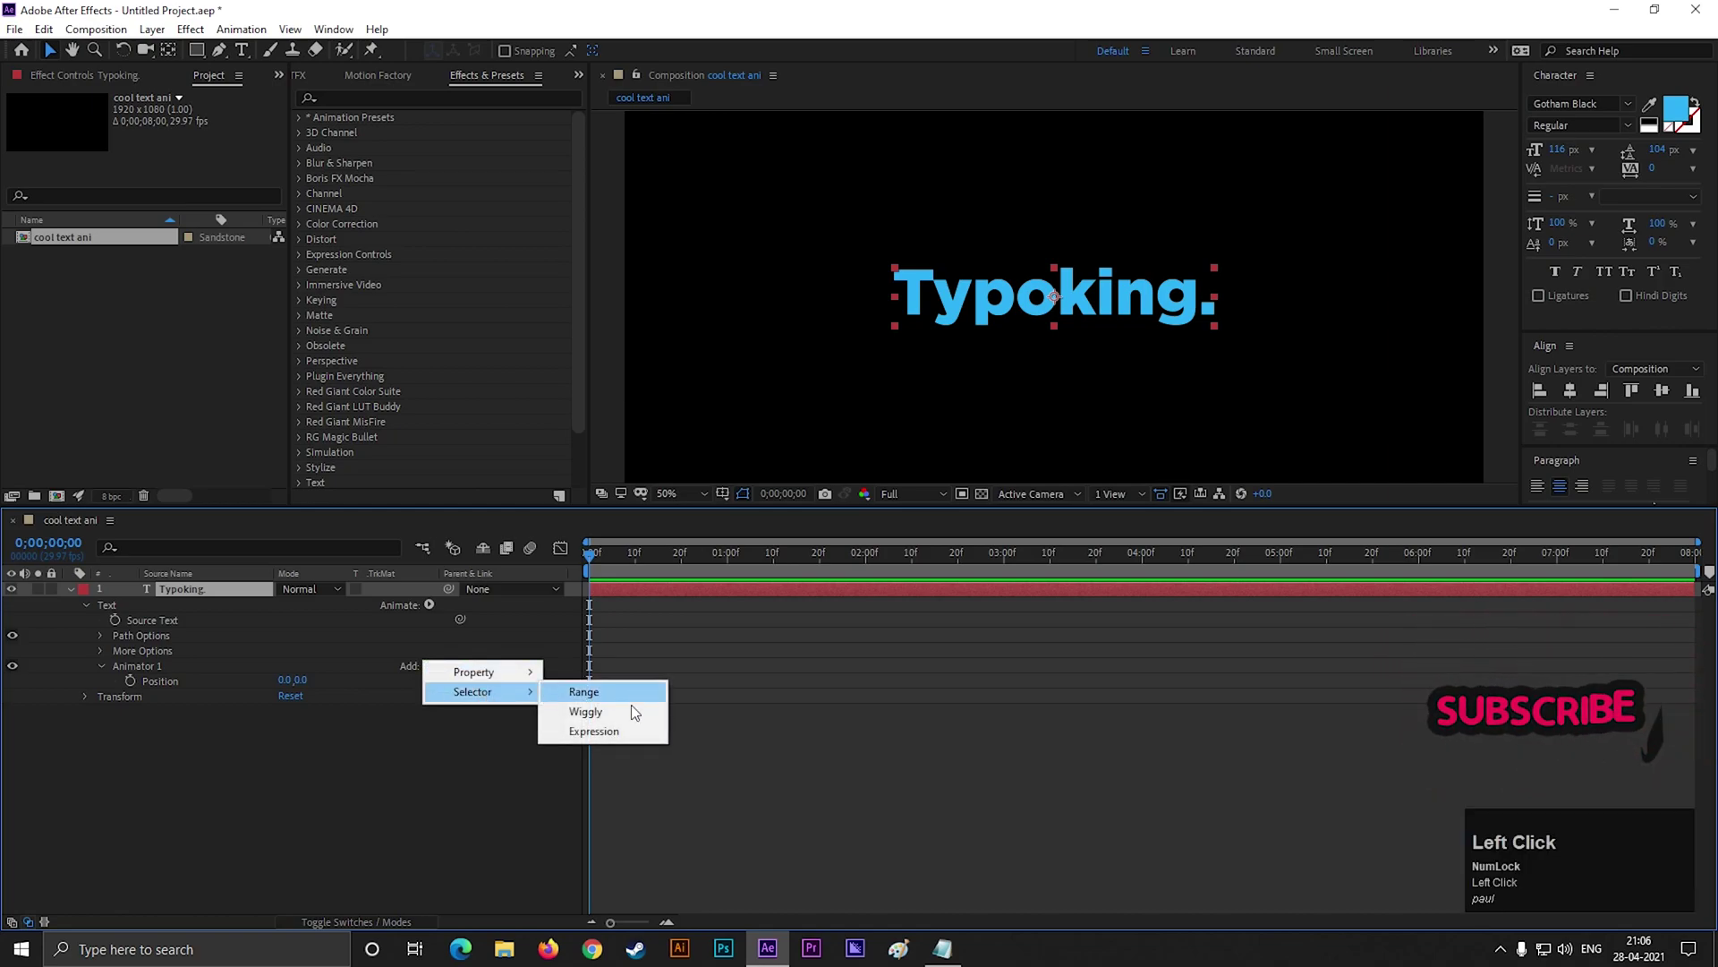
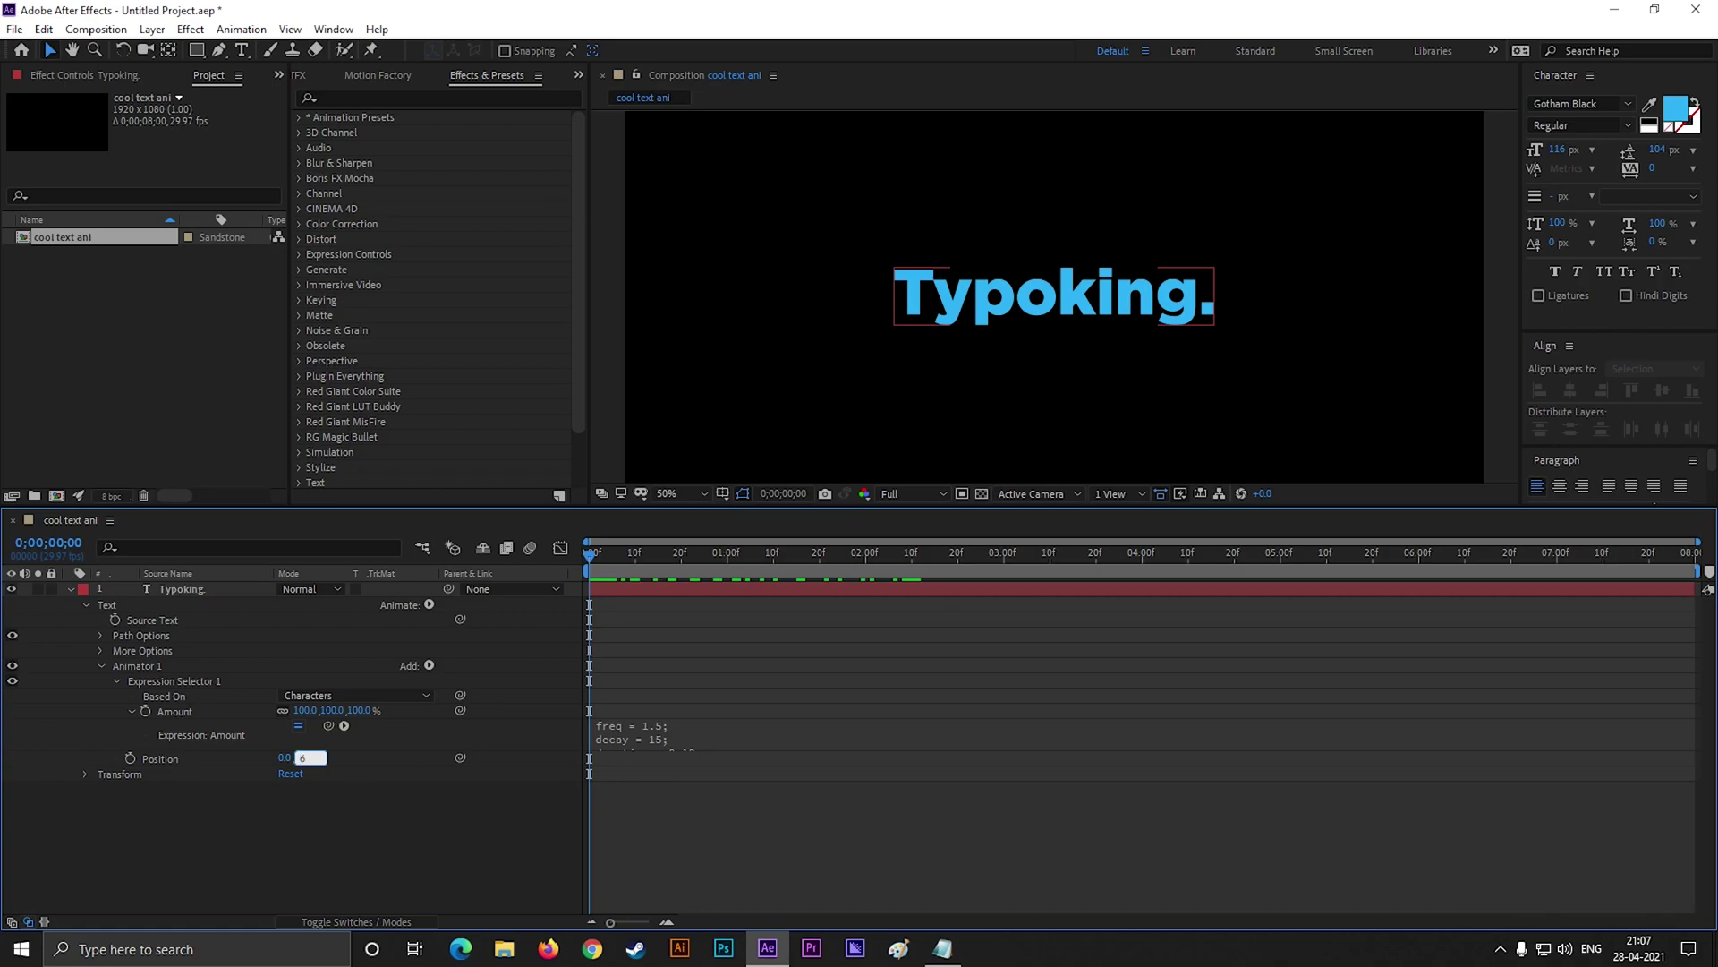
# - Confirm position offset 0,65, limit the work area to three seconds, preview, and collapse the expression selector
pyautogui.press('Return')
pyautogui.moveTo(601, 563); pyautogui.dragTo(606, 656)
pyautogui.press('space')
pyautogui.moveTo(715, 556); pyautogui.dragTo(1008, 579)
pyautogui.press('n')
pyautogui.click(1010, 558)
pyautogui.press('space')
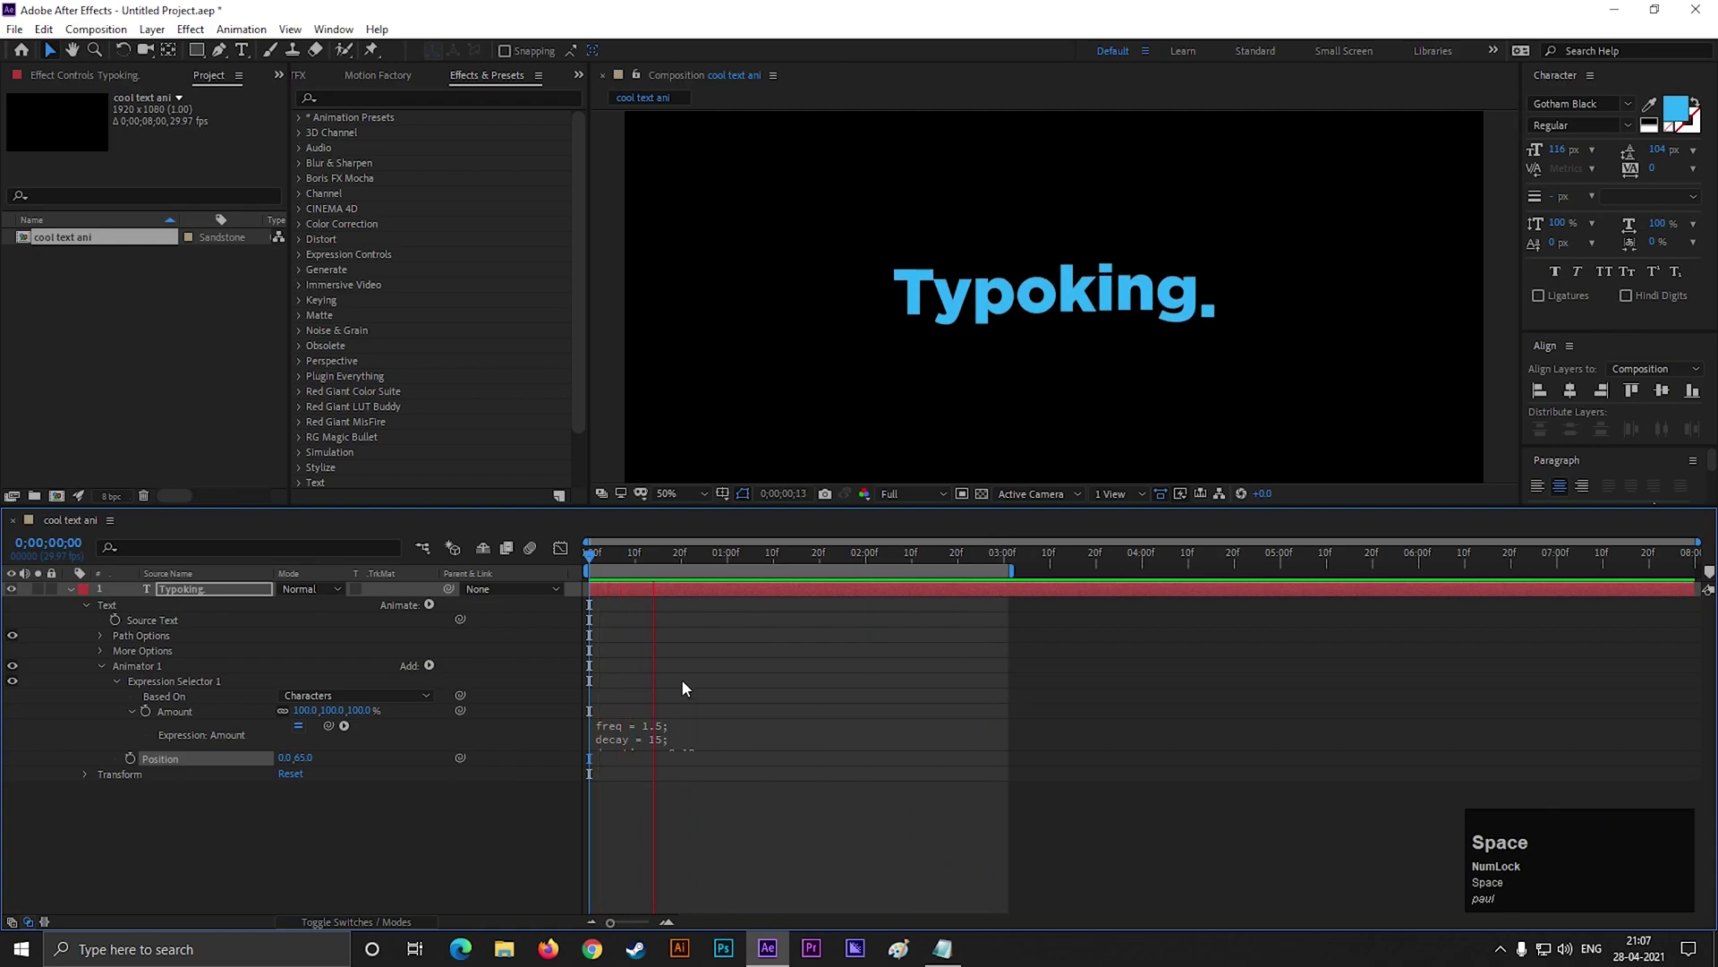
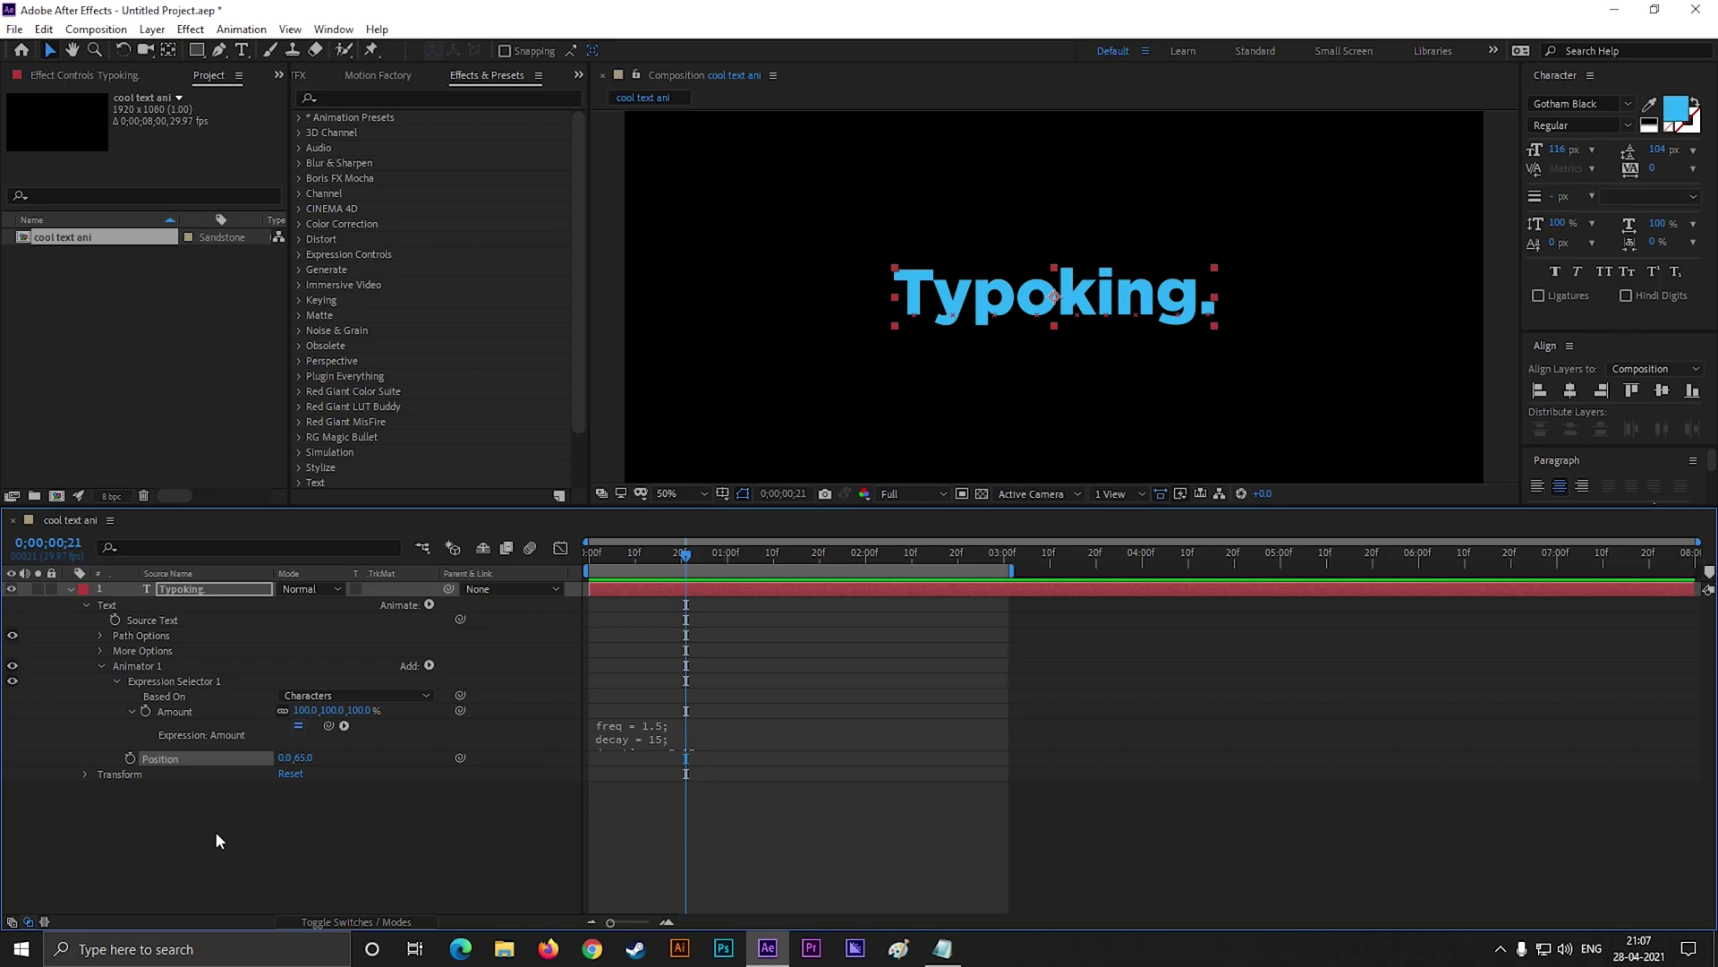
pyautogui.click(275, 834)
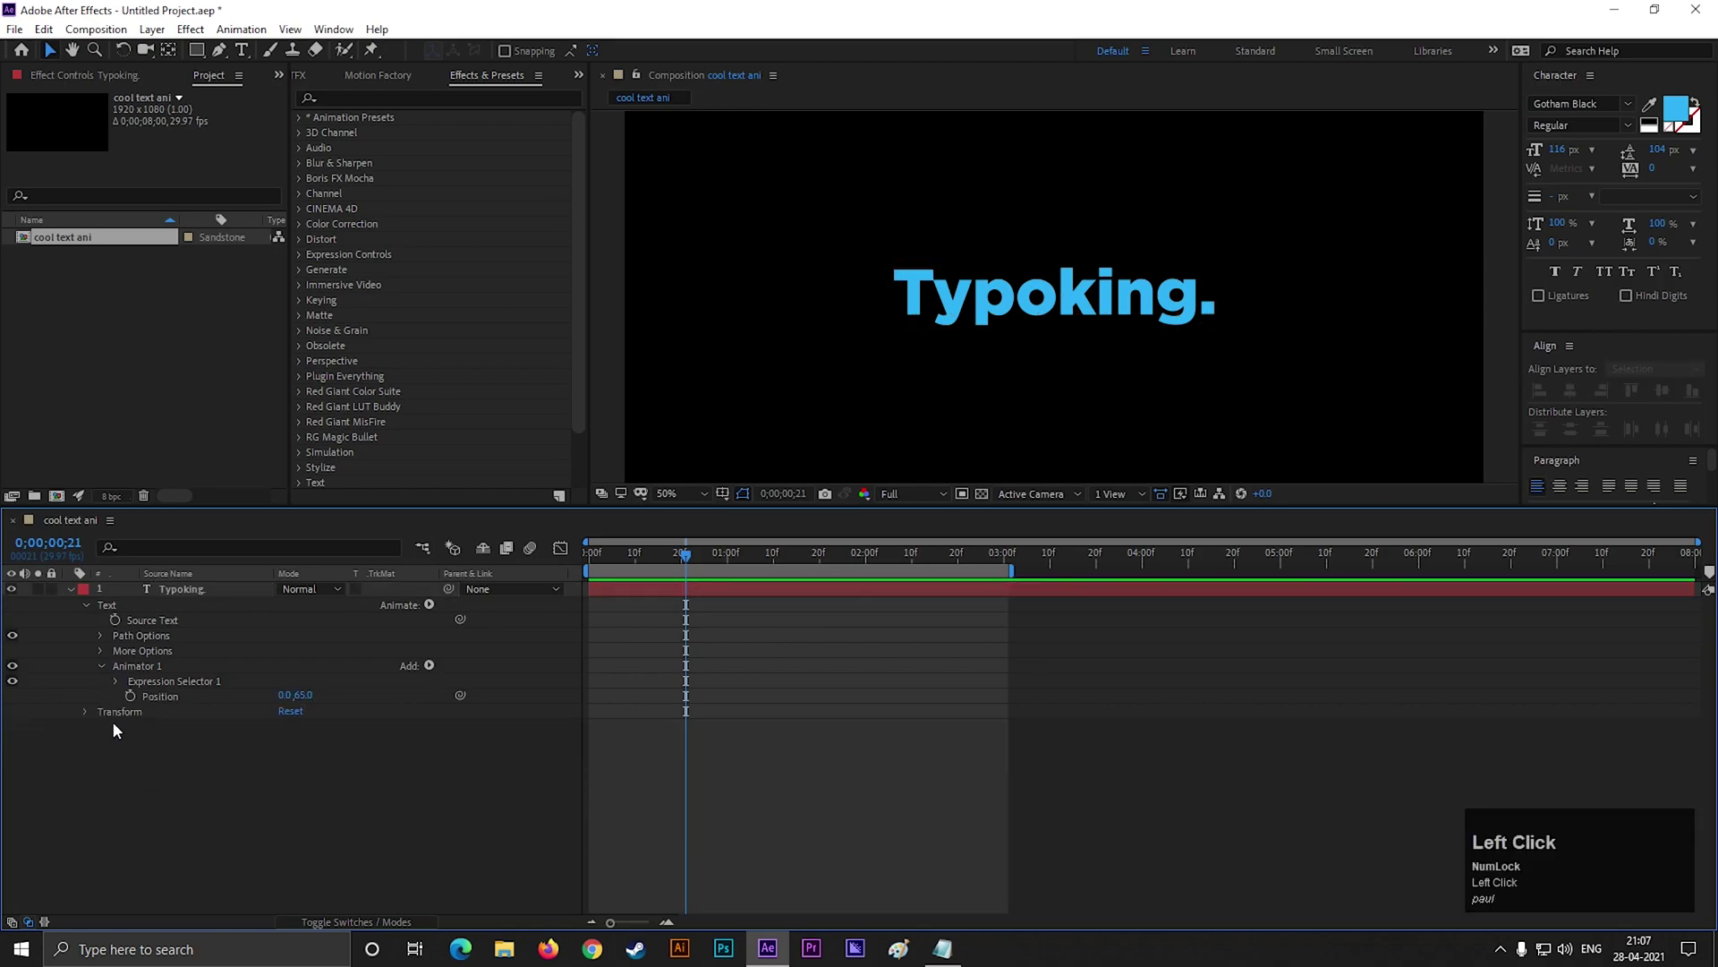
# - Add Scale 0%, Skew 40, Skew Axis 60° and Rotation 80° to the animator at frame 10
pyautogui.click(434, 670)
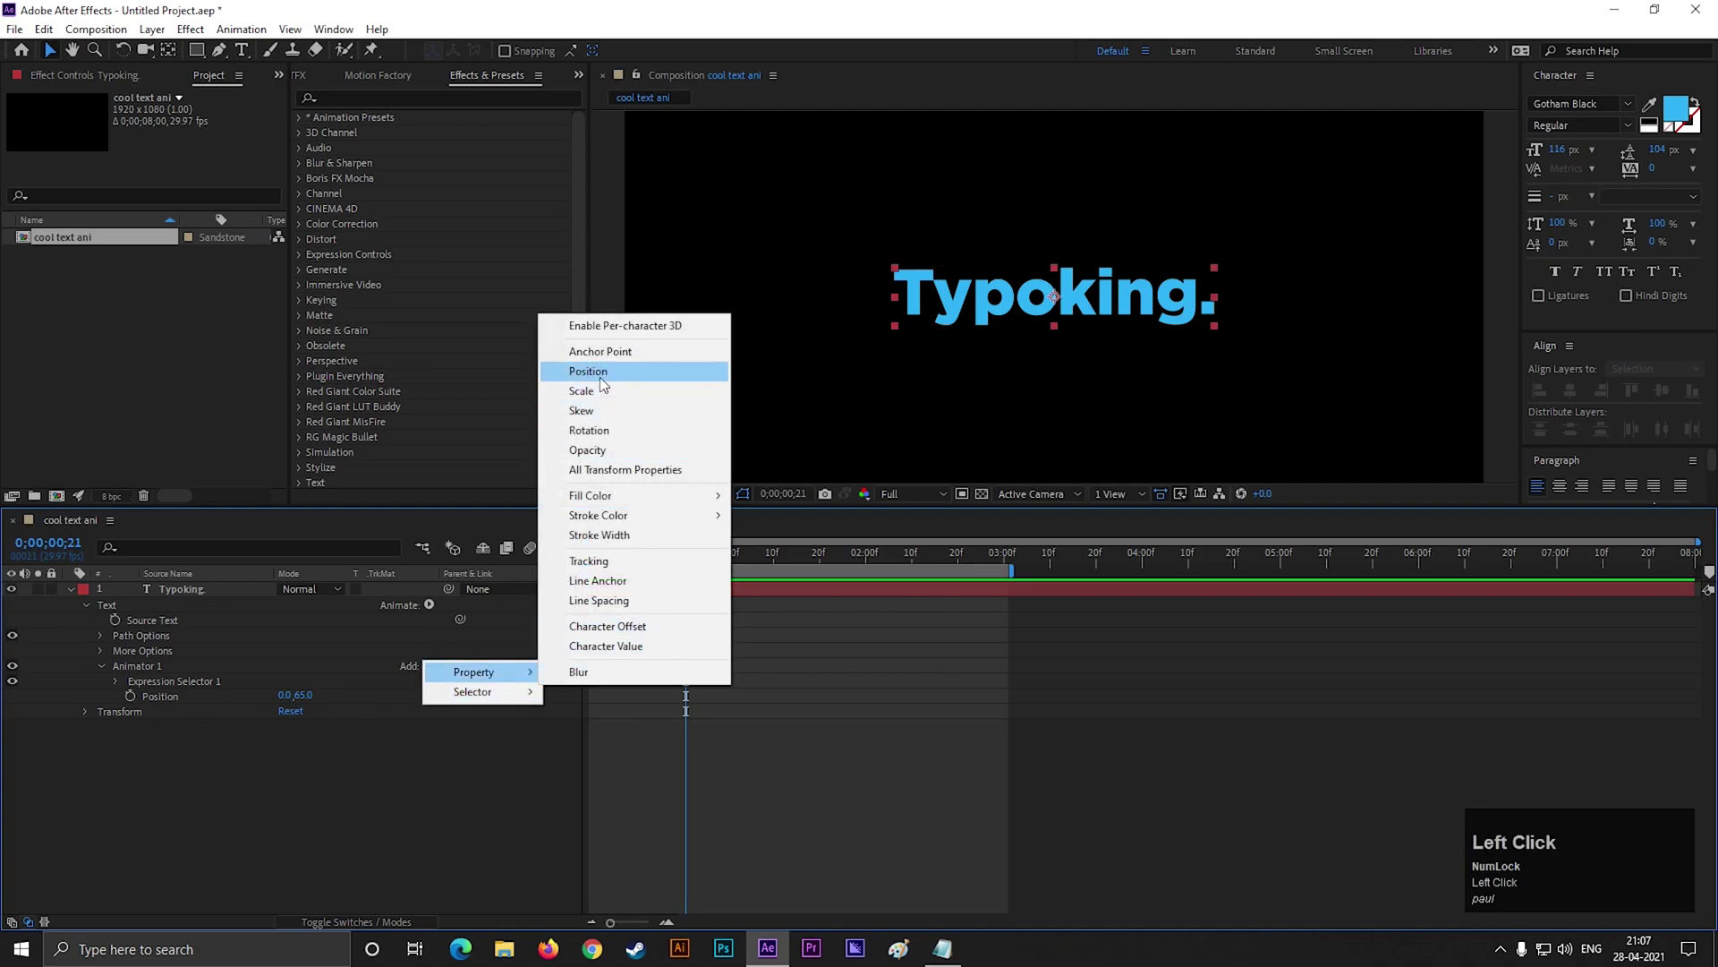
pyautogui.click(599, 399)
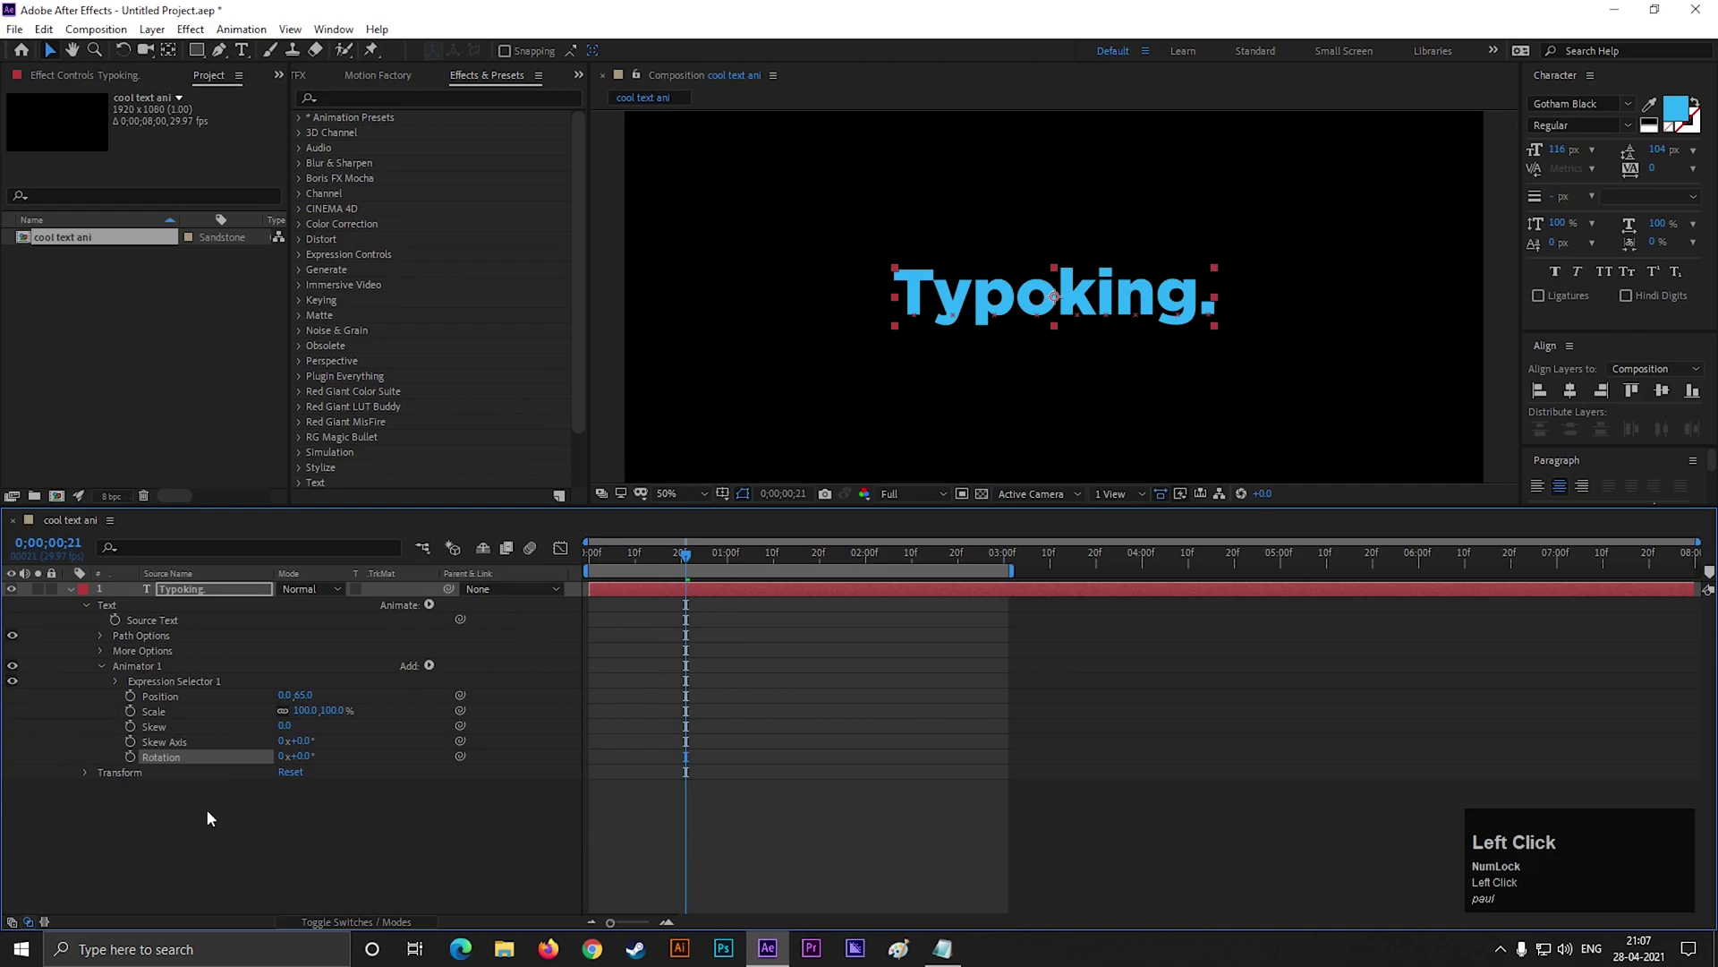
pyautogui.moveTo(693, 561); pyautogui.dragTo(351, 849)
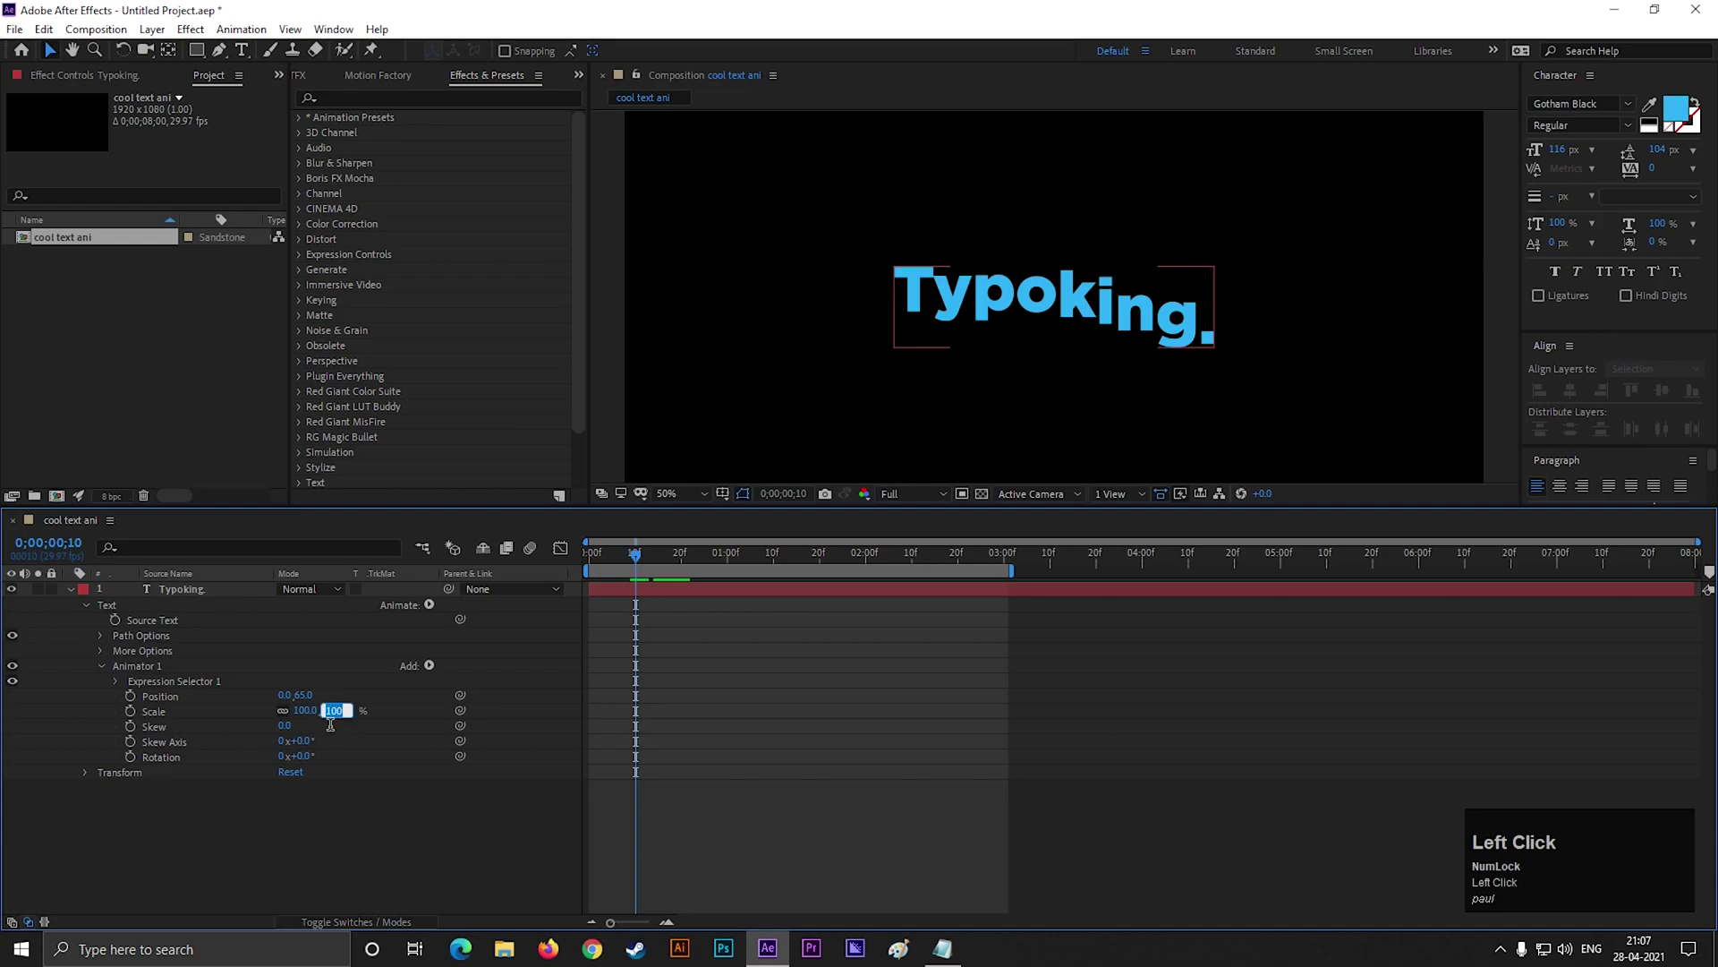
pyautogui.press('Return')
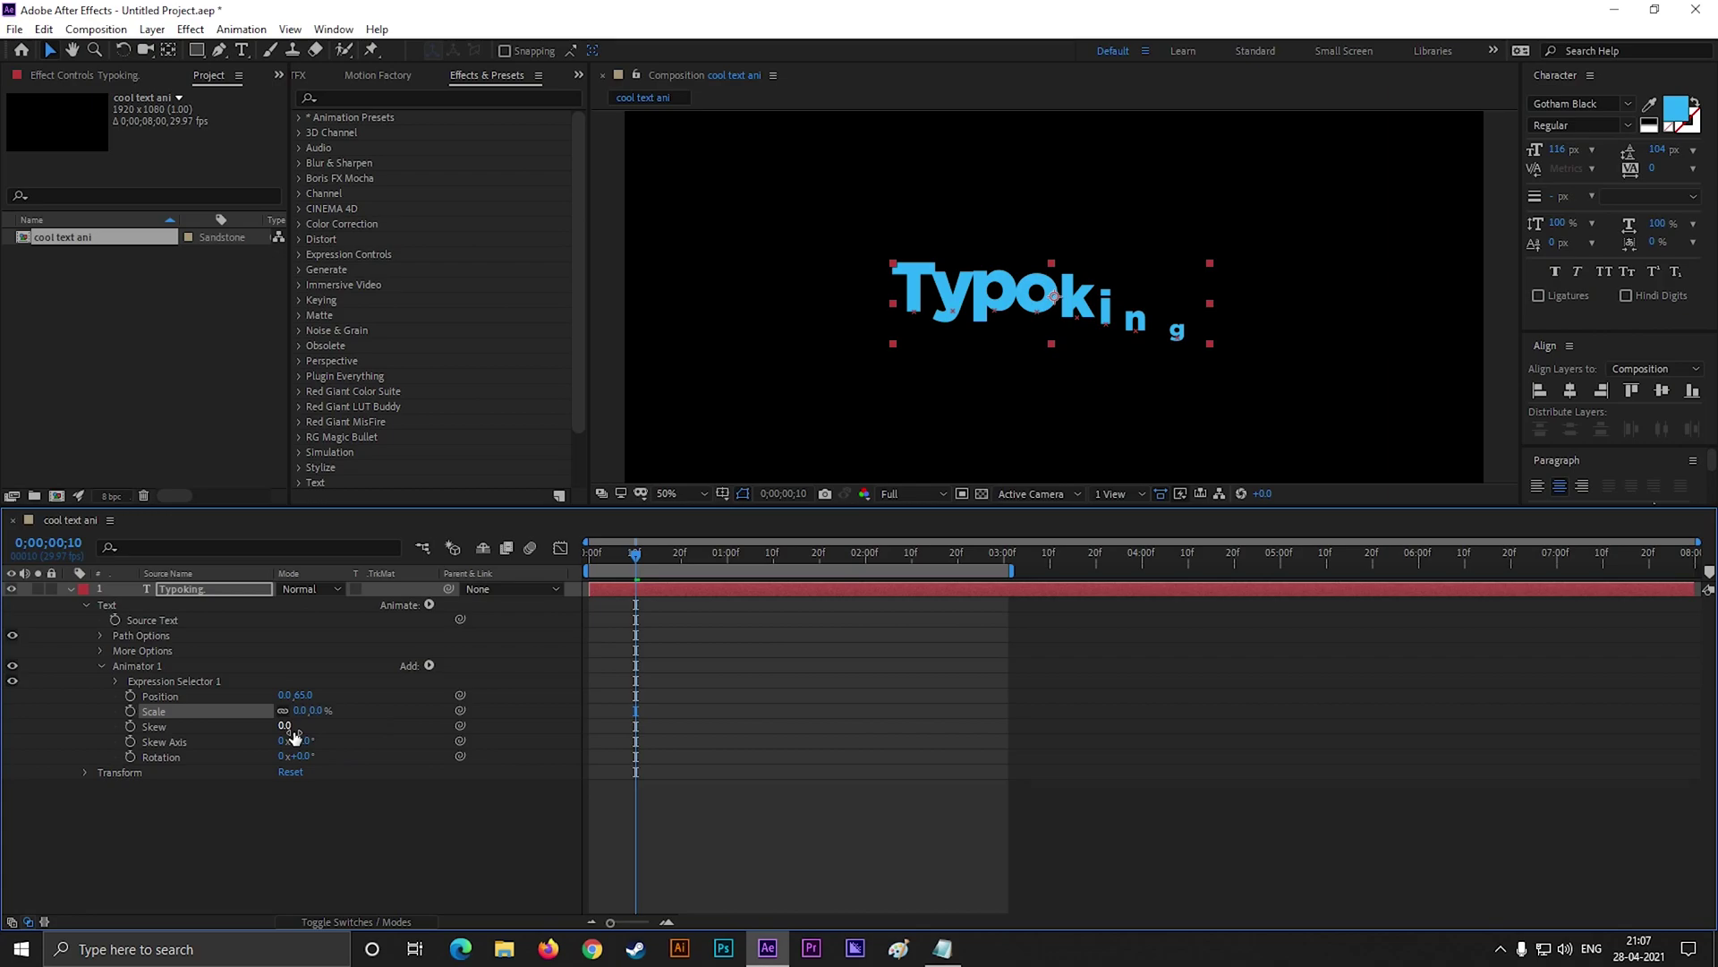
pyautogui.click(295, 735)
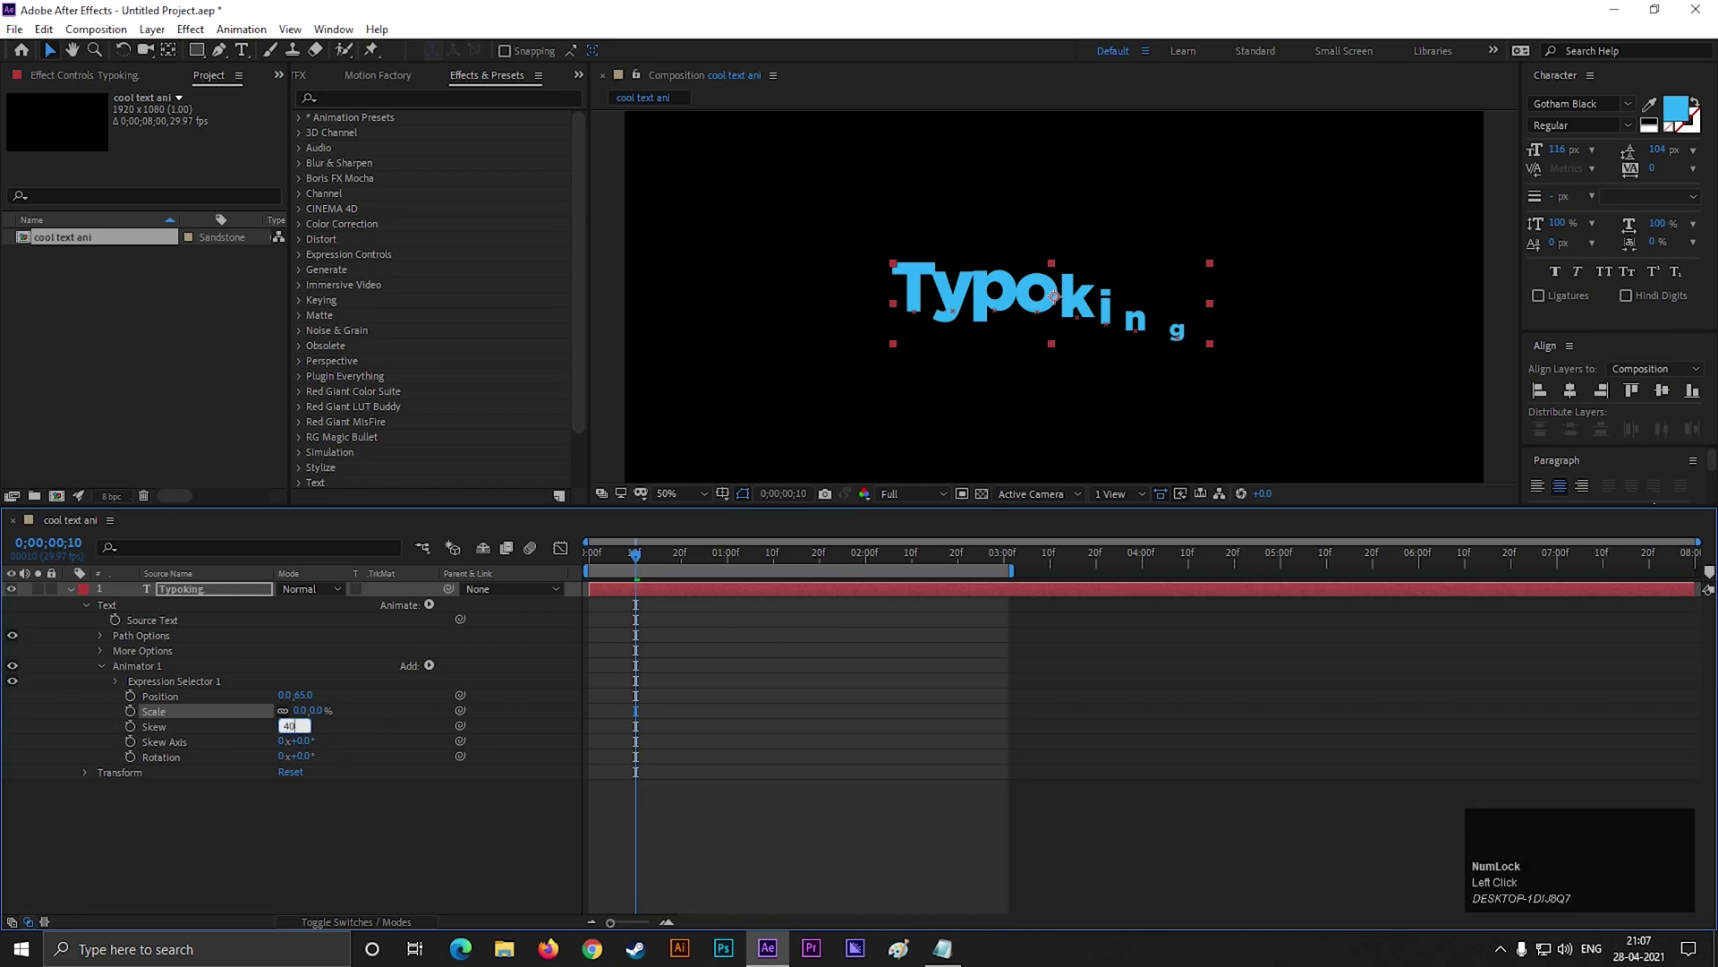
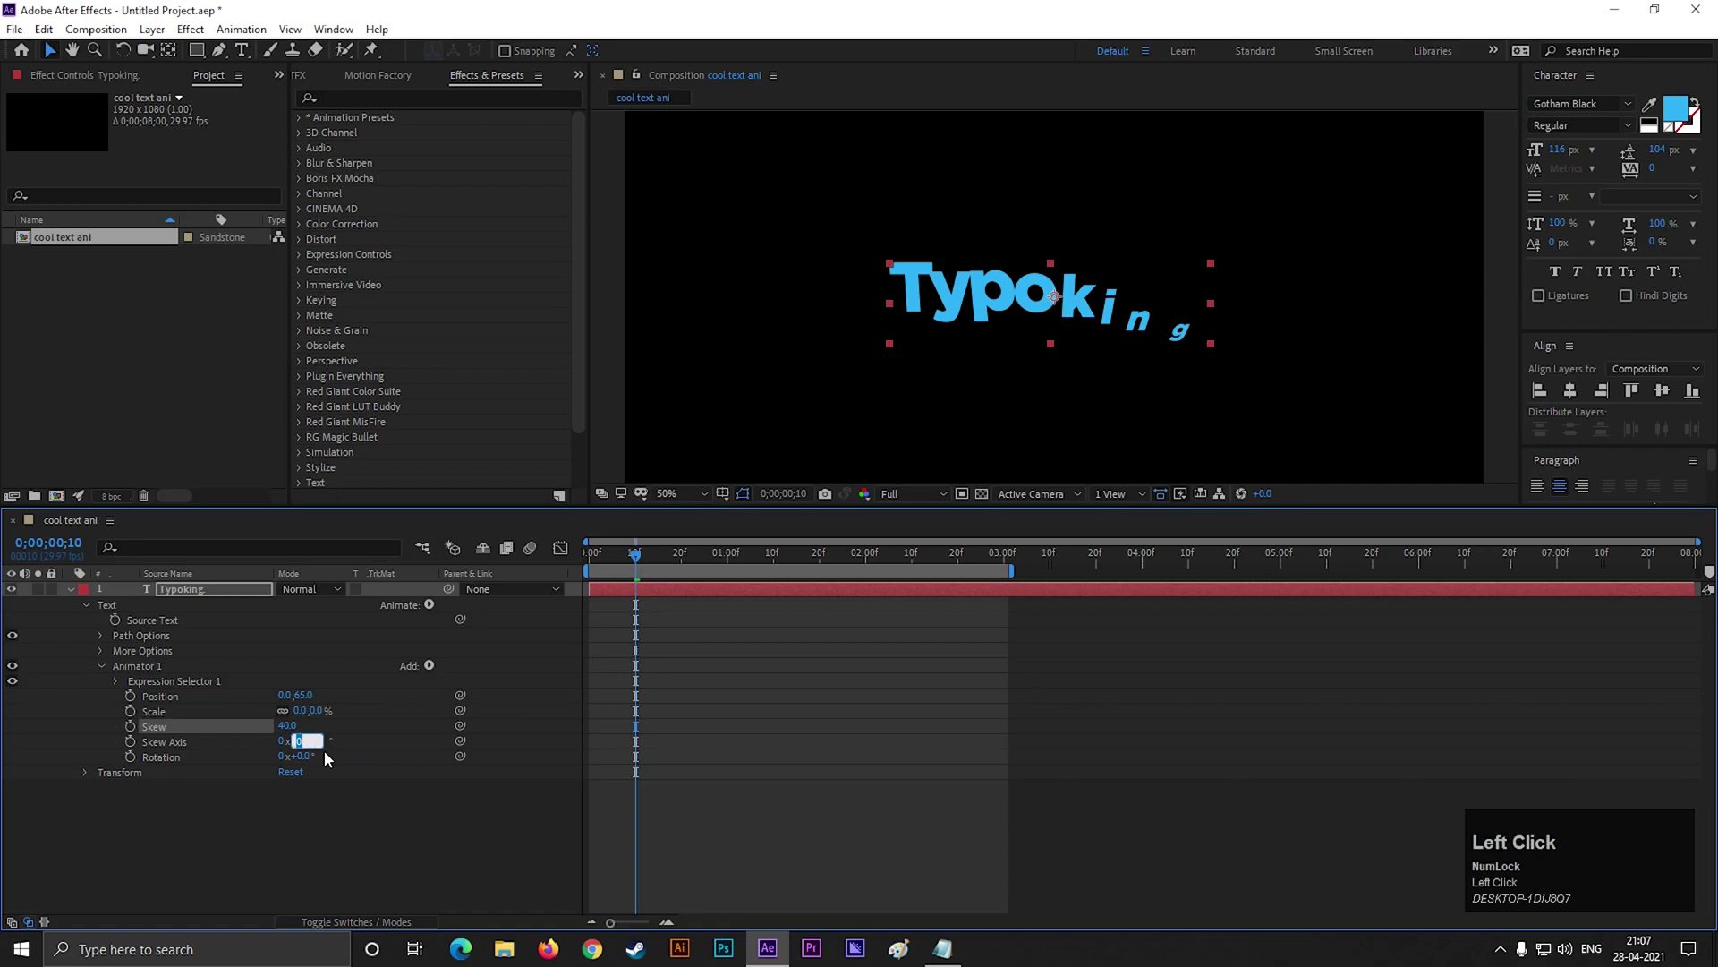
pyautogui.press('Return')
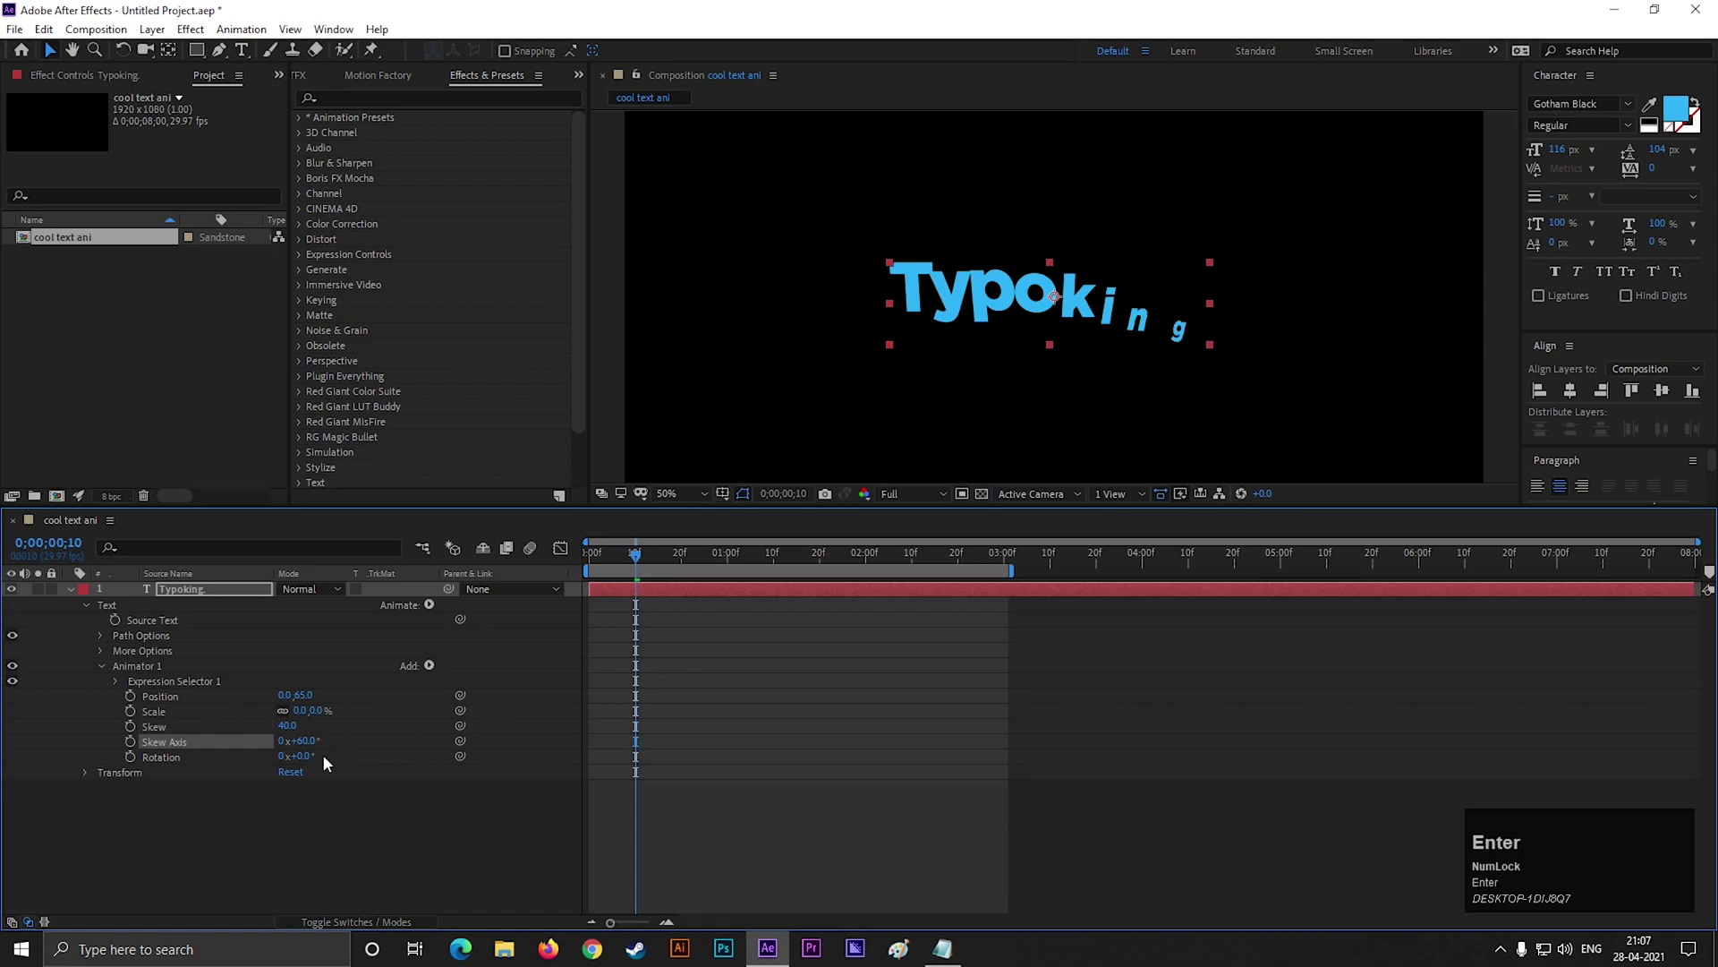
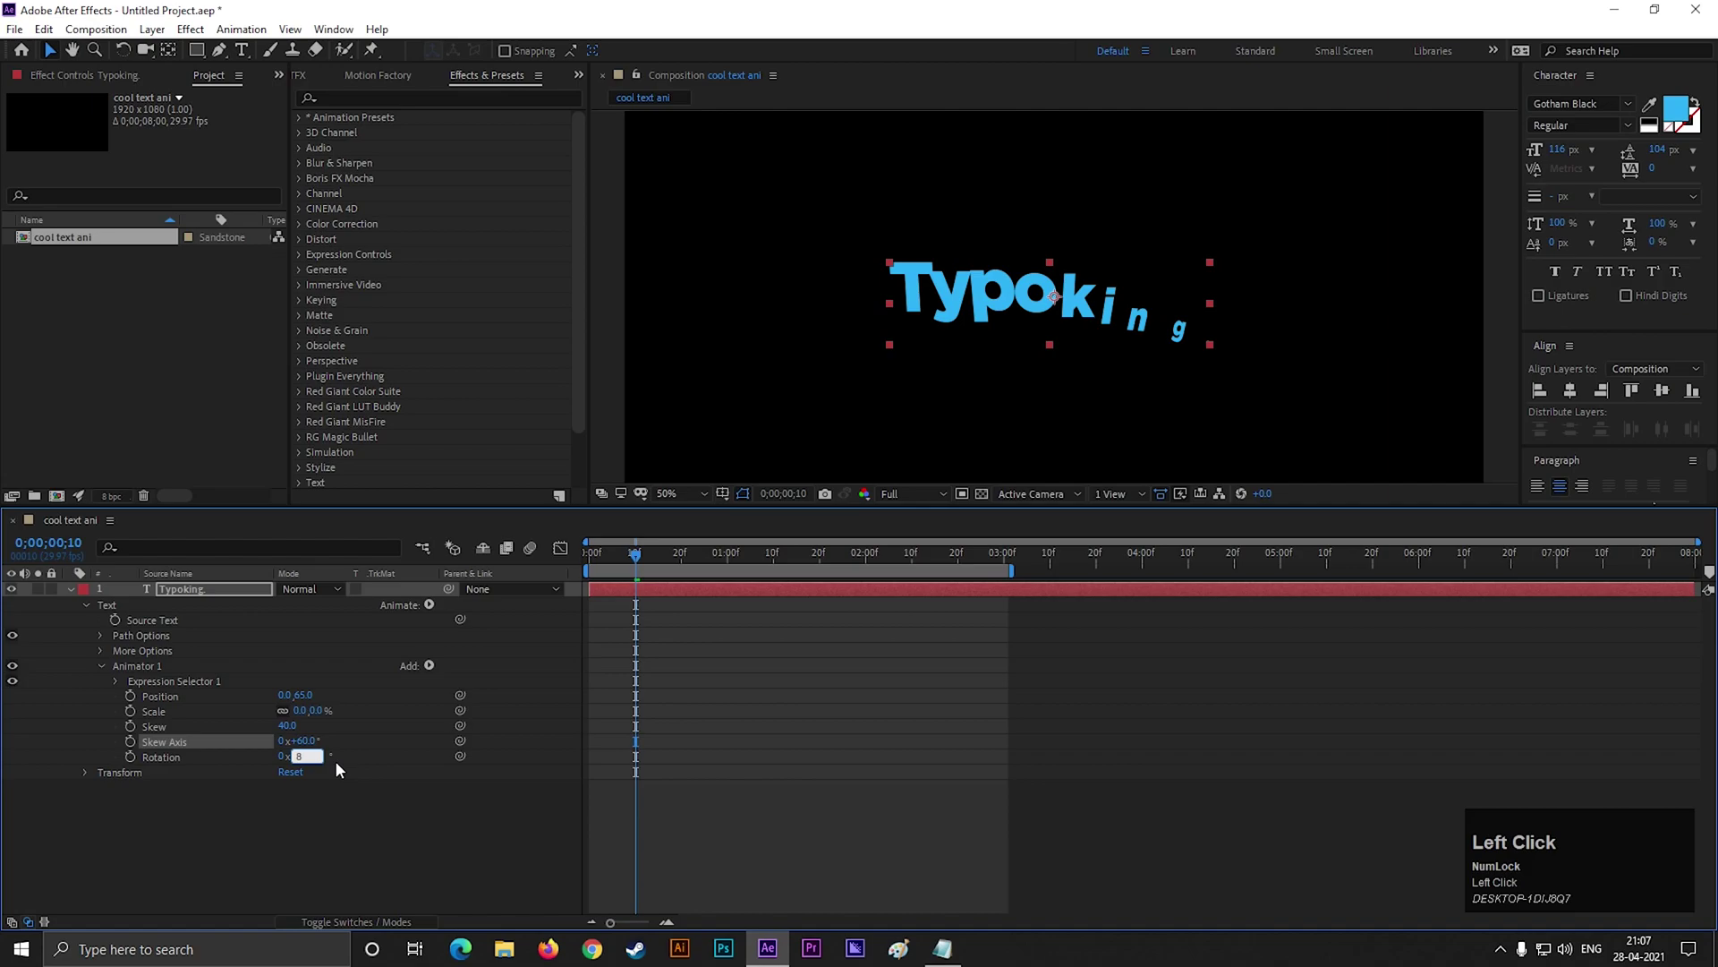
pyautogui.press('Return')
# - Scrub to a later frame and preview the letters animating in
pyautogui.click(643, 560)
pyautogui.press('space')
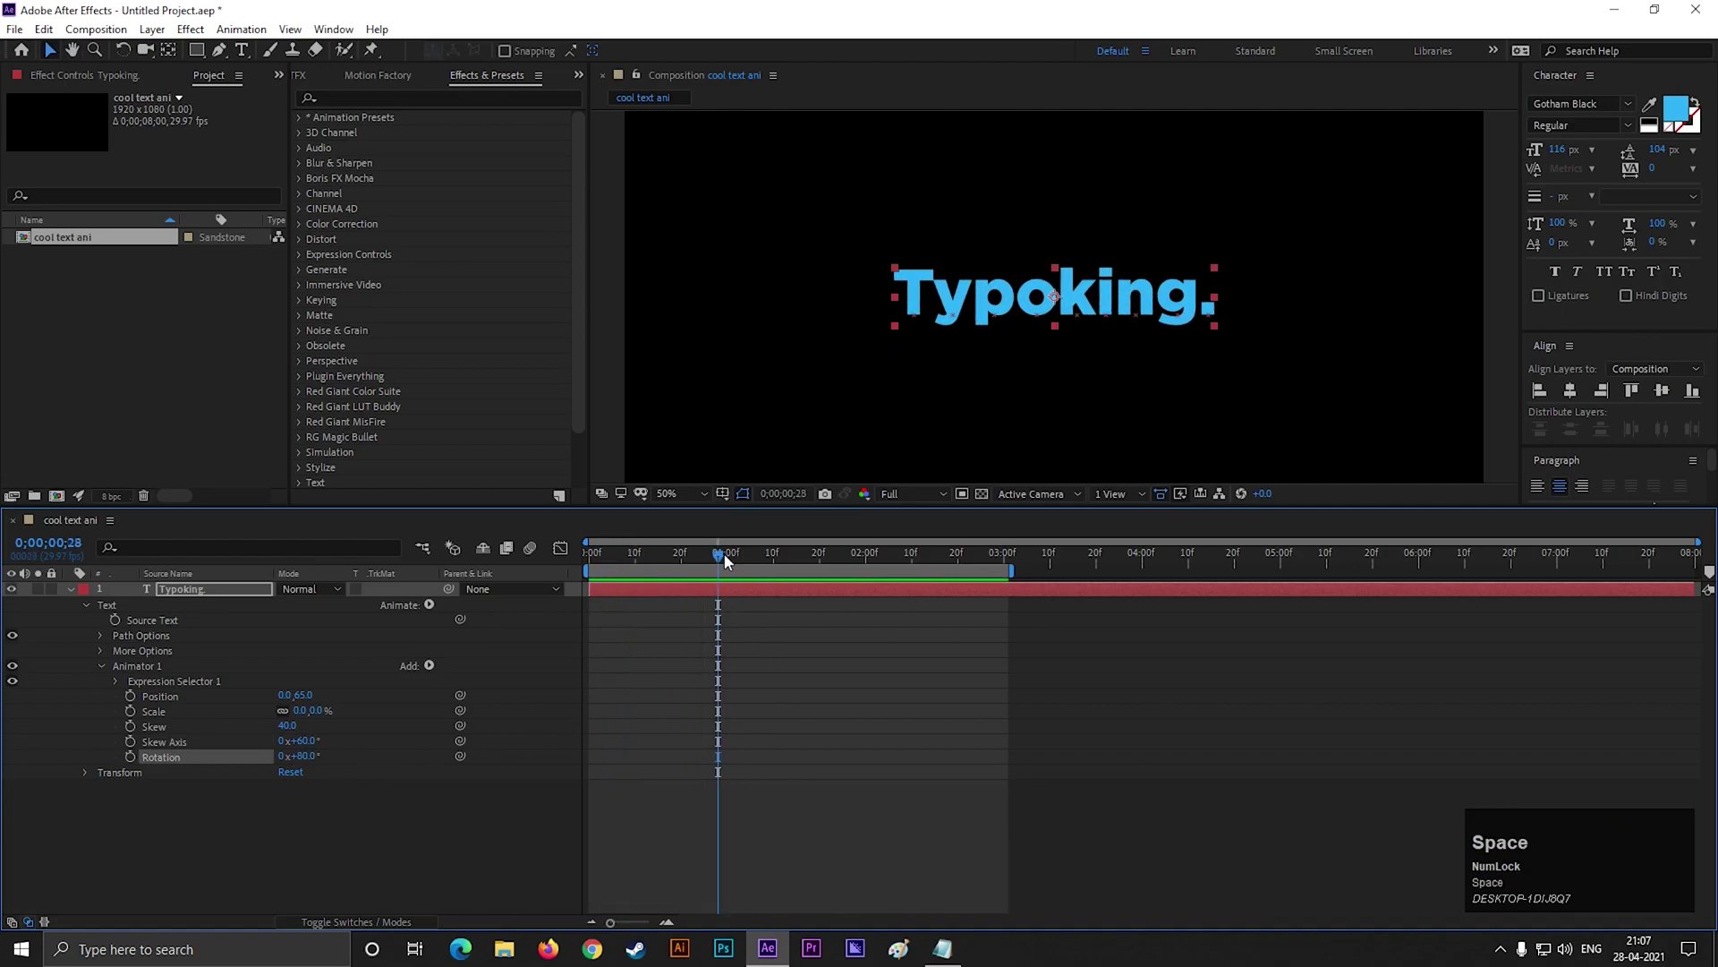
pyautogui.click(715, 563)
pyautogui.press('space')
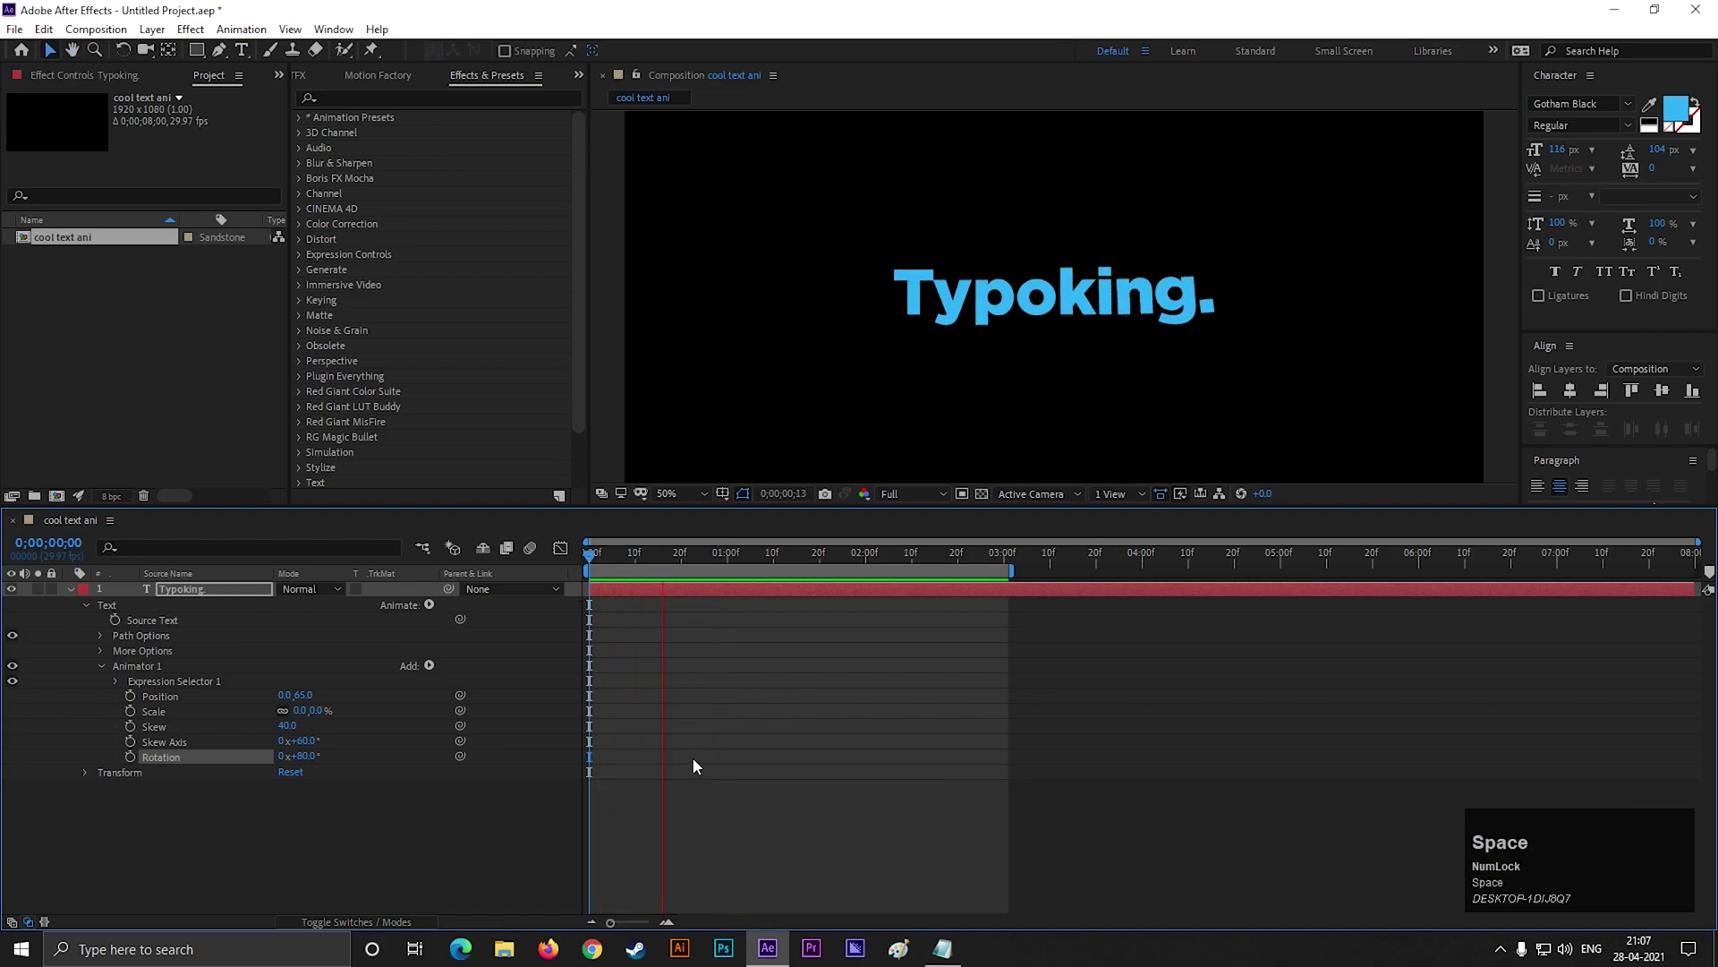
# - Scrub and play back the Typoking. animation, ending on a later frame
pyautogui.moveTo(703, 565); pyautogui.dragTo(619, 613)
pyautogui.press('space')
pyautogui.moveTo(700, 561); pyautogui.dragTo(380, 856)
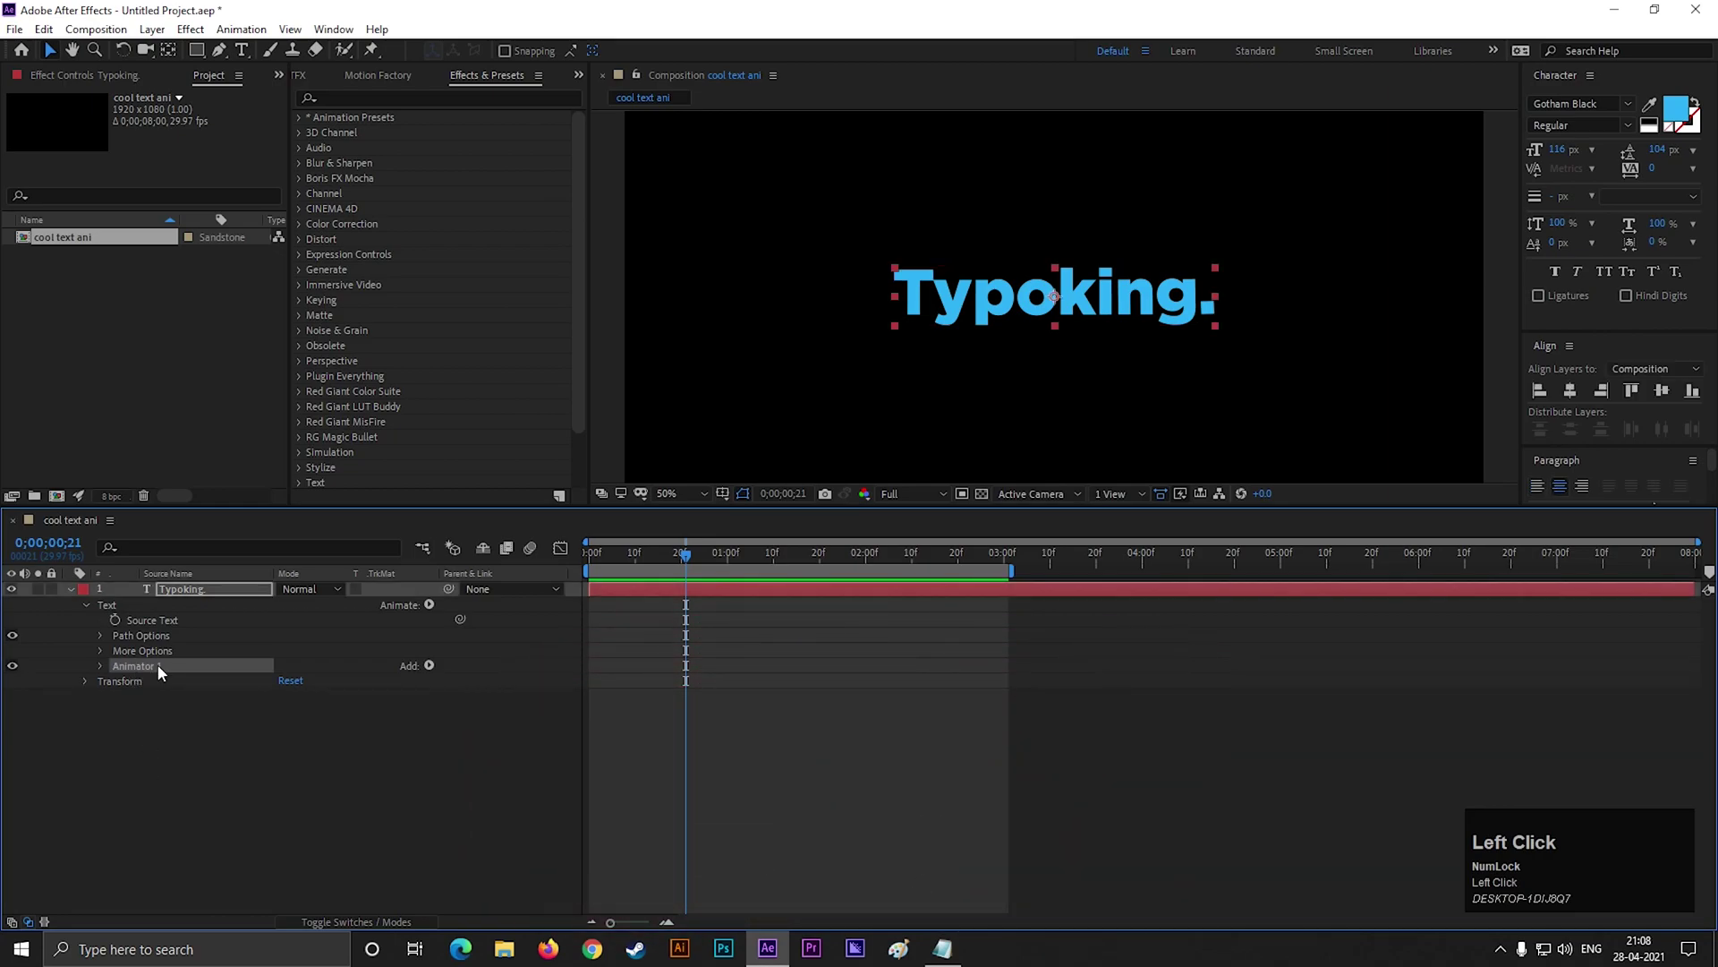
# - Duplicate Animator 1, expand Animator 2 and remove its Scale property
pyautogui.press('ctrl+d')
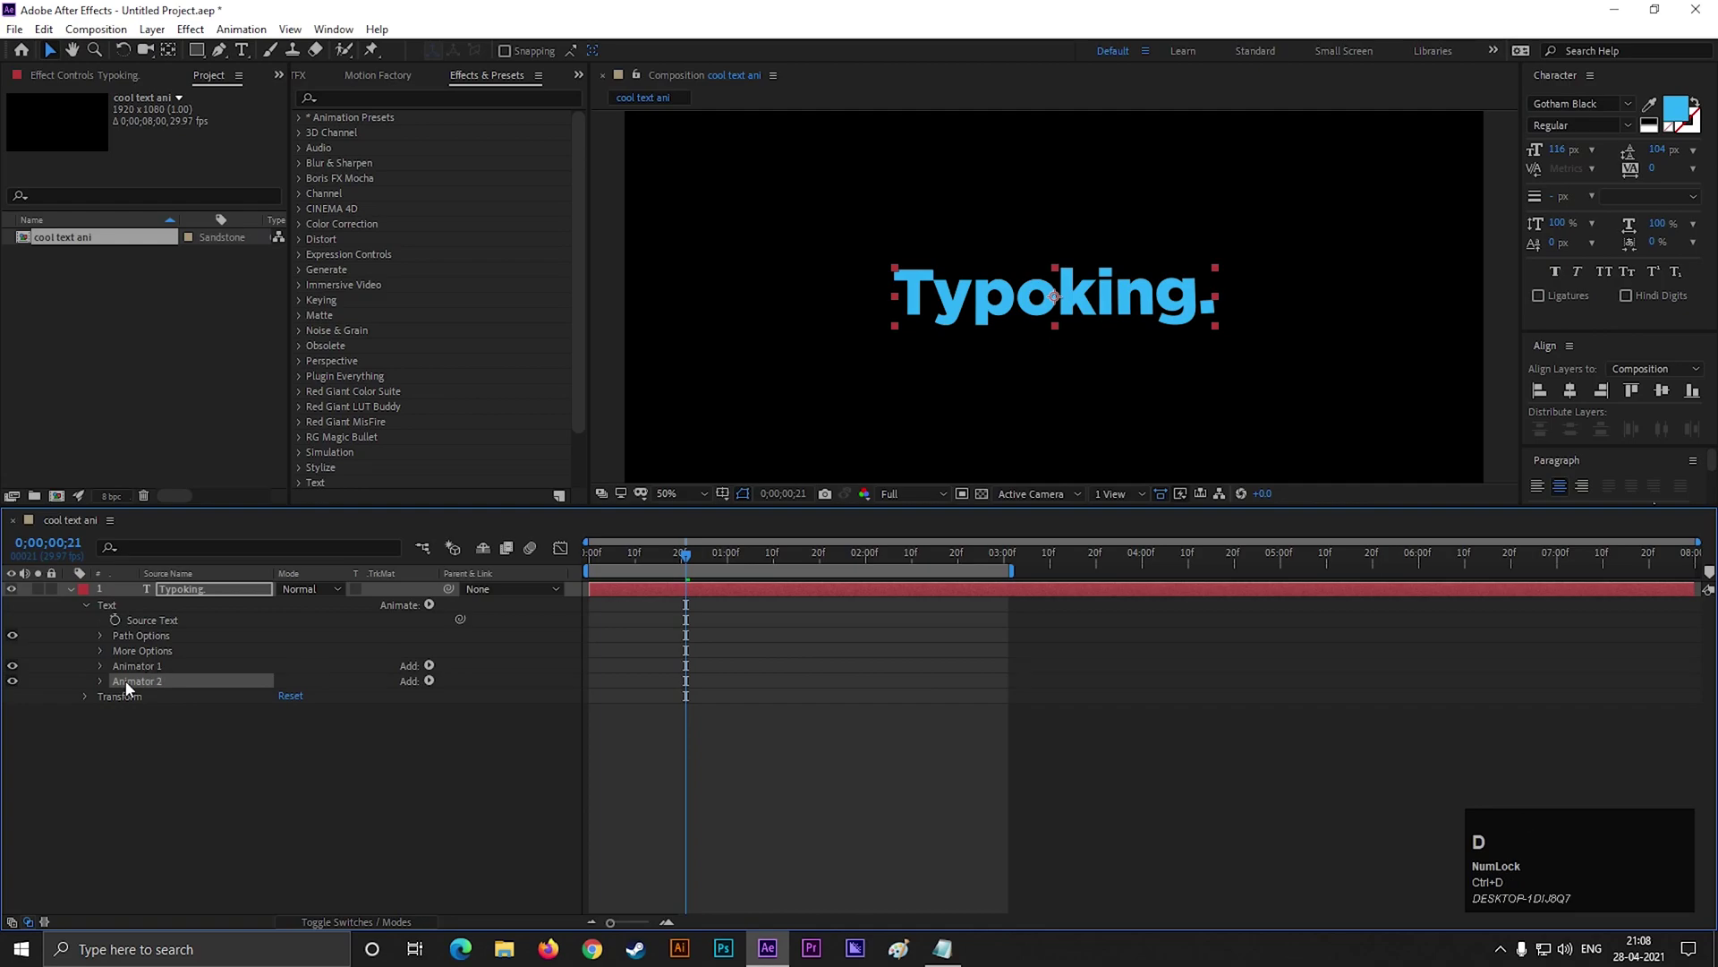
pyautogui.click(107, 691)
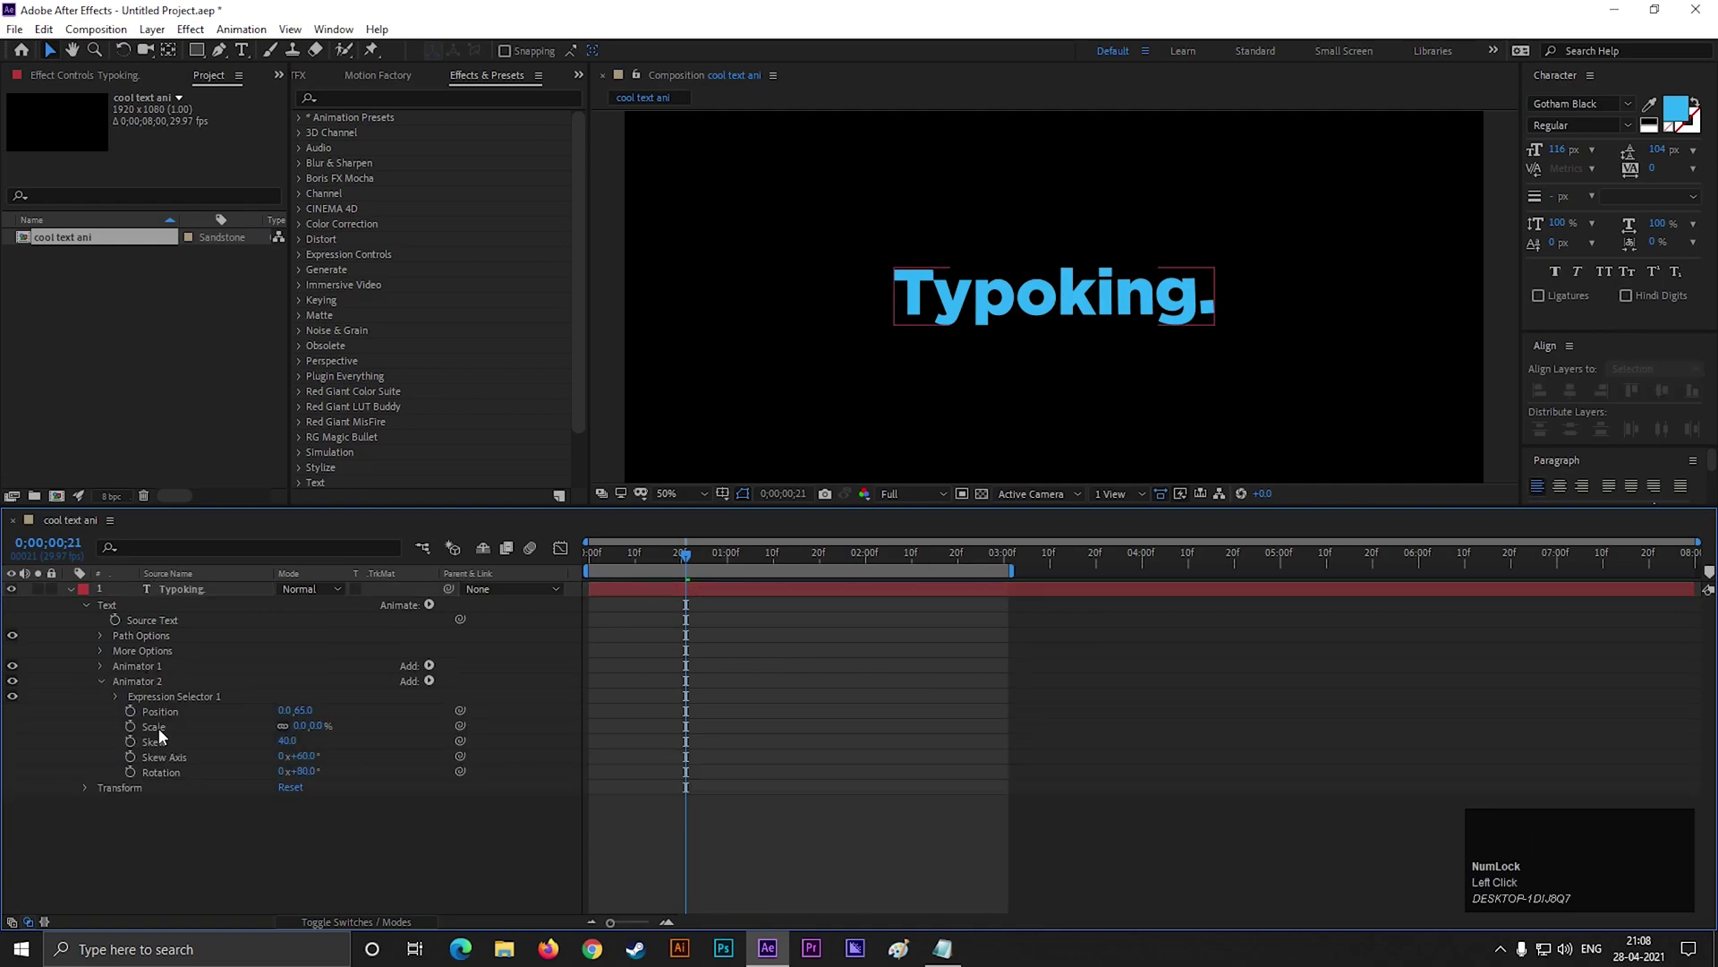
pyautogui.click(165, 734)
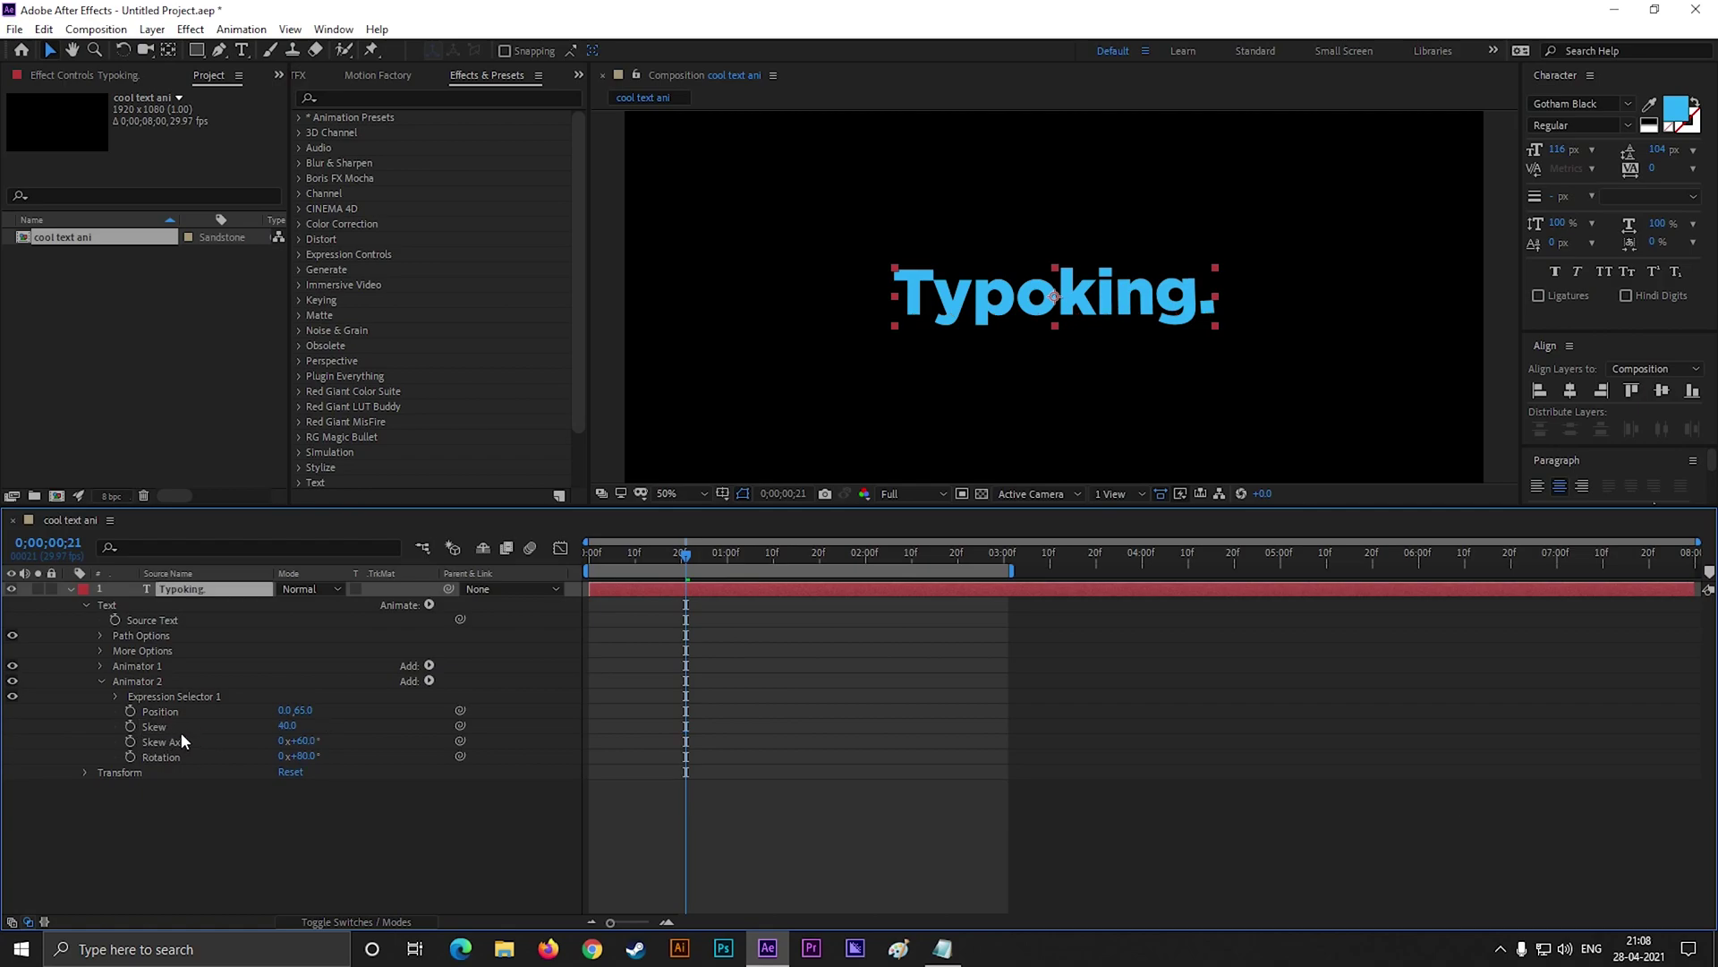
pyautogui.click(436, 683)
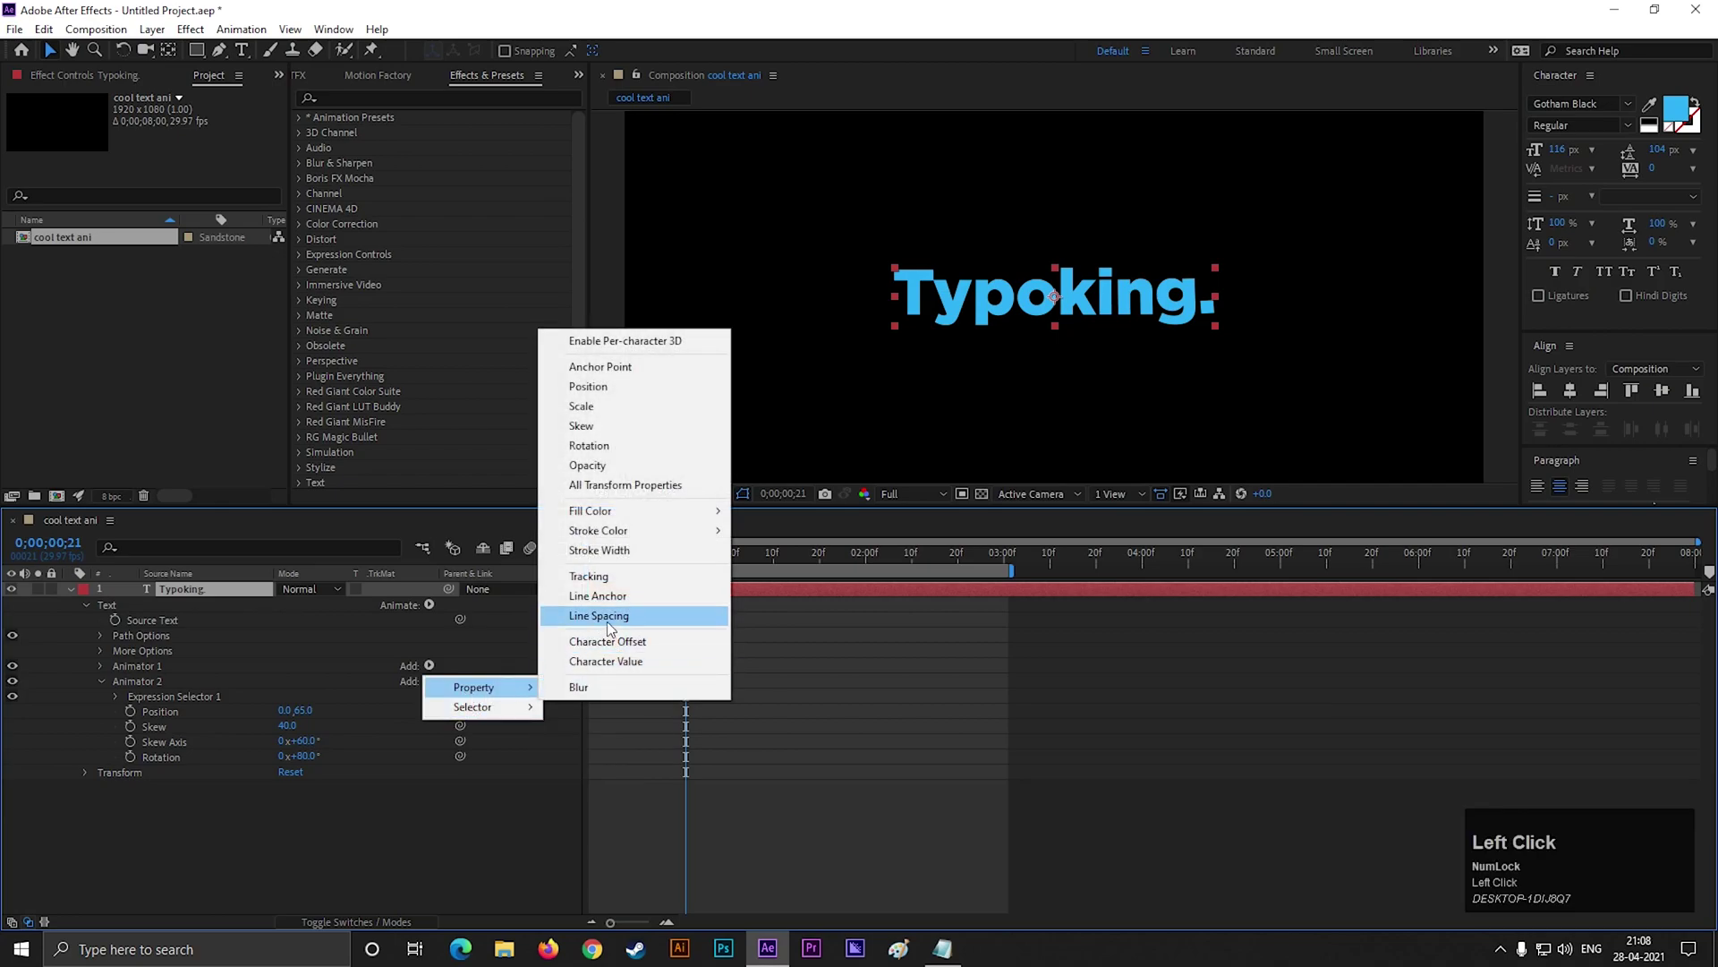
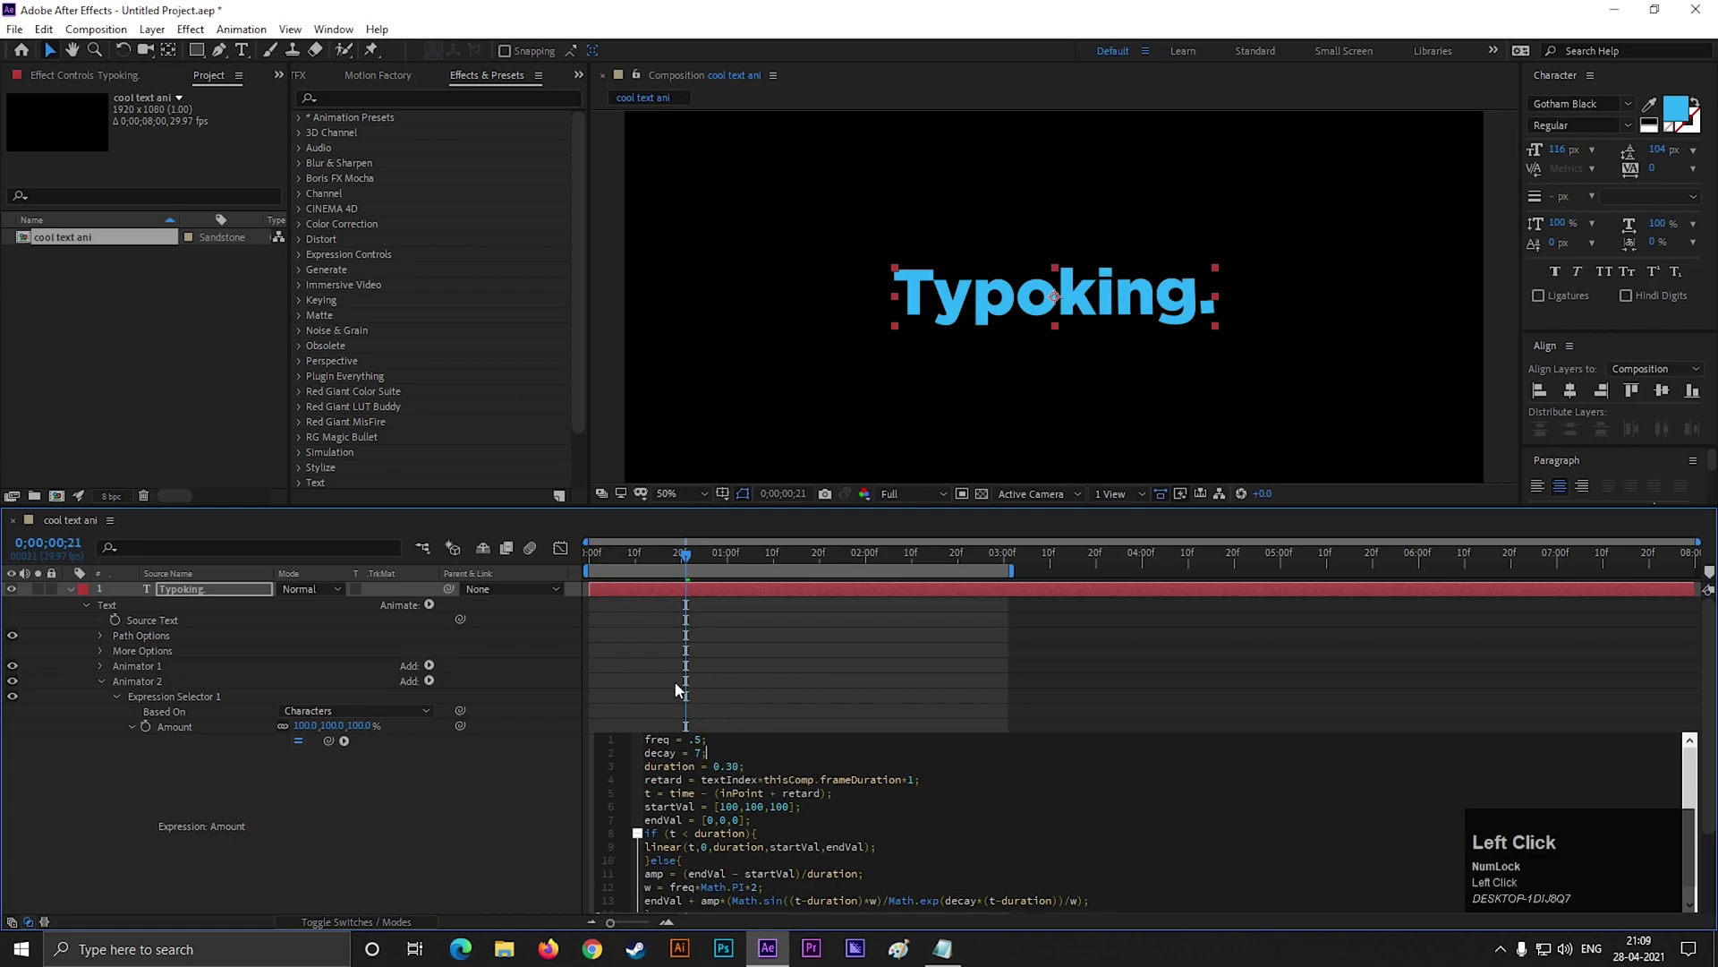
# - Set Animator 2's position to -25,-30 and skew to -30
pyautogui.press('space')
pyautogui.moveTo(735, 569); pyautogui.dragTo(465, 795)
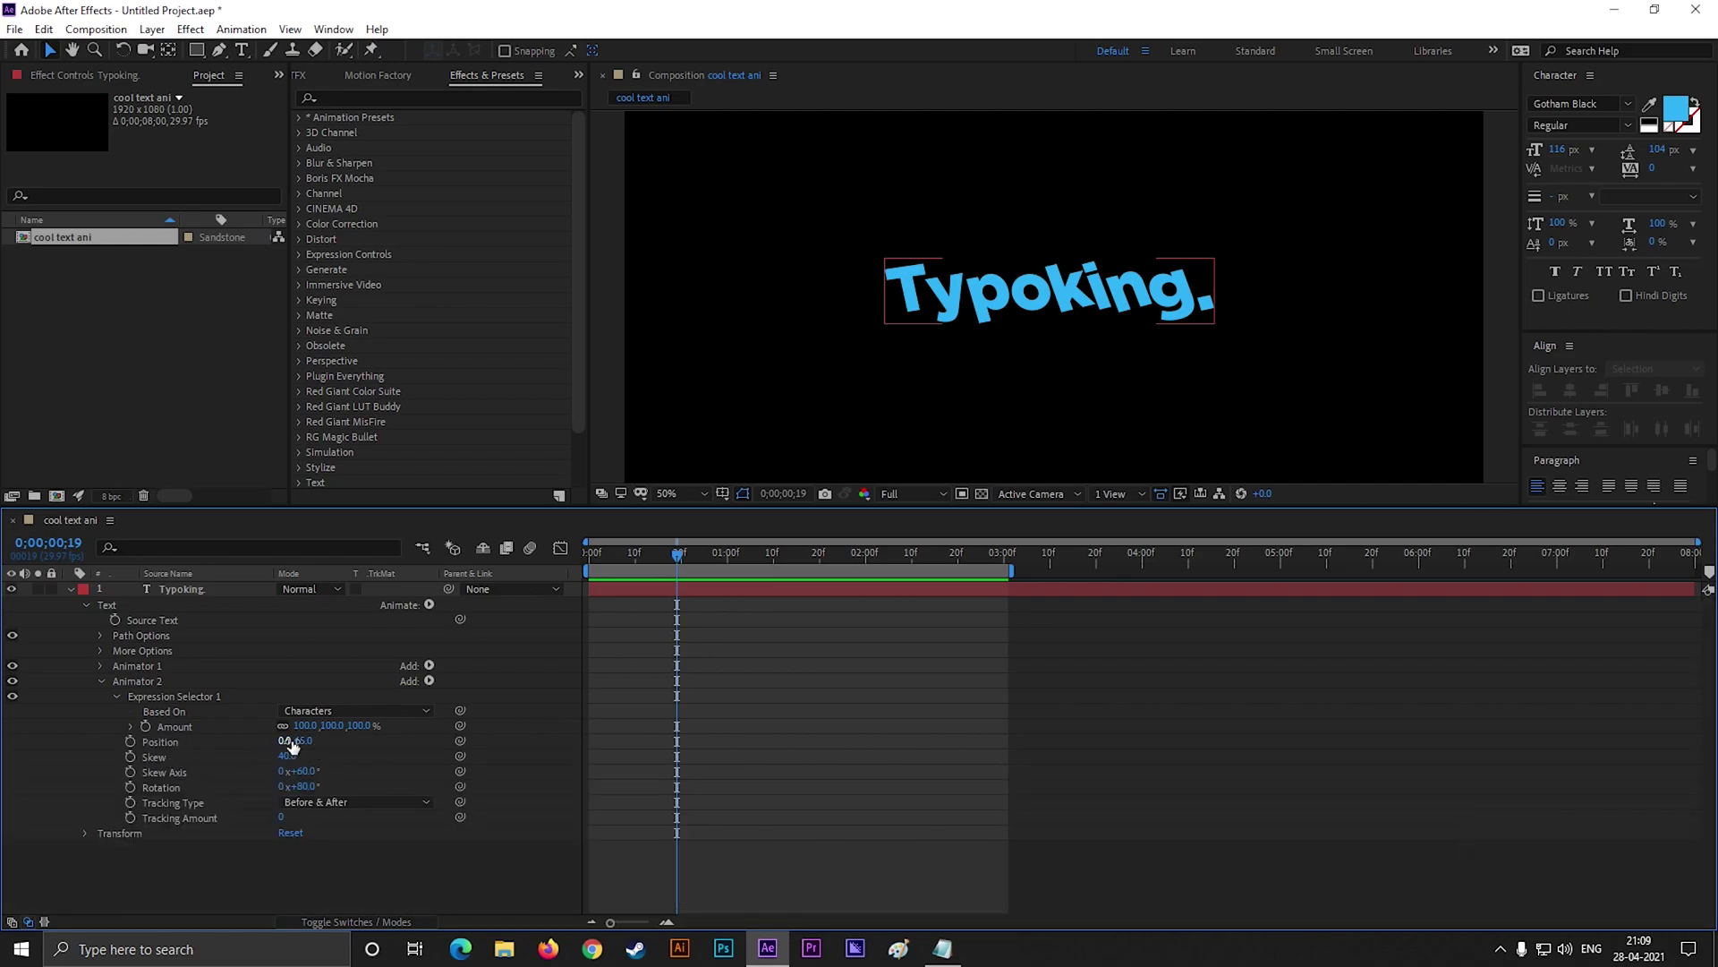
pyautogui.click(293, 744)
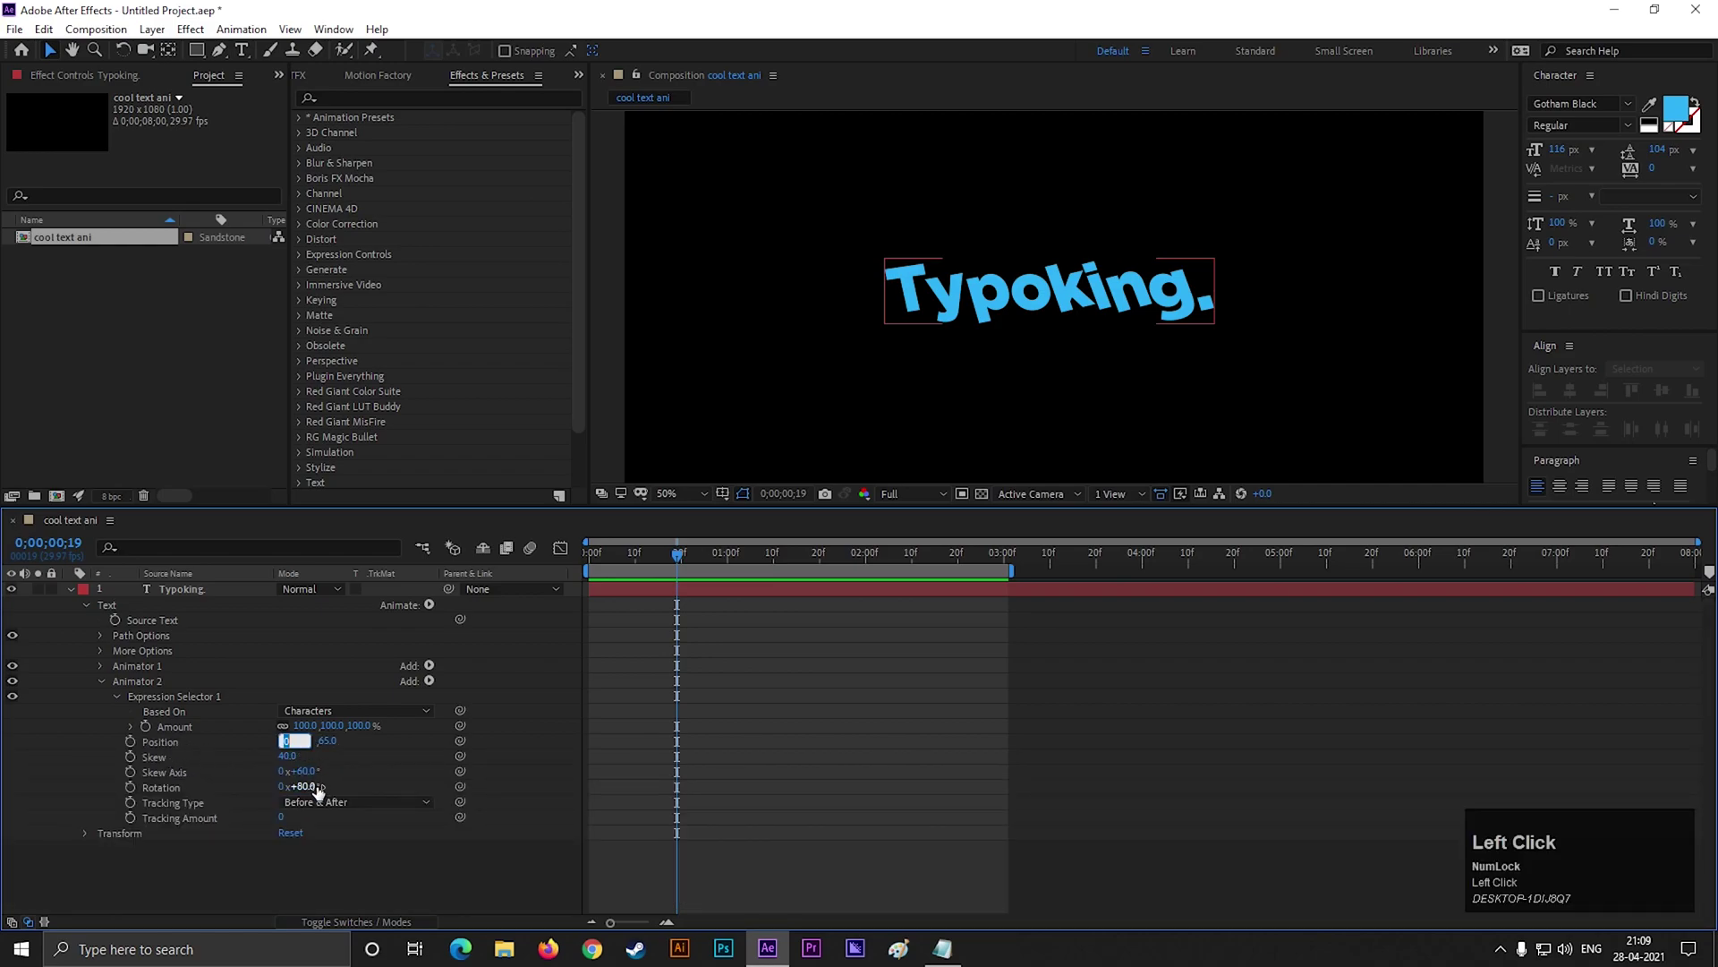
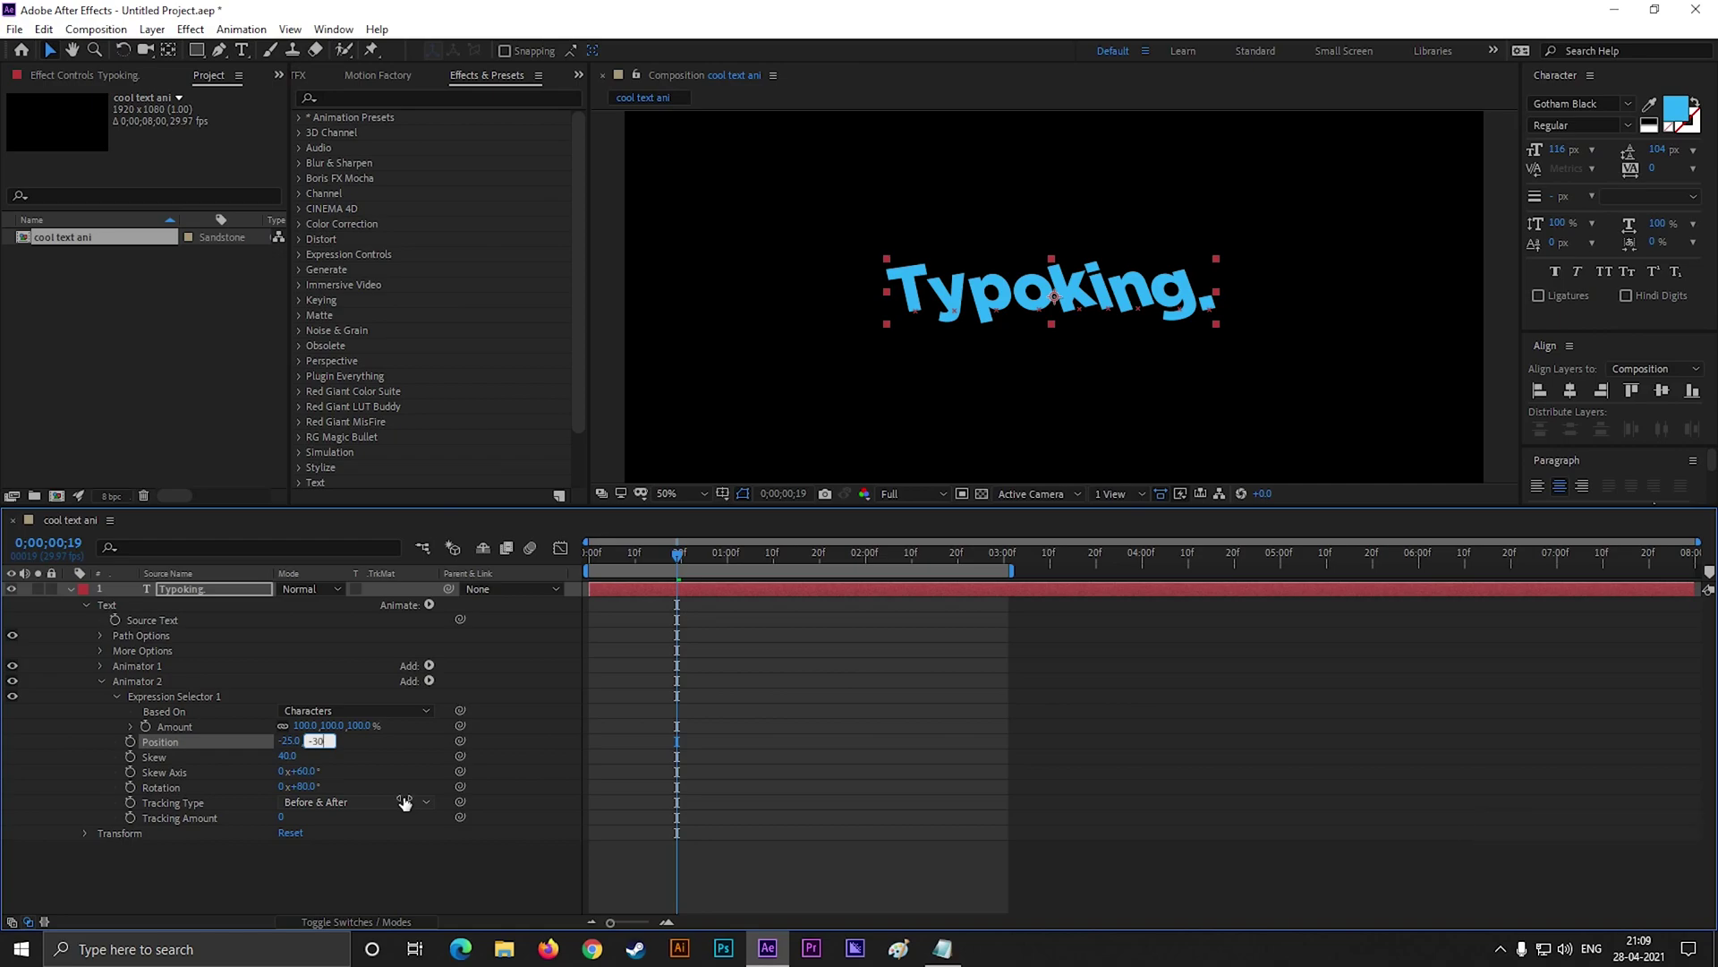
pyautogui.press('Return')
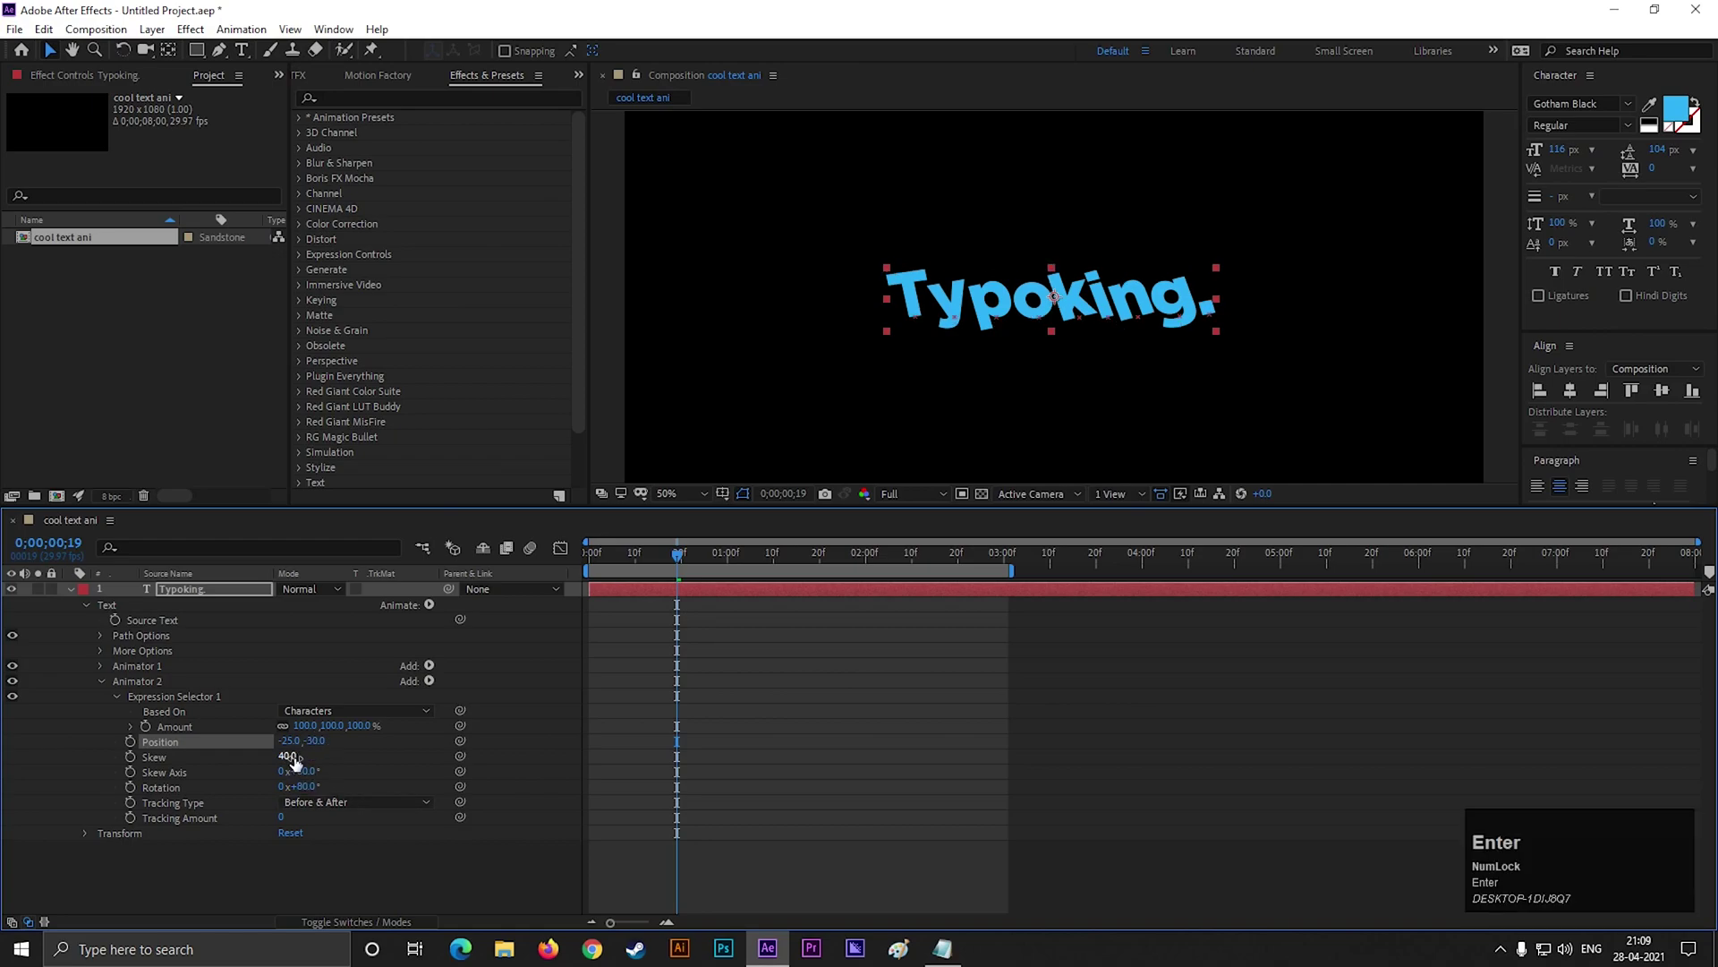
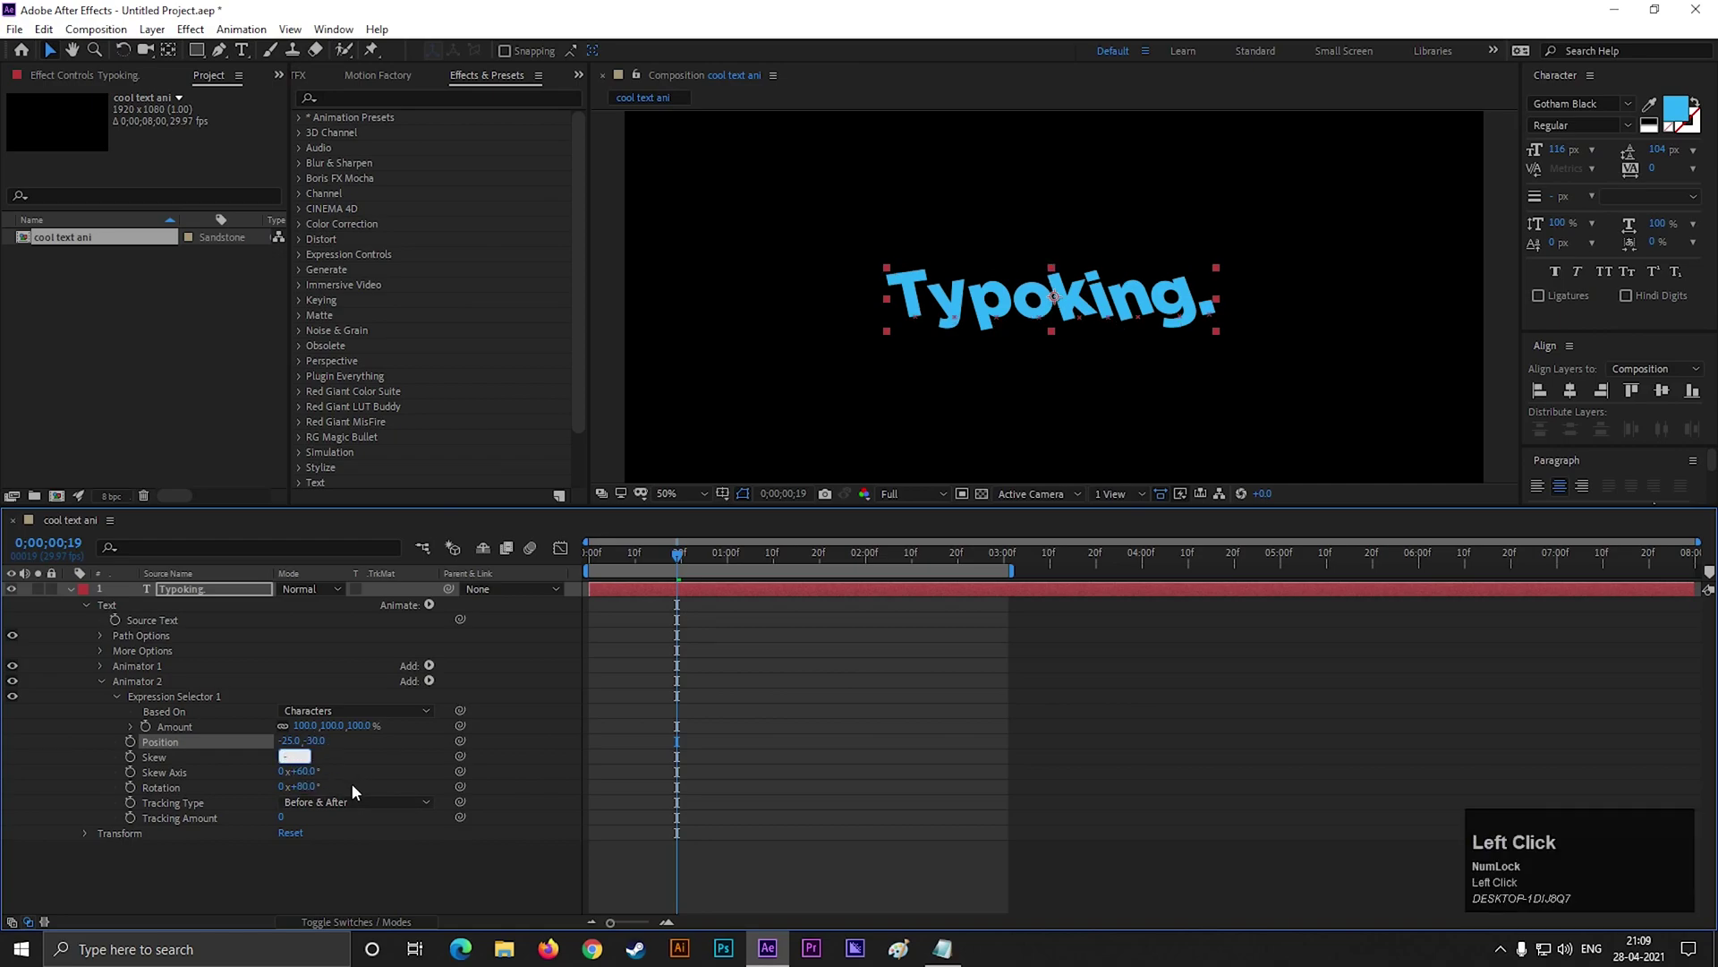
pyautogui.click(352, 800)
pyautogui.press('Return')
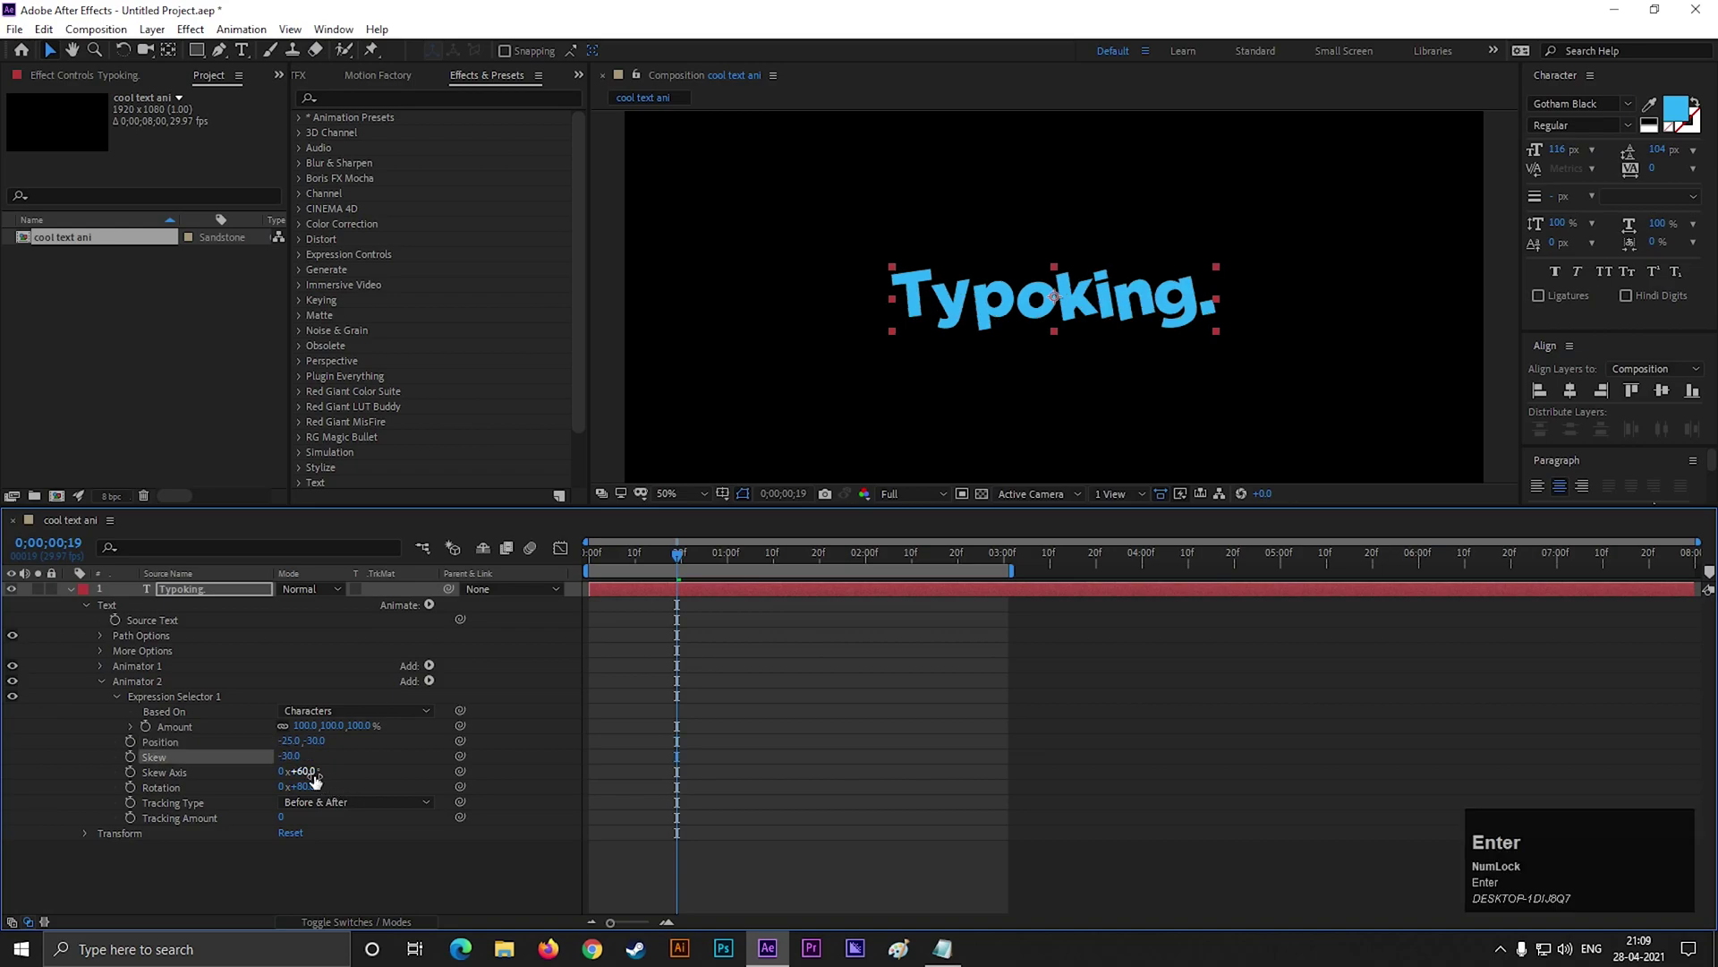
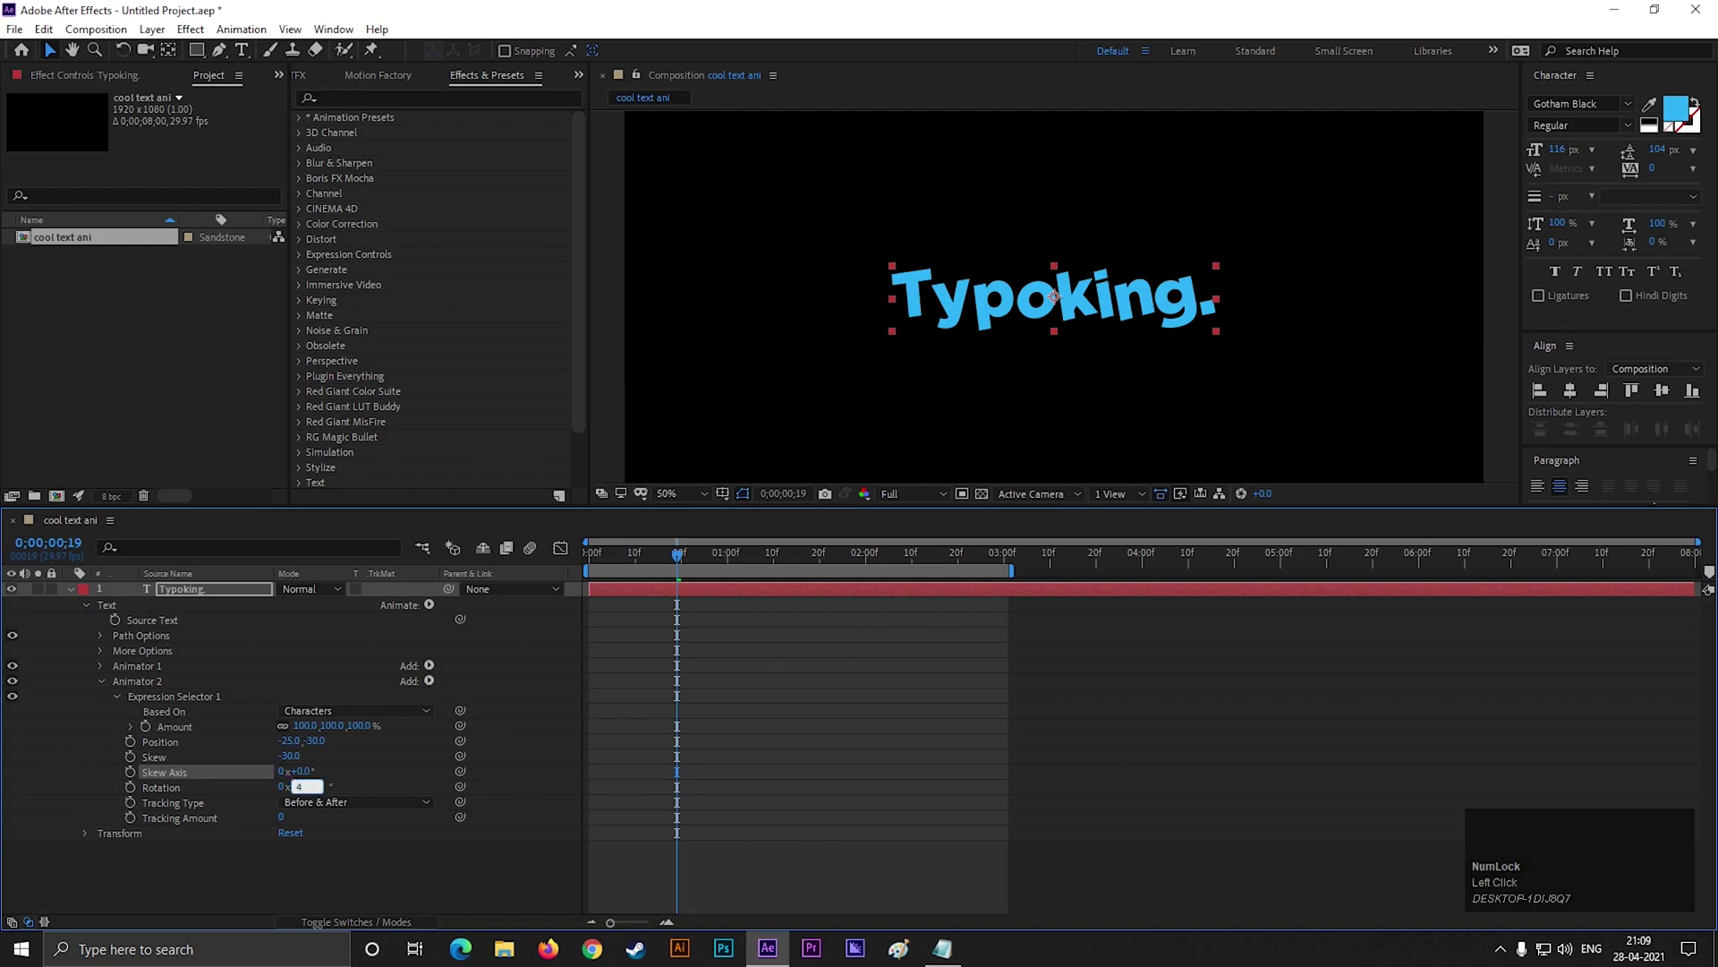
# - Set rotation 40 and tracking amount -50, then preview the result
pyautogui.press('Return')
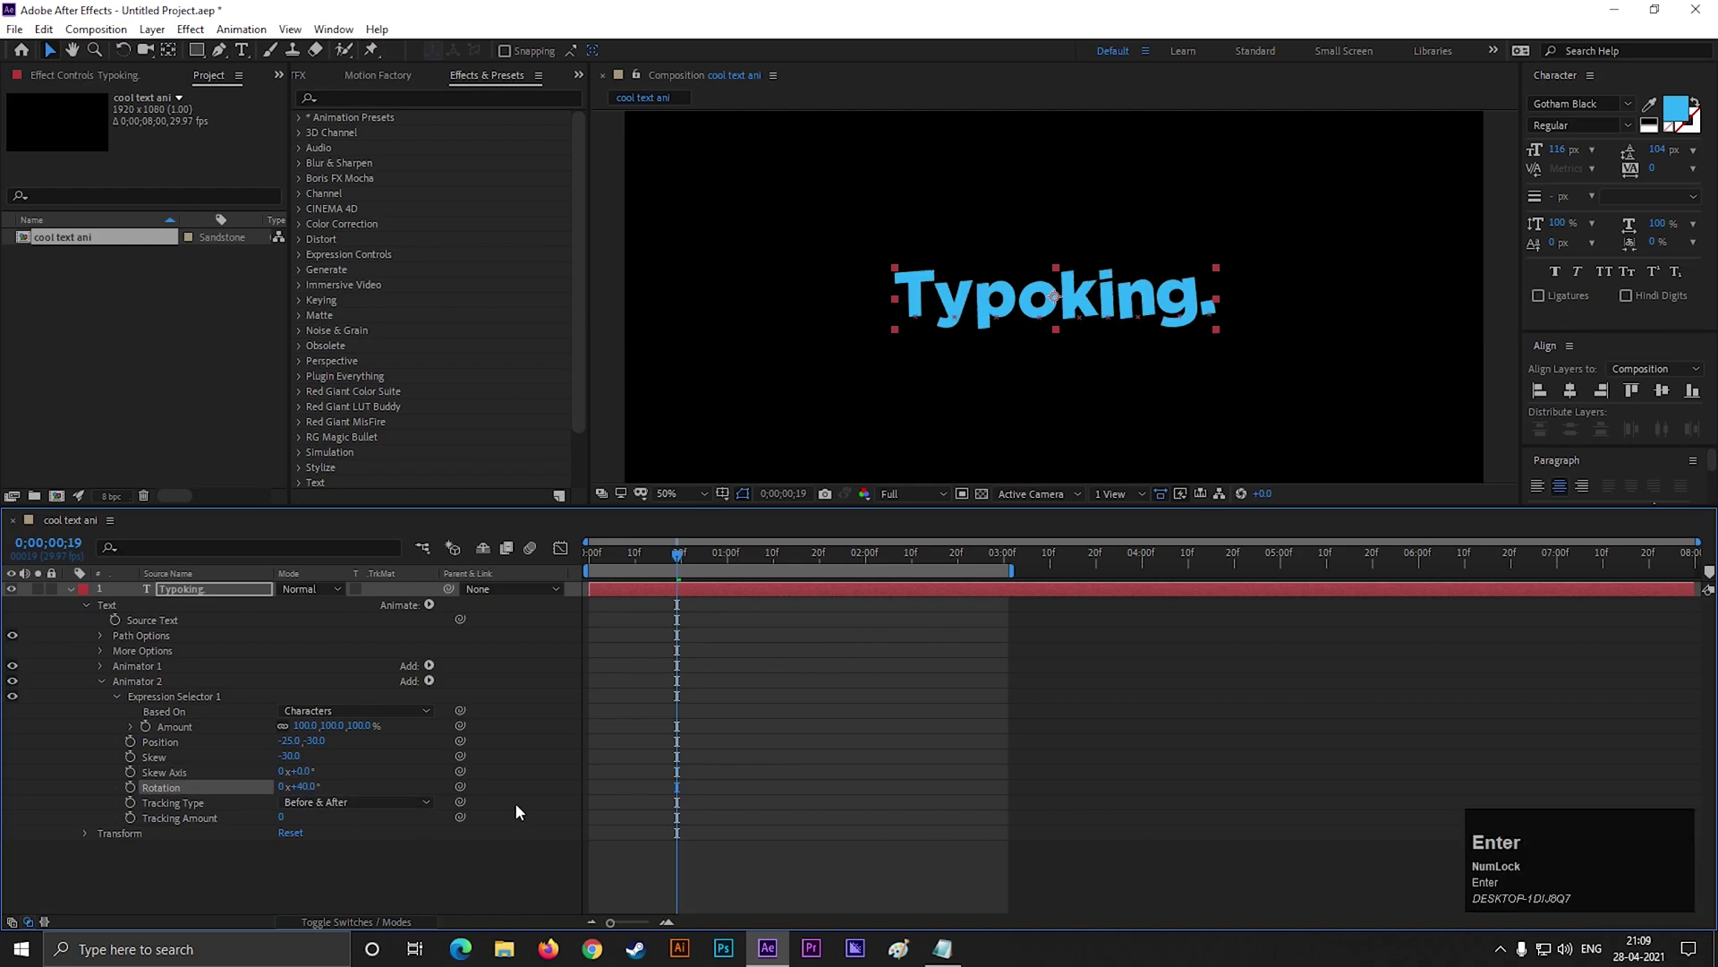
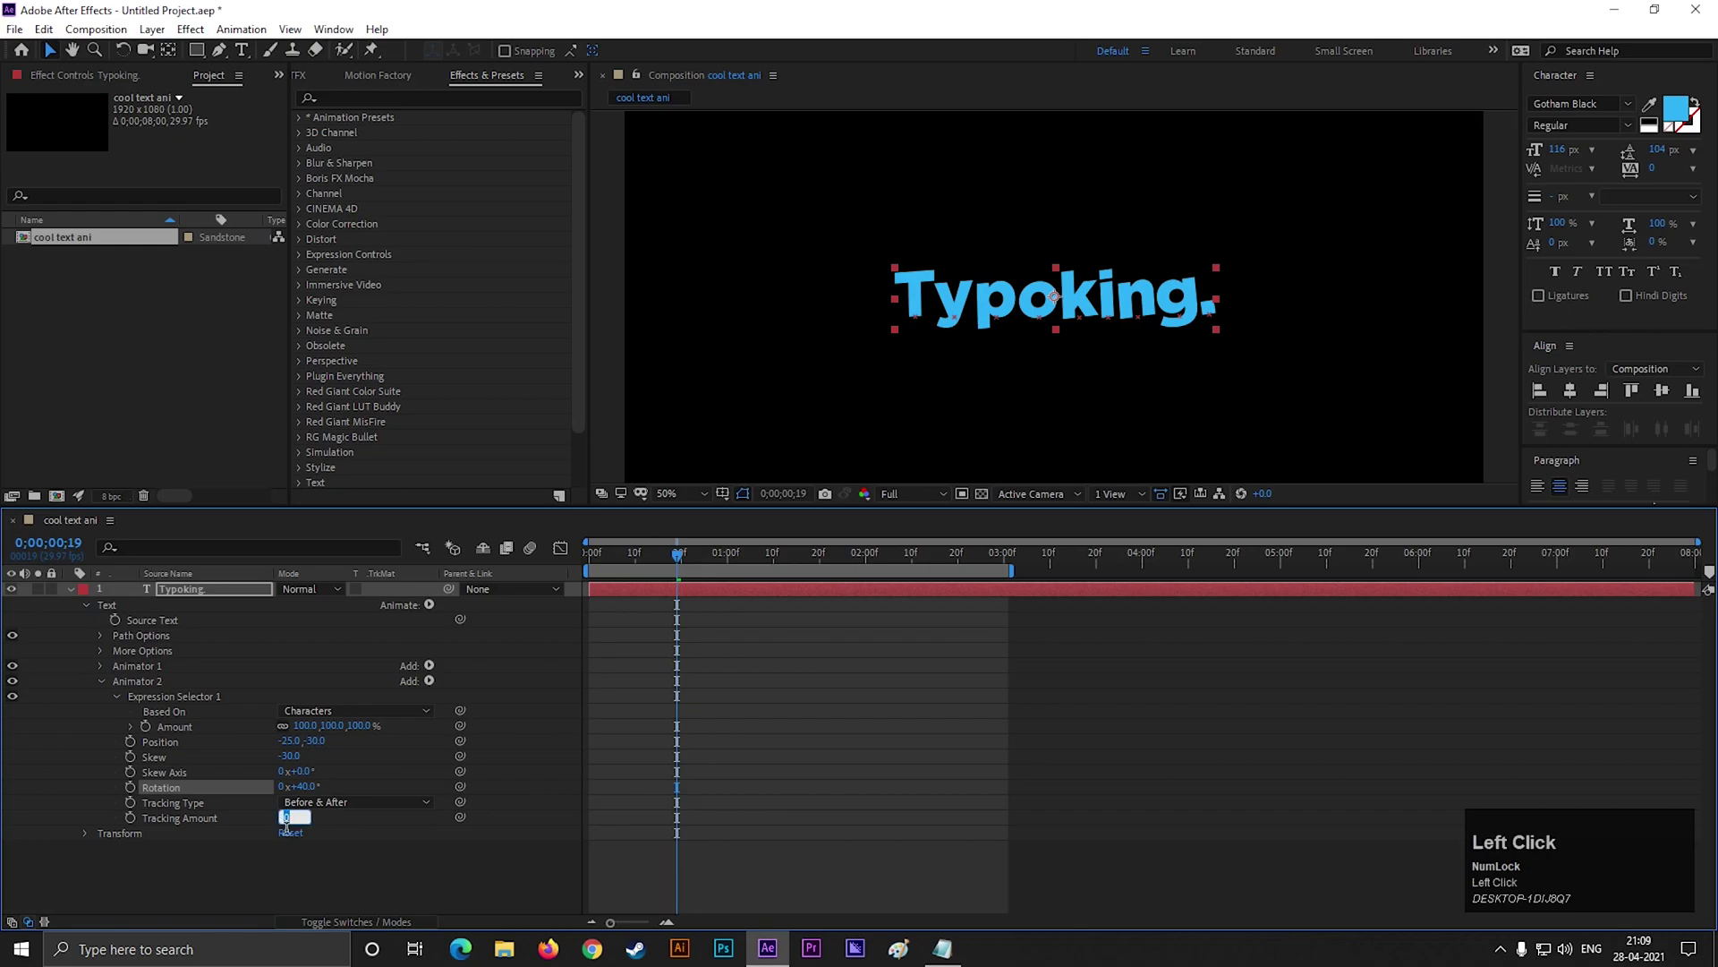
pyautogui.press('Return')
pyautogui.click(681, 566)
pyautogui.press('space')
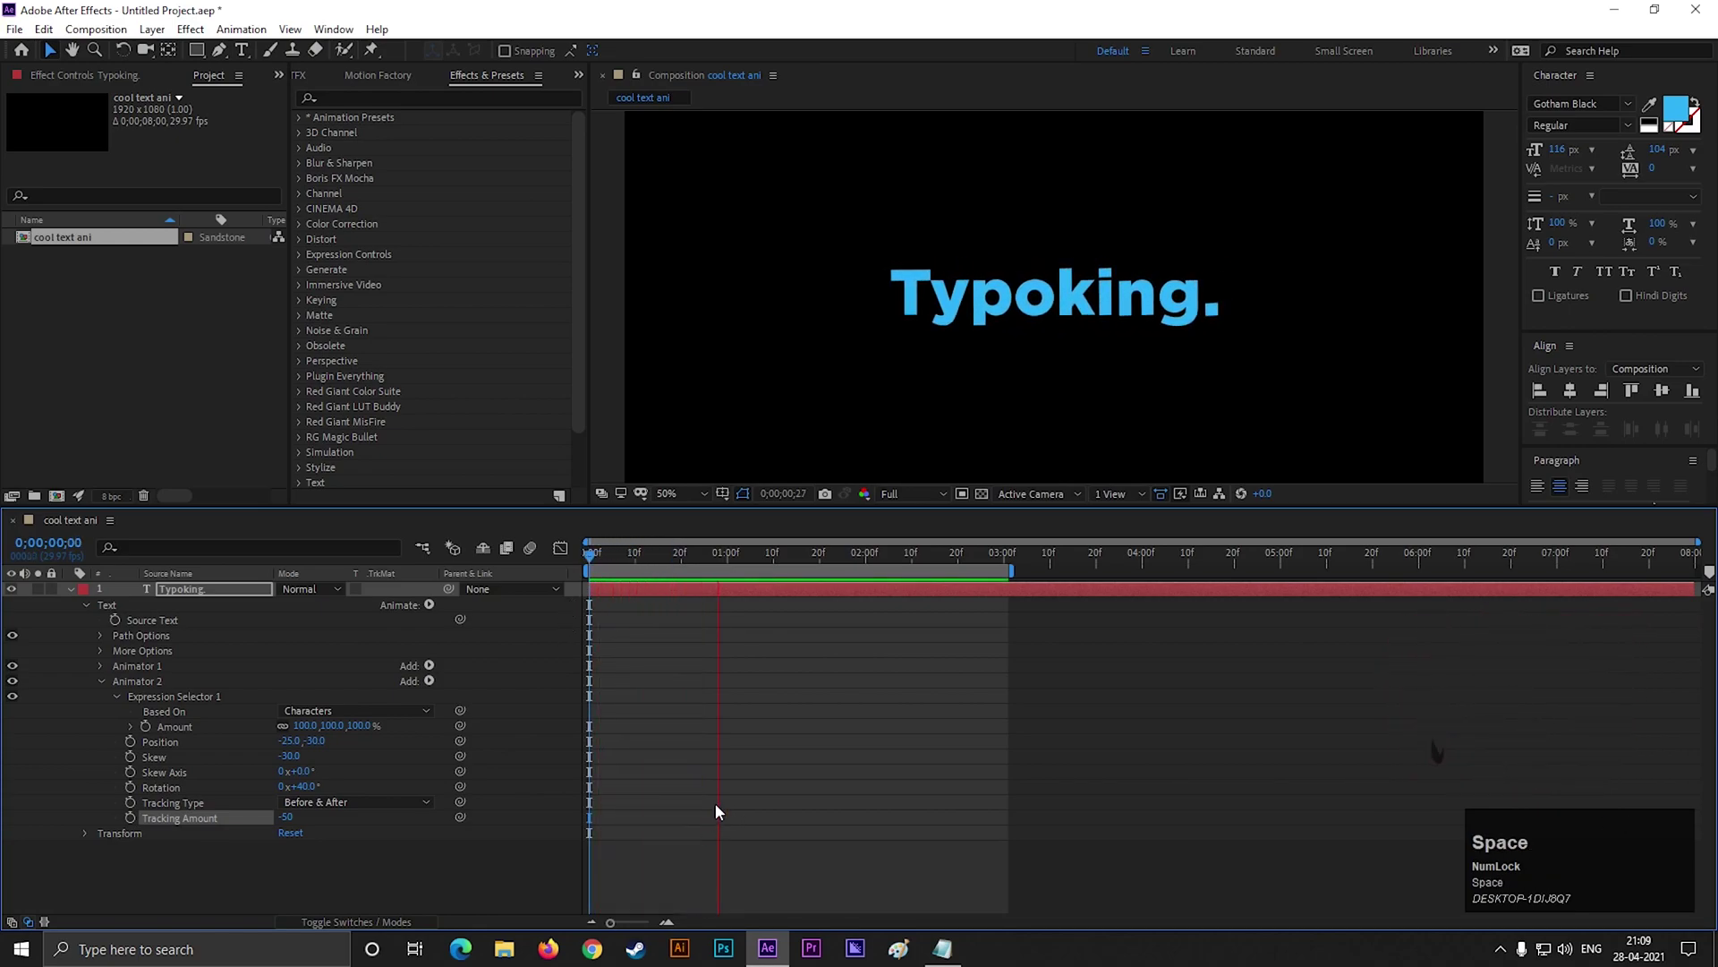
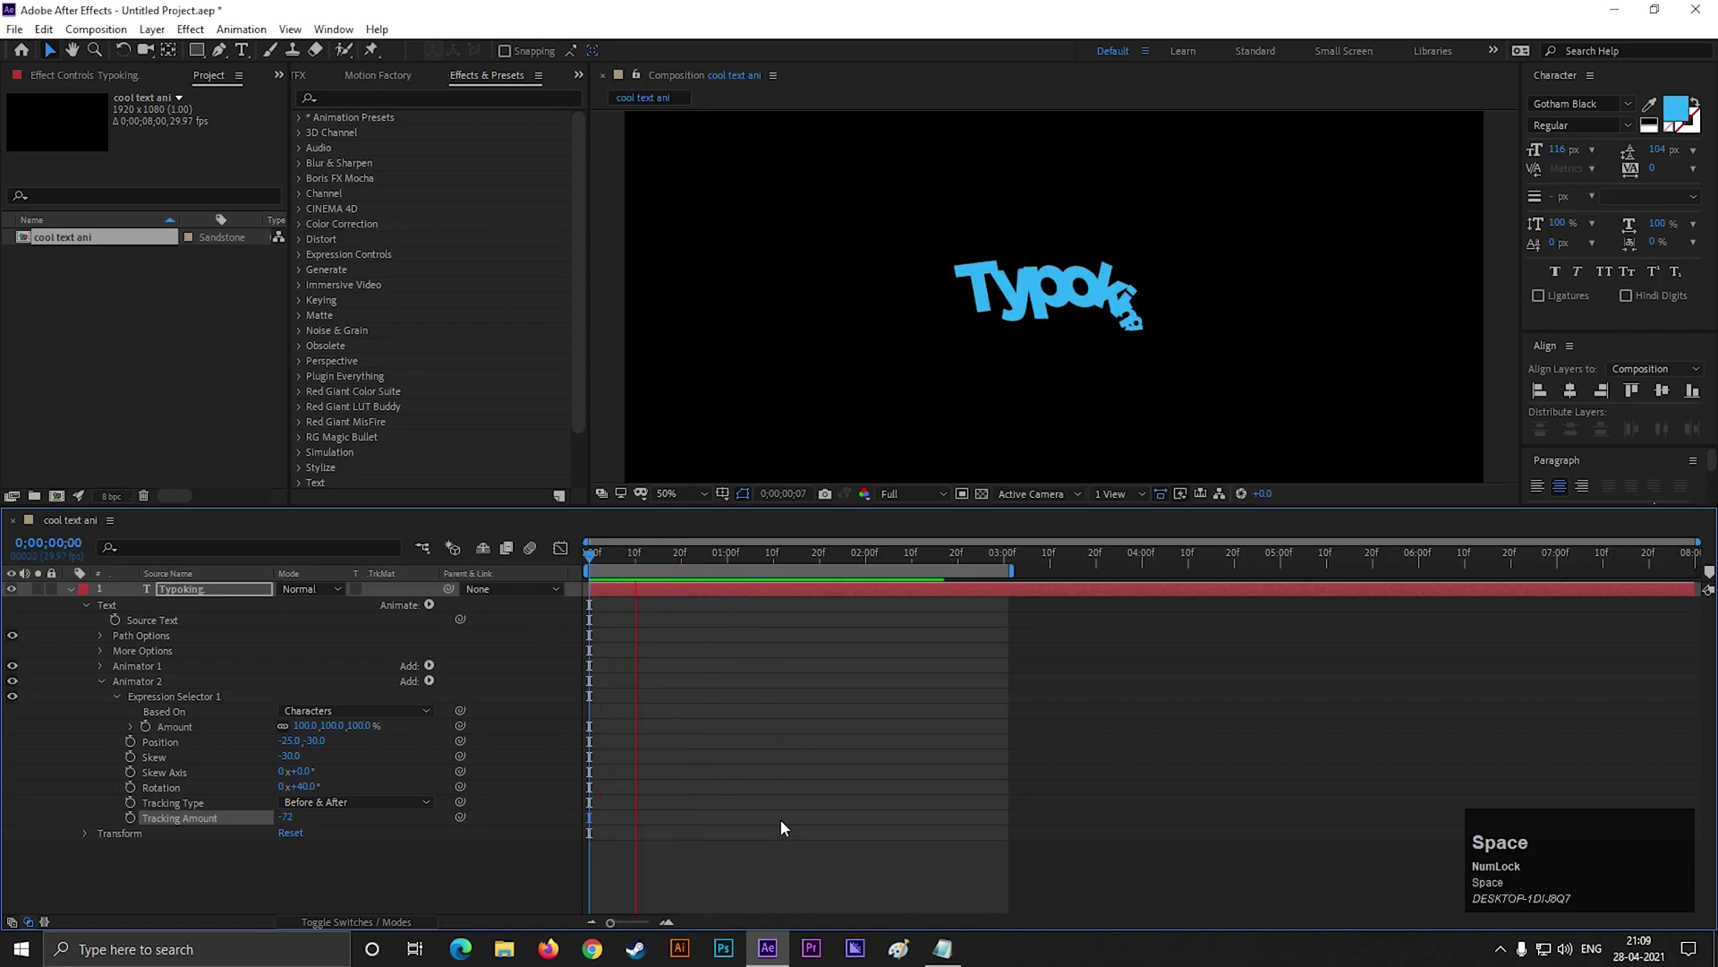
# - Scrub the timeline to preview the bouncing Typoking. animation
pyautogui.moveTo(782, 565); pyautogui.dragTo(1100, 319)
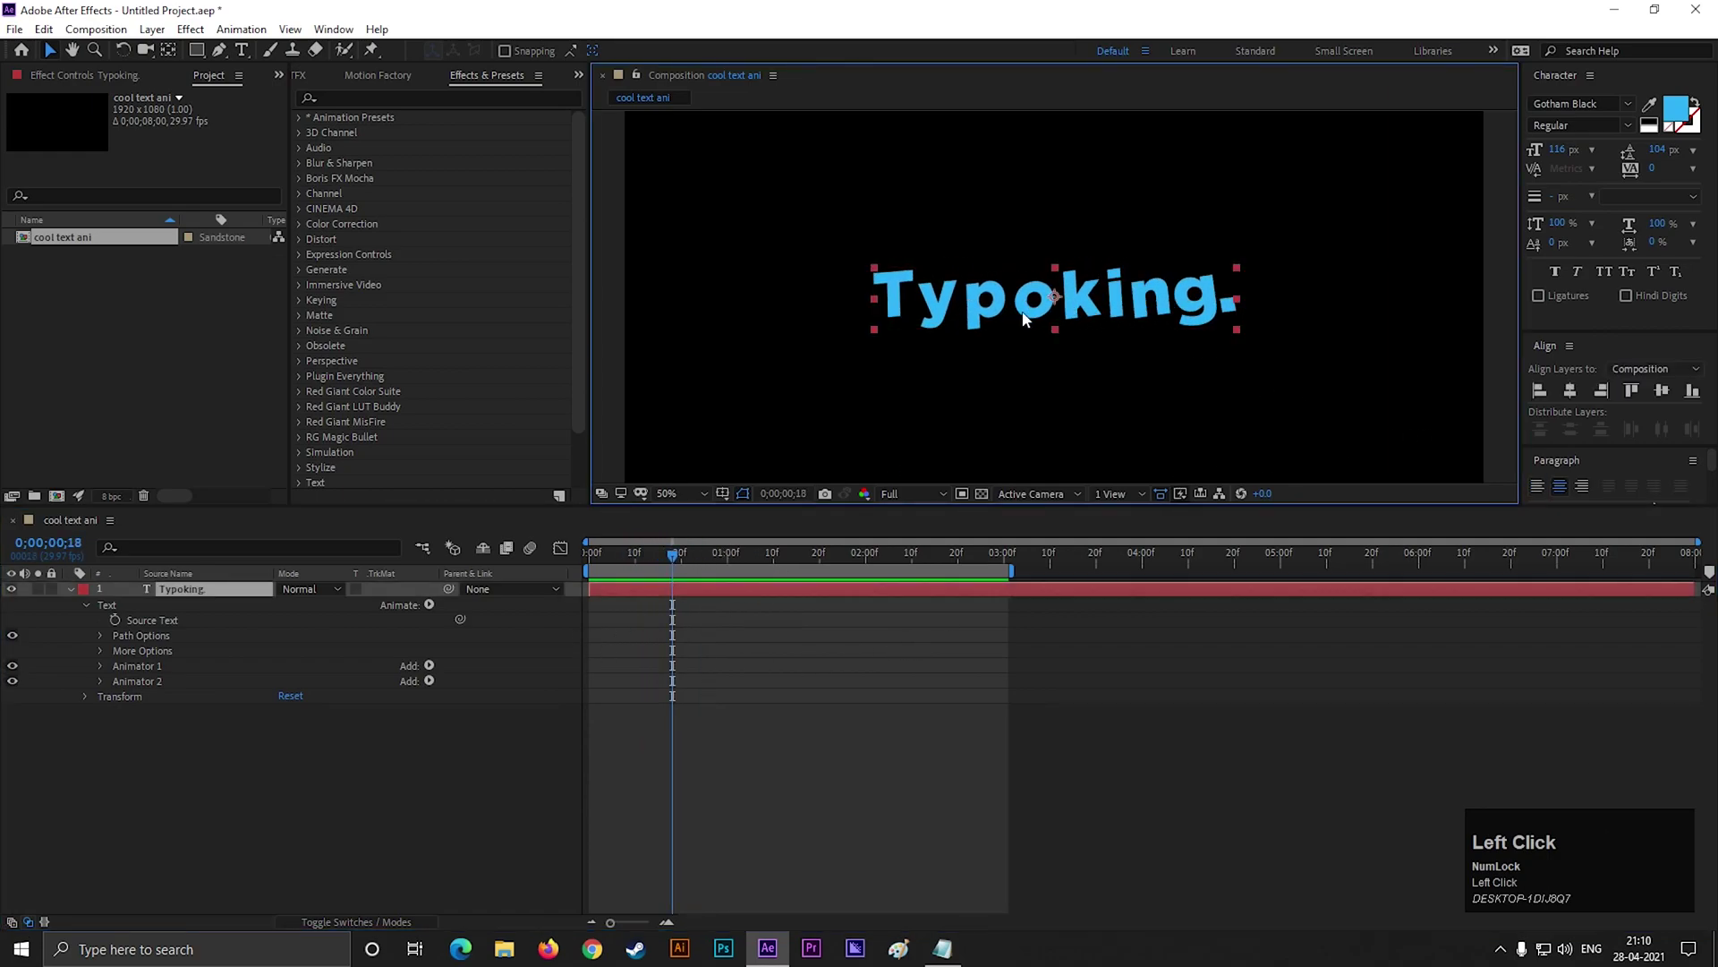
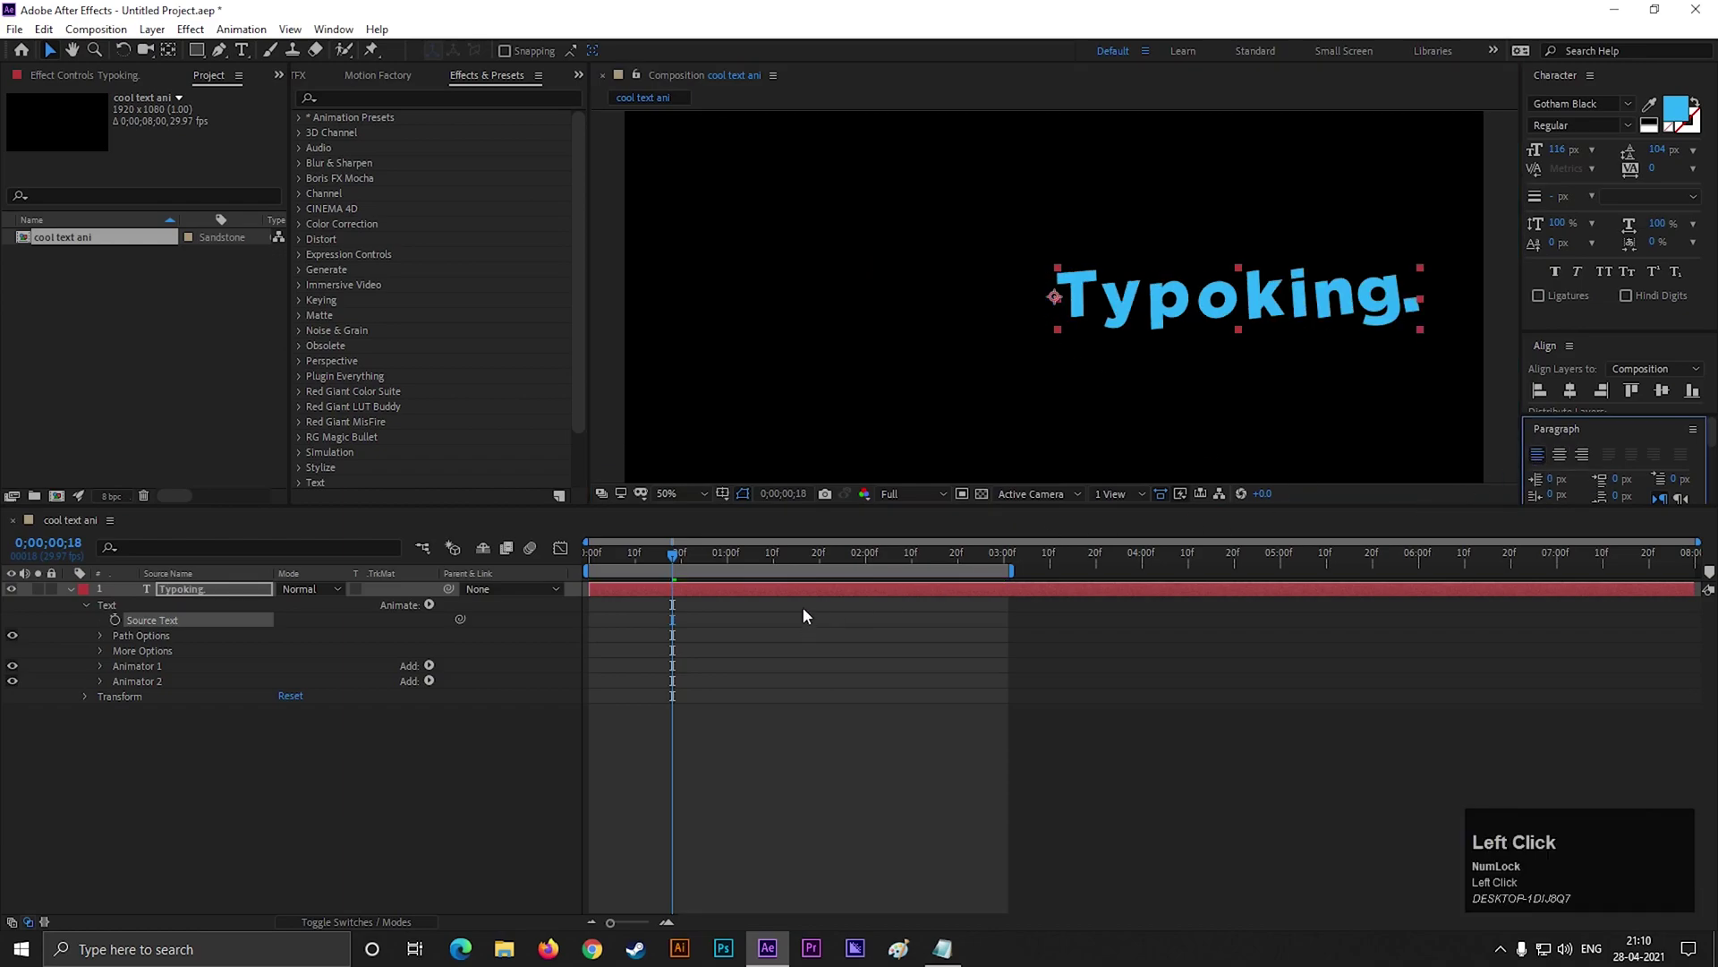
pyautogui.click(675, 565)
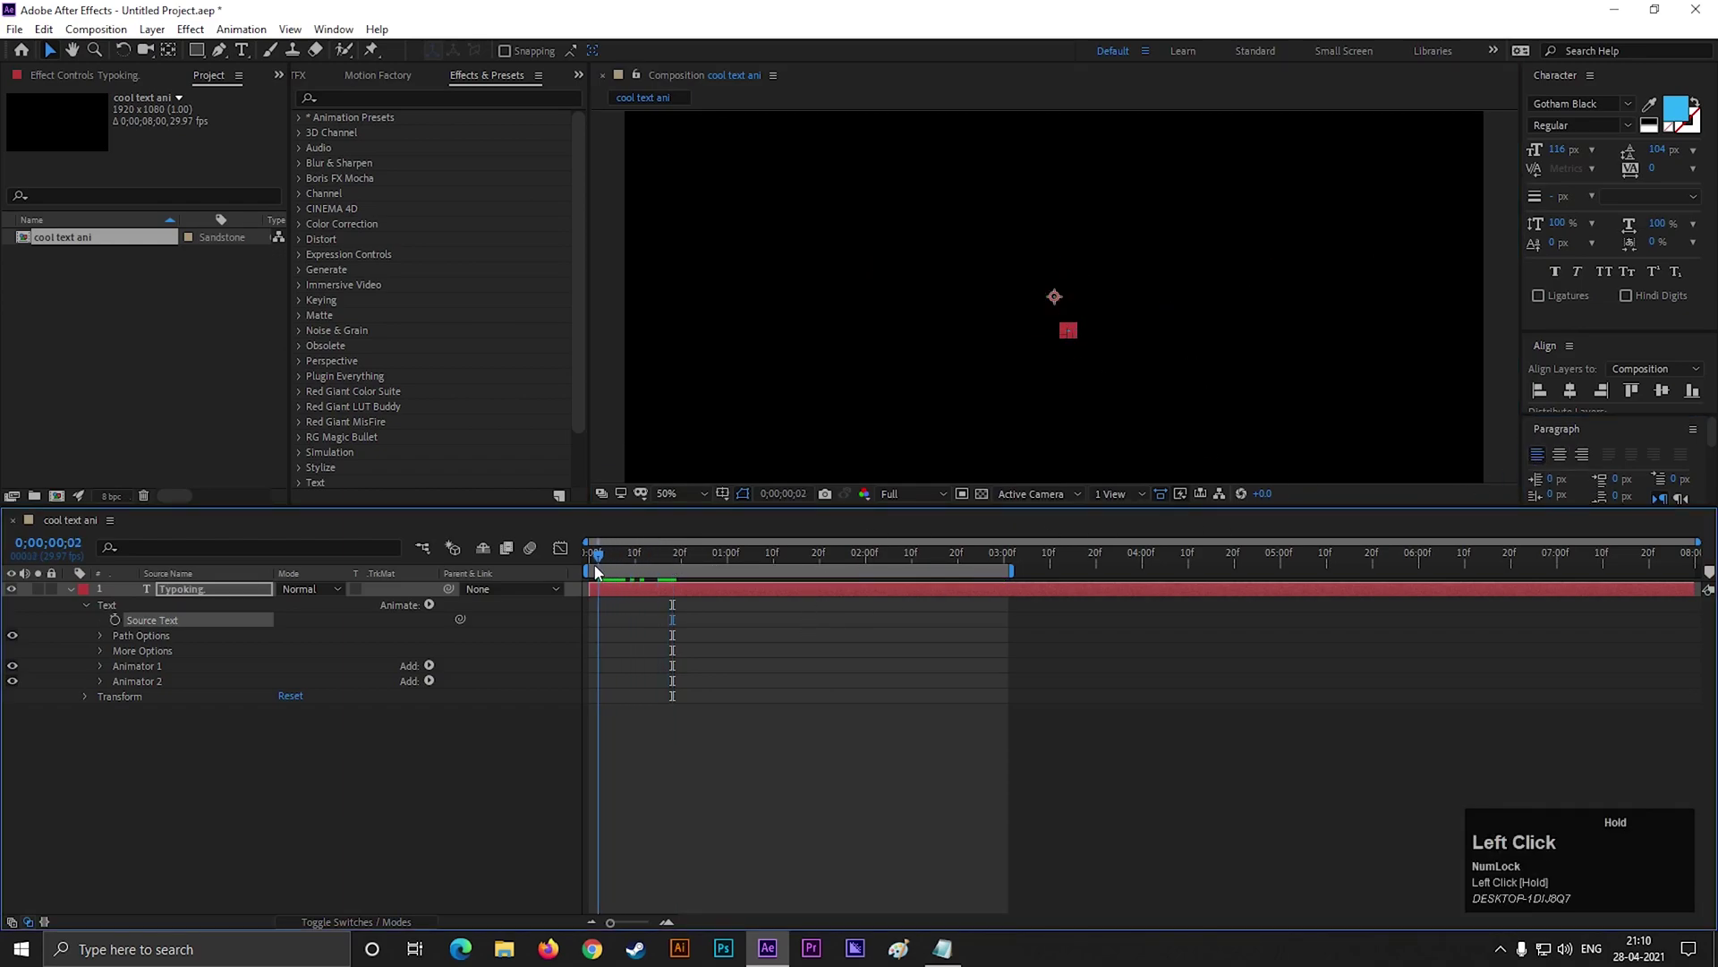
pyautogui.press('space')
pyautogui.click(729, 557)
pyautogui.press('space')
pyautogui.moveTo(715, 564); pyautogui.dragTo(1590, 463)
pyautogui.press('space')
pyautogui.click(755, 567)
pyautogui.press('space')
pyautogui.click(727, 564)
pyautogui.press('space')
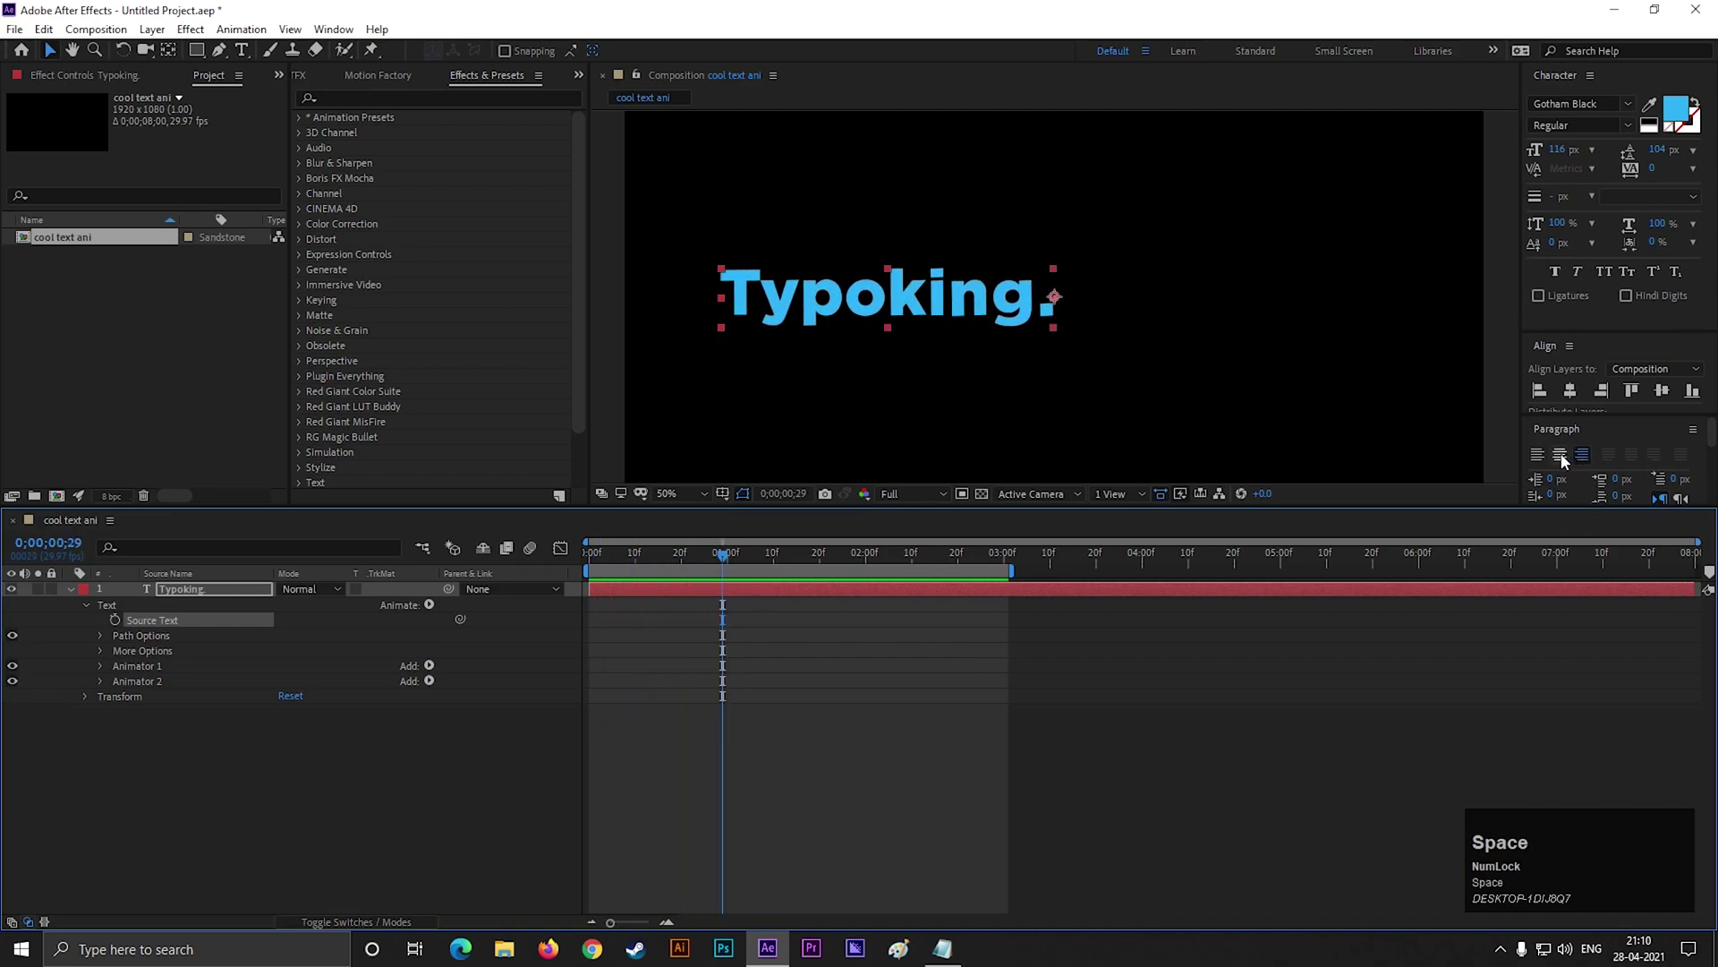
pyautogui.click(1563, 460)
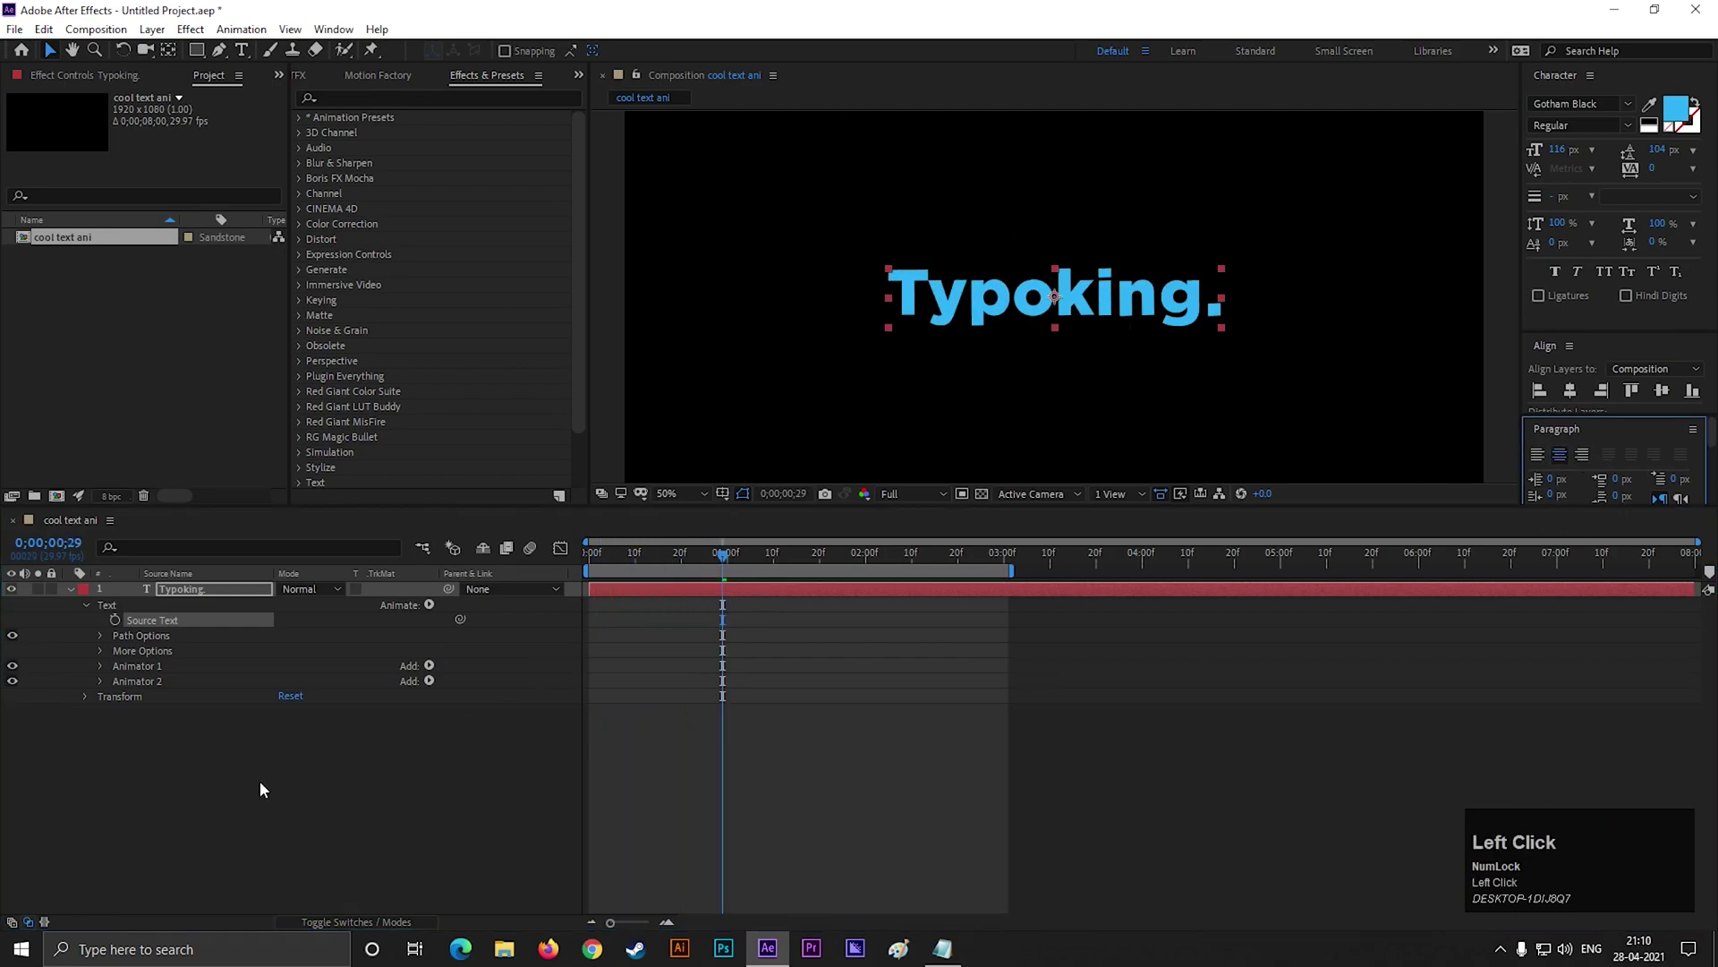
pyautogui.click(215, 790)
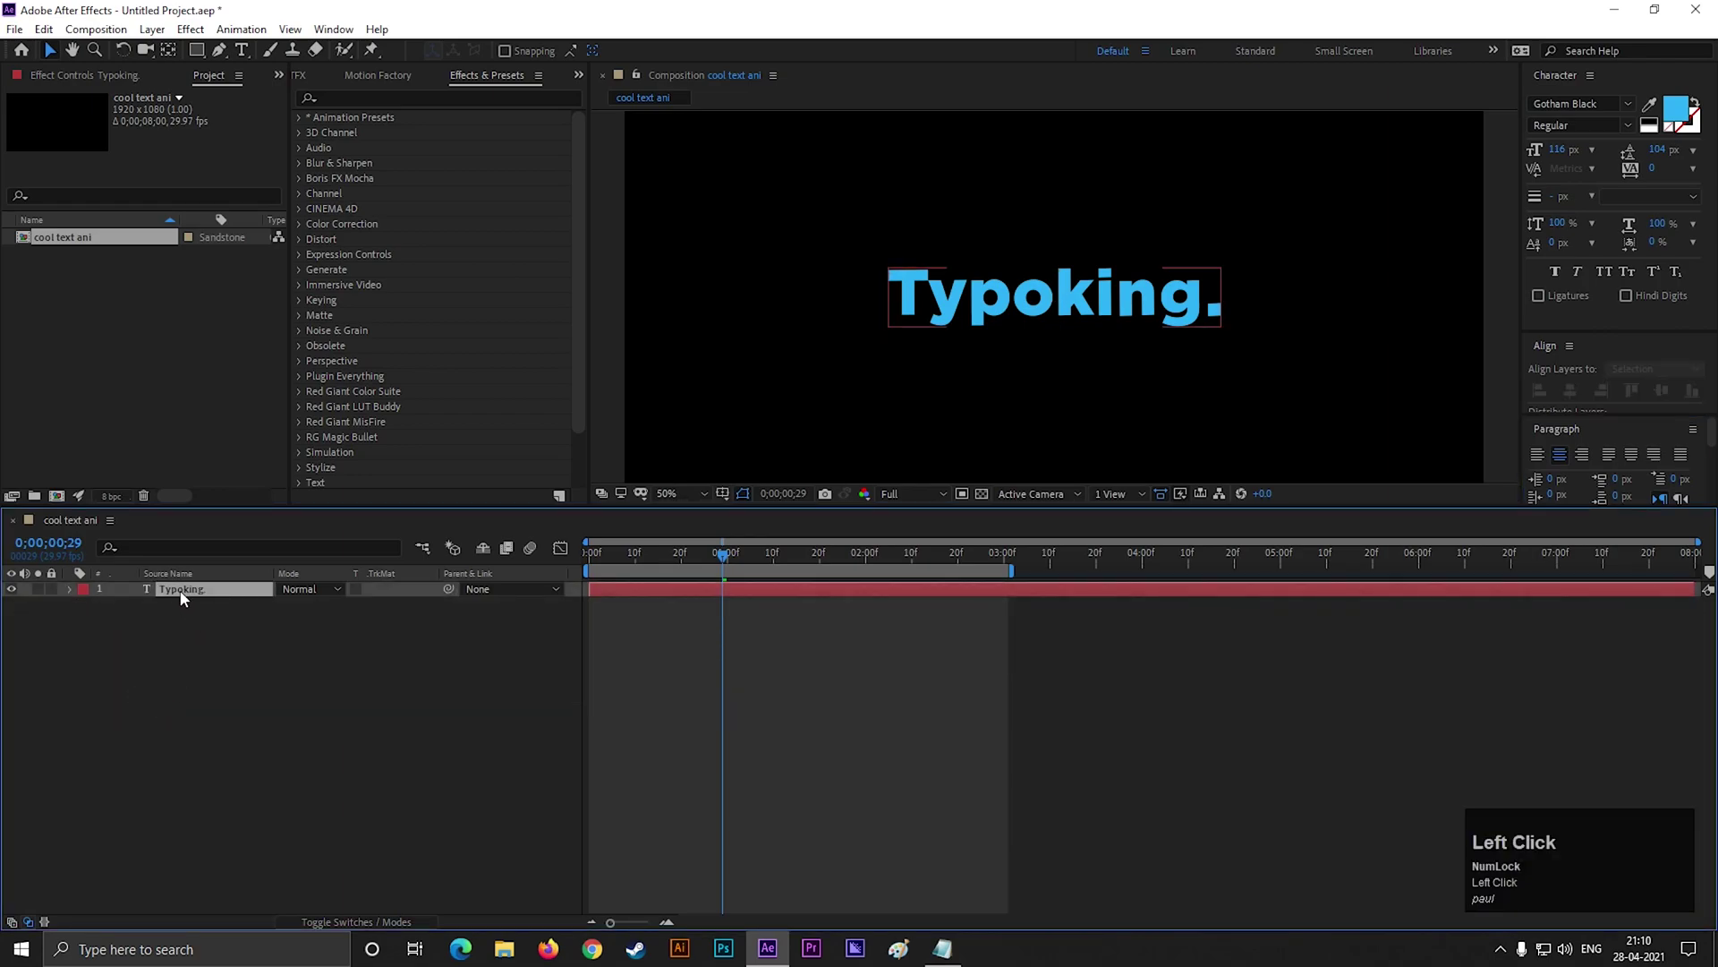
# - Duplicate the text layer and rename the copy 'Typoking white'
pyautogui.press('ctrl+d')
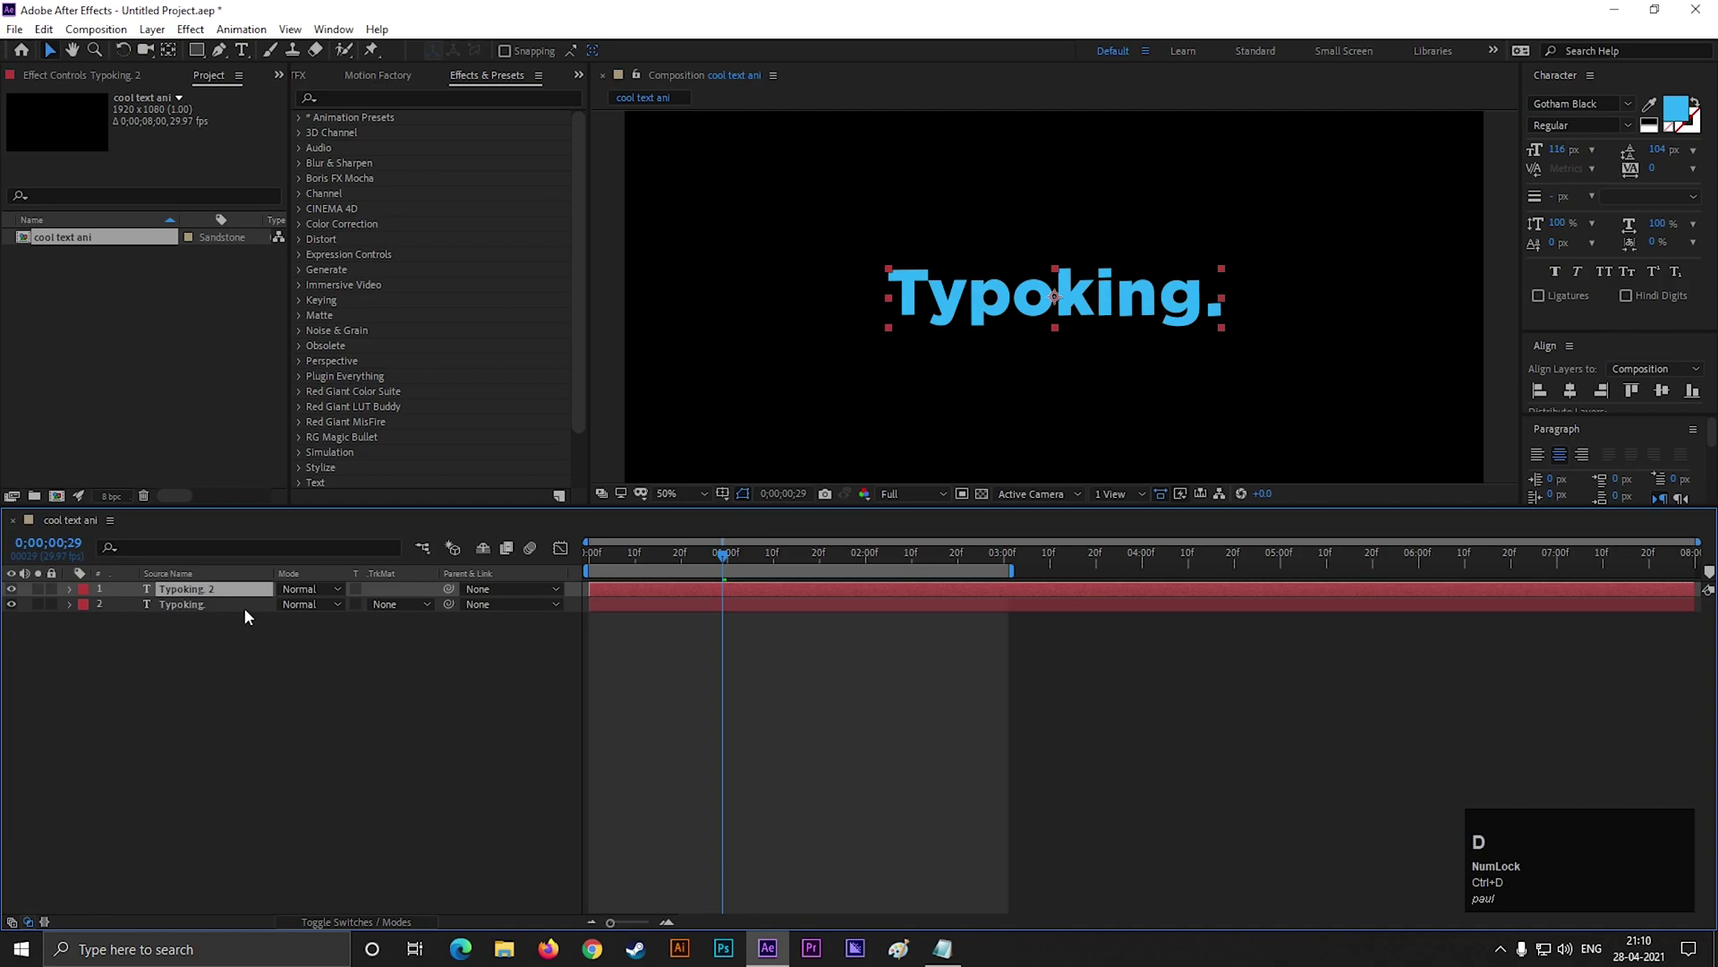
pyautogui.rightClick(223, 599)
pyautogui.click(270, 586)
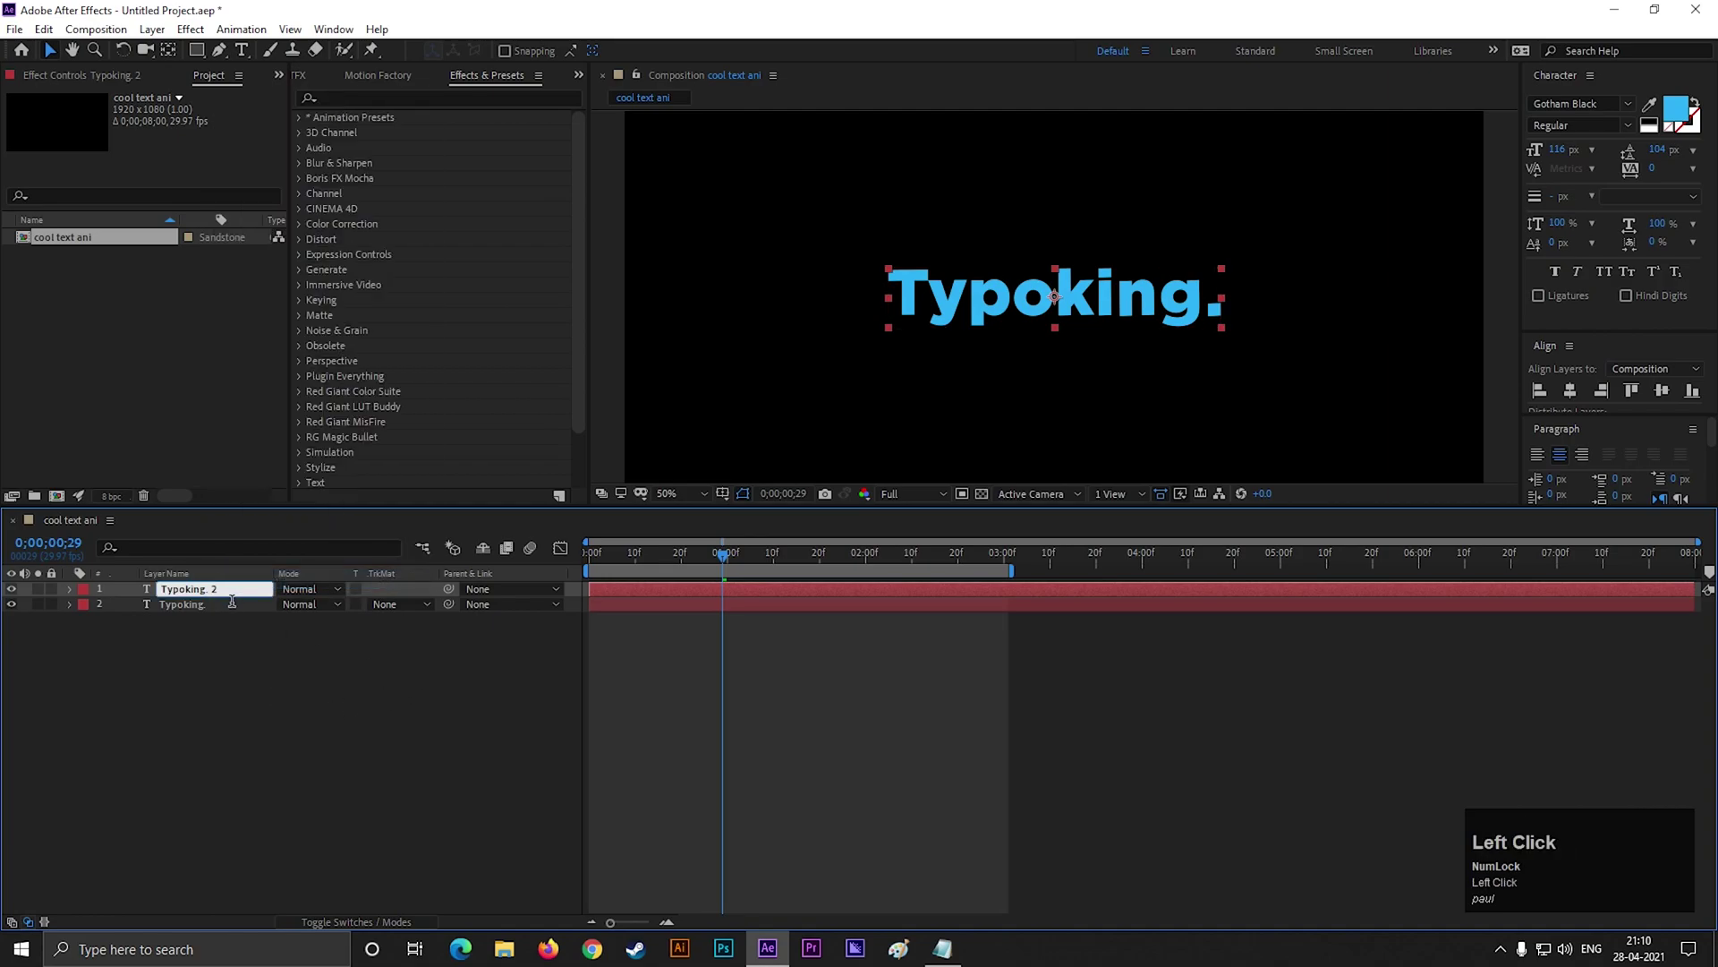
pyautogui.press('space')
pyautogui.write('white')
# - Recolour the copy white and move it beneath the blue Typoking layer
pyautogui.doubleClick(228, 697)
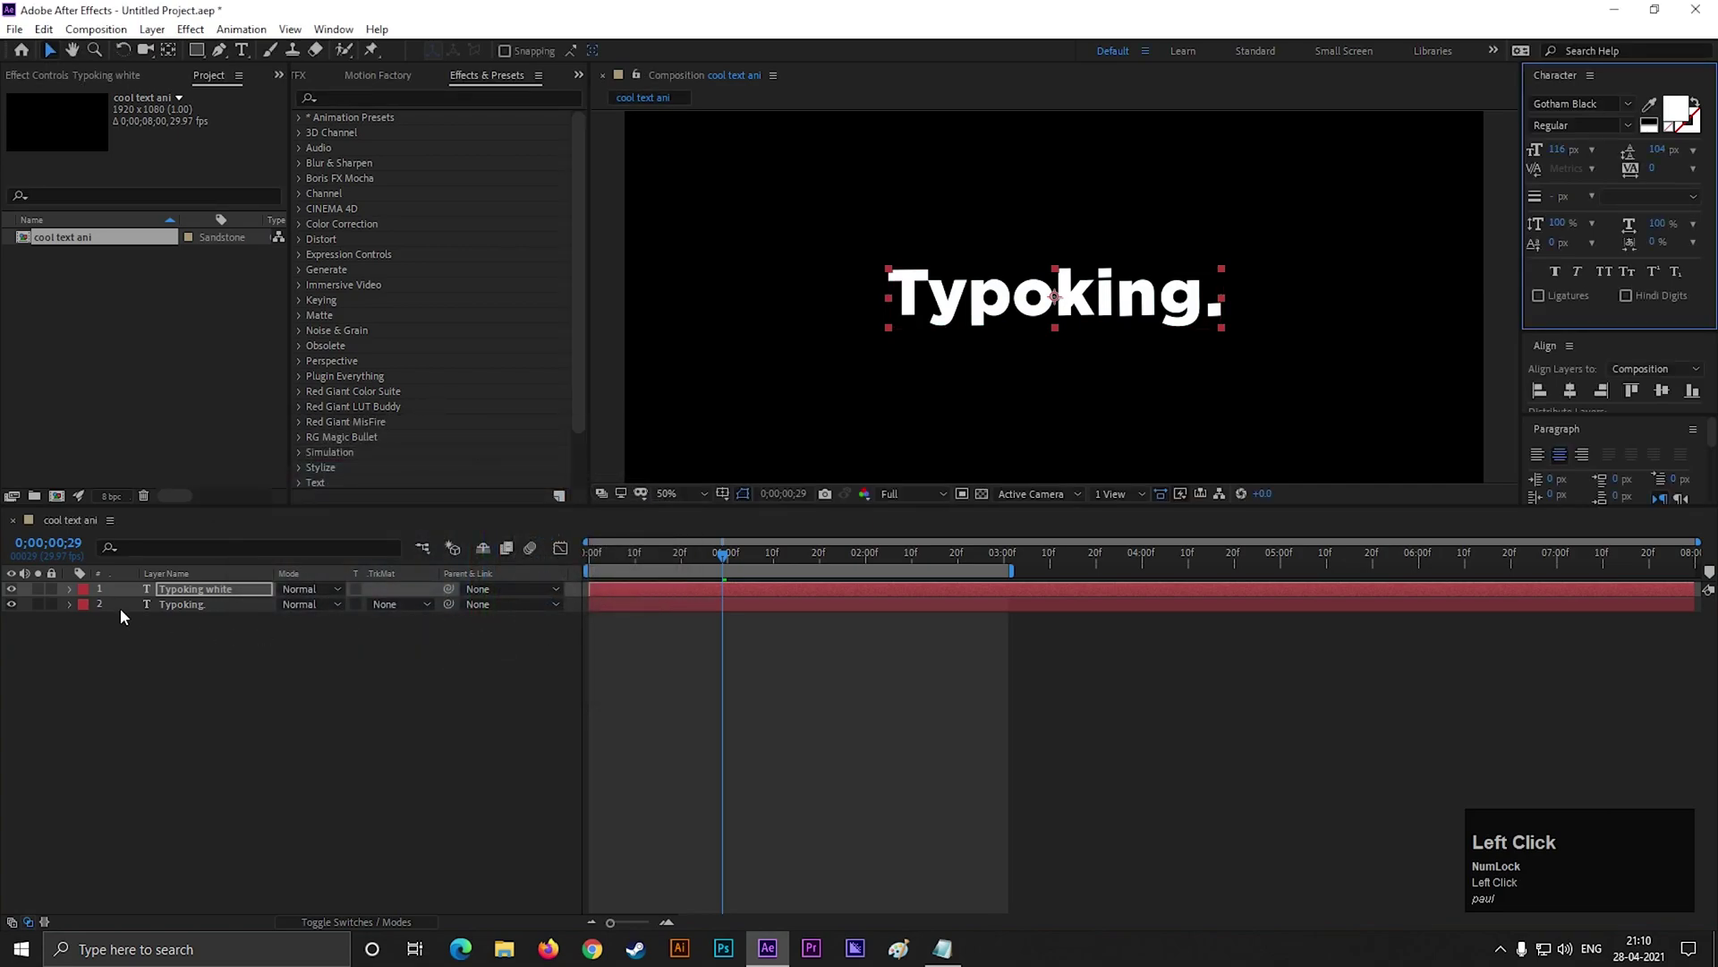
pyautogui.moveTo(190, 597); pyautogui.dragTo(611, 593)
pyautogui.moveTo(610, 593); pyautogui.dragTo(608, 599)
pyautogui.scroll(3)
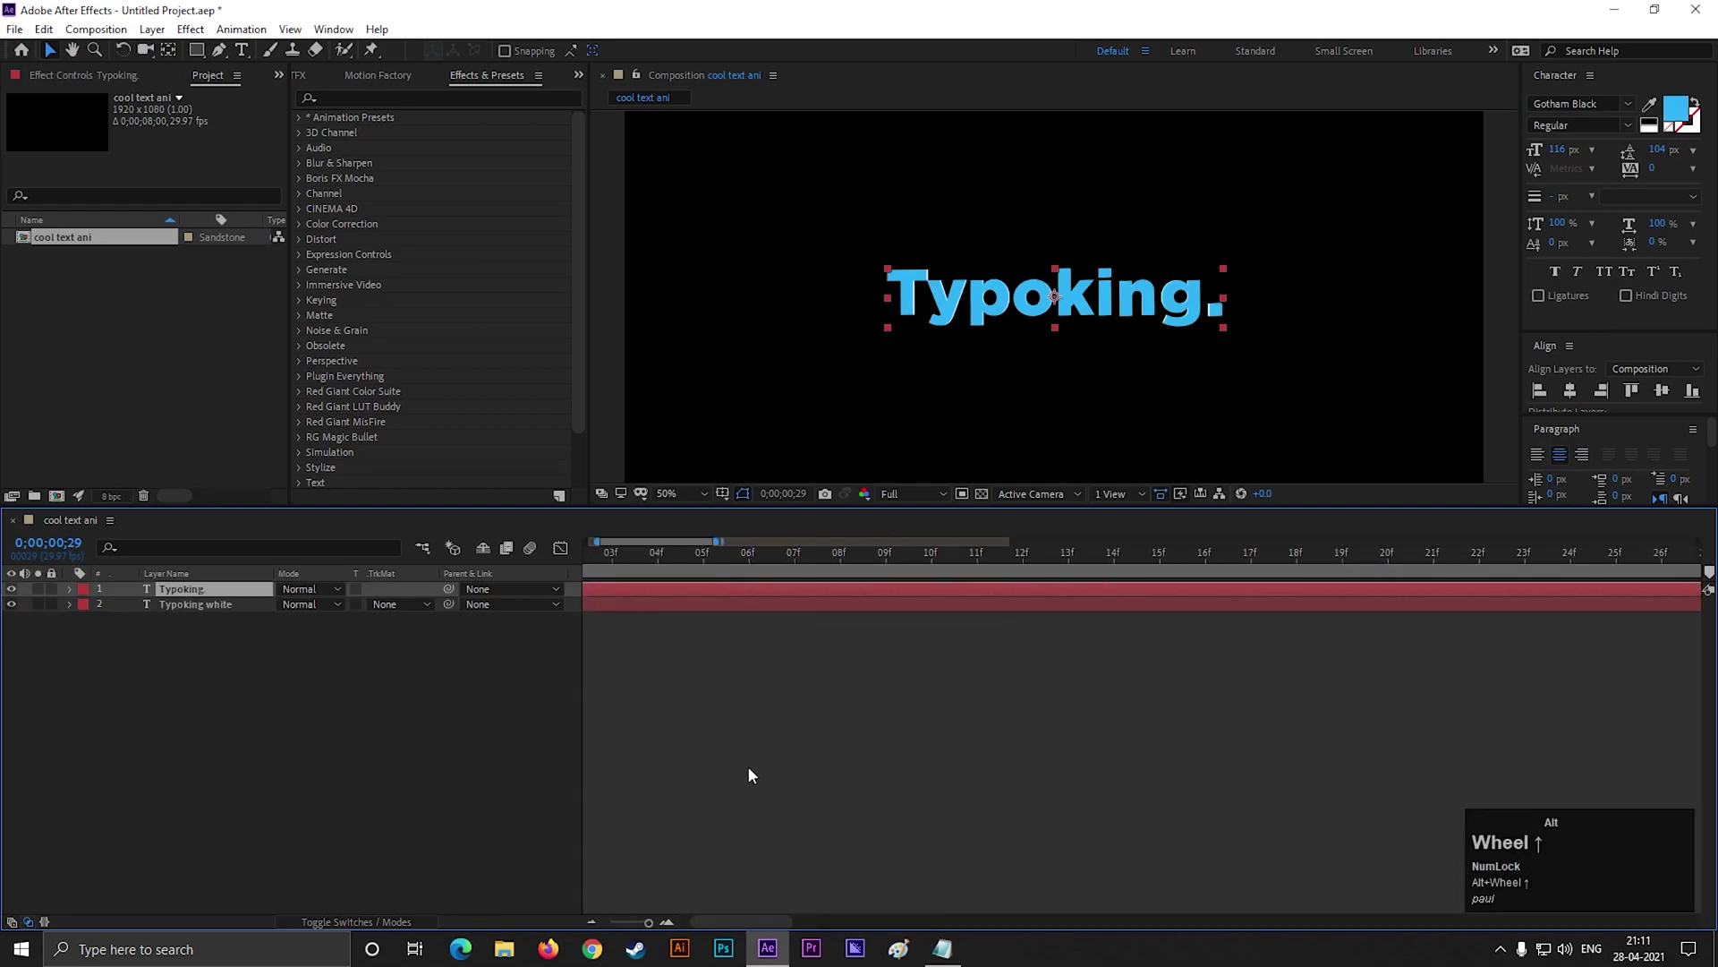
# - Nudge the blue Typoking layer a few frames later and preview the offset against the white copy
pyautogui.click(743, 925)
pyautogui.click(700, 595)
pyautogui.scroll(-3)
pyautogui.click(719, 567)
pyautogui.press('space')
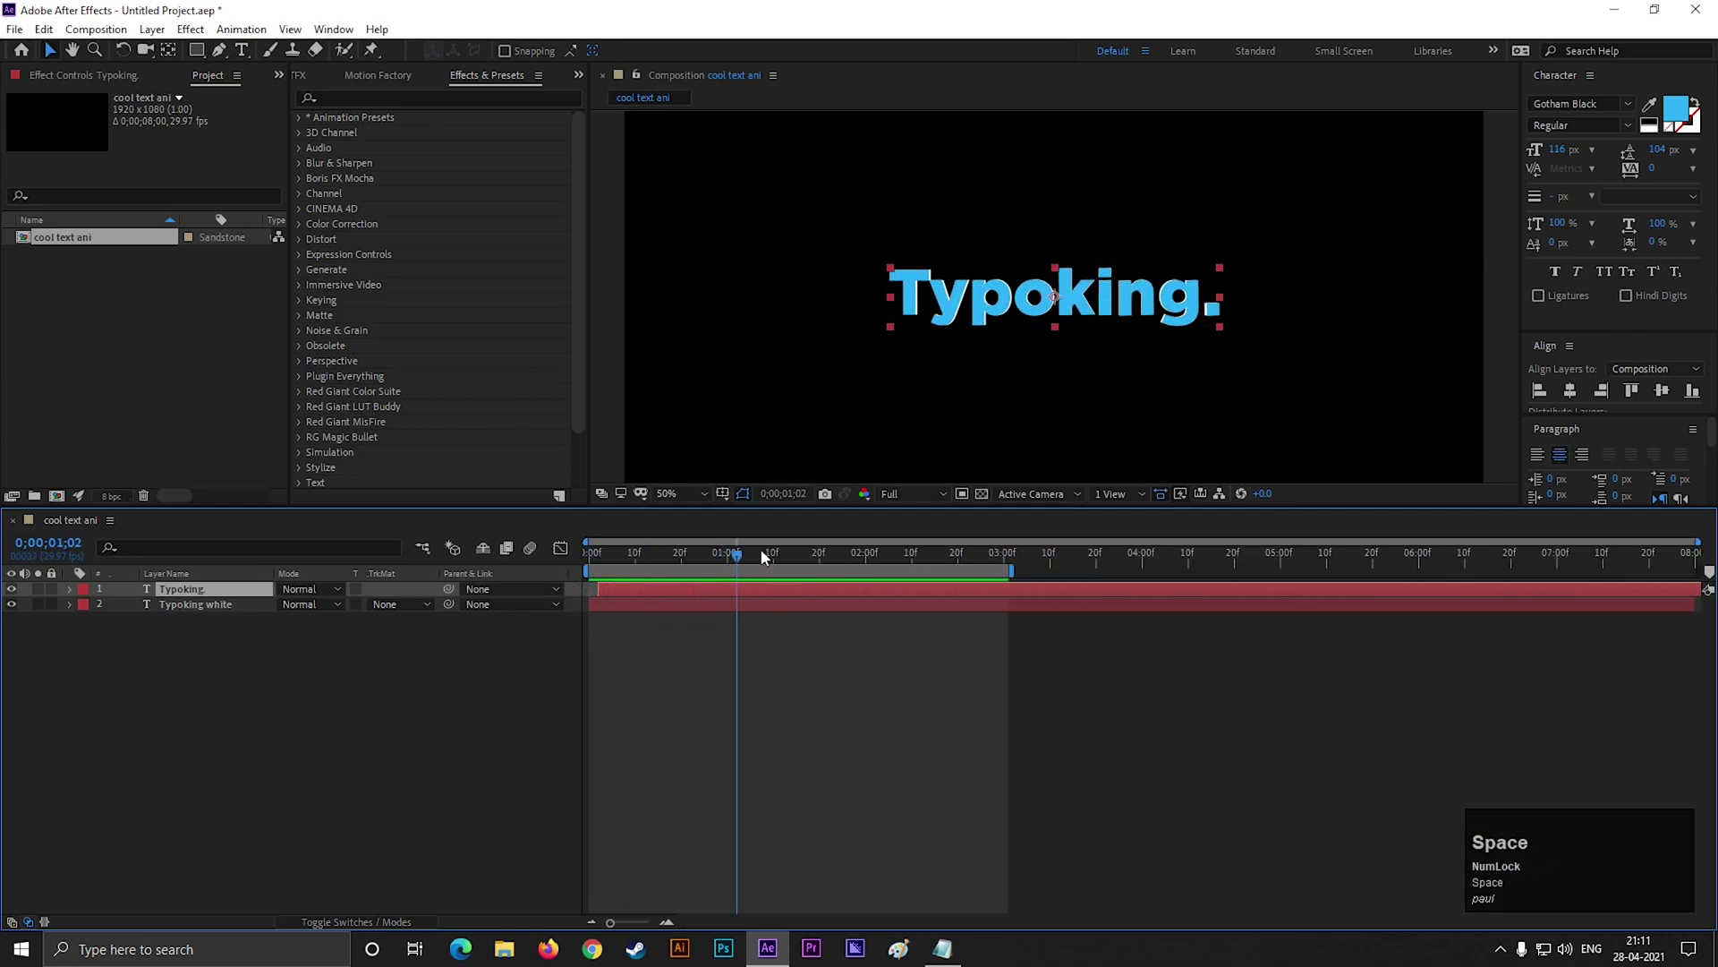
pyautogui.click(722, 569)
pyautogui.press('space')
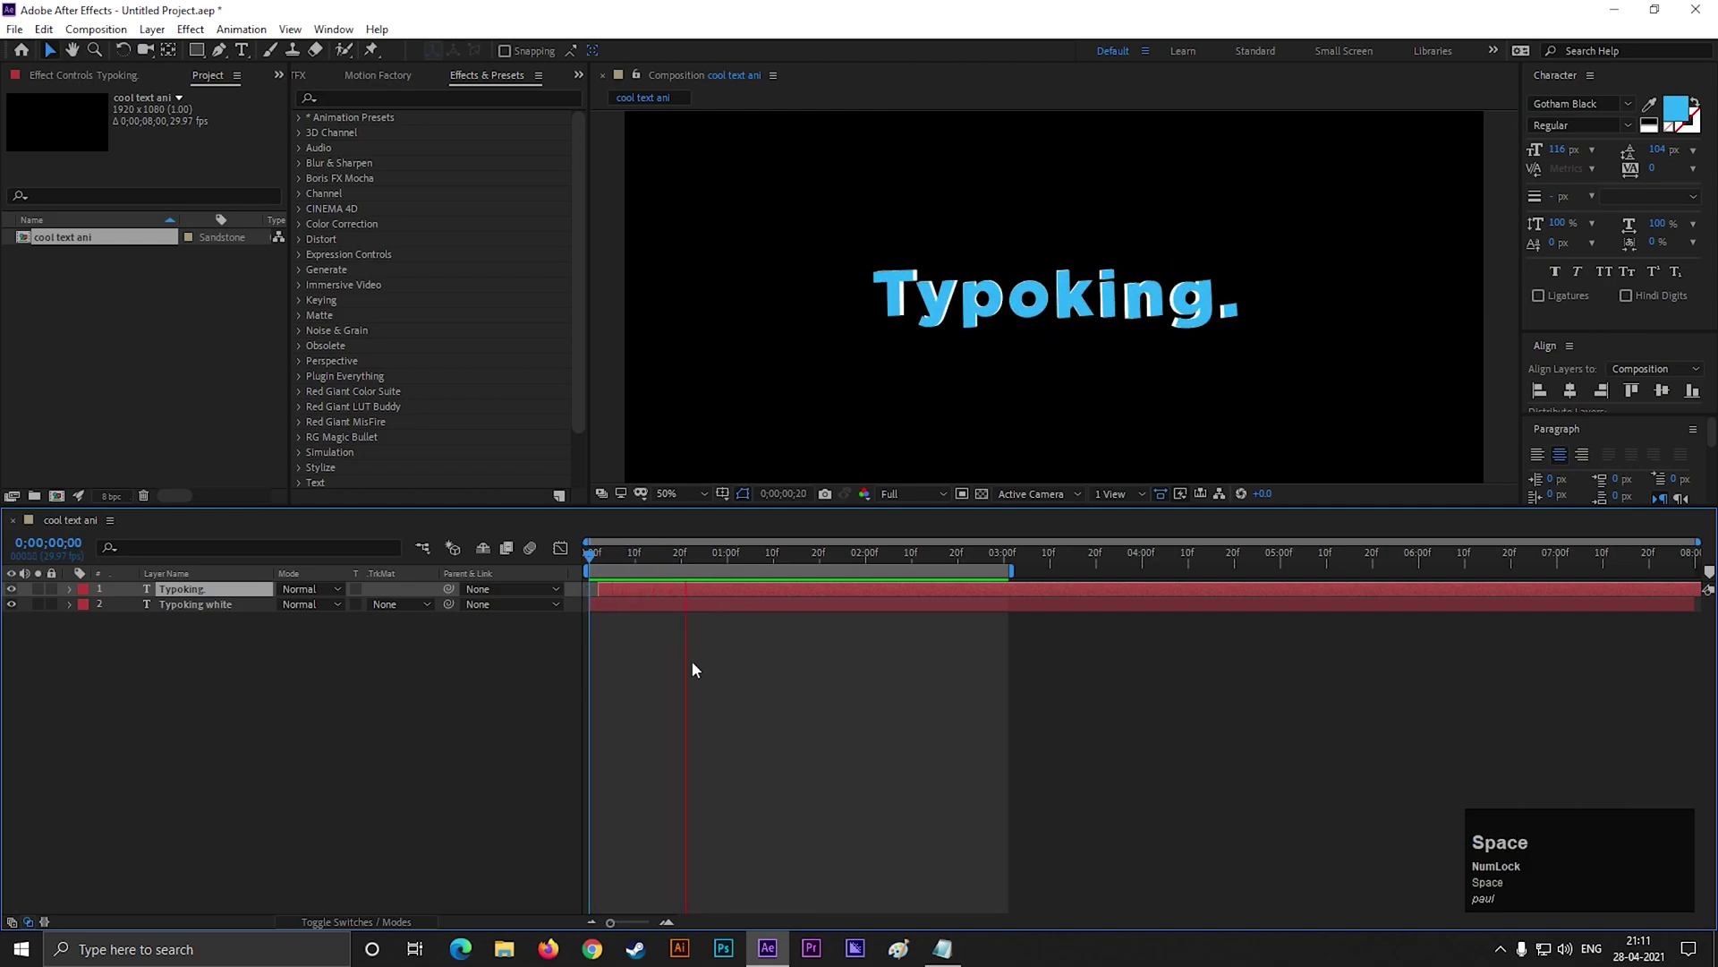
pyautogui.moveTo(750, 567); pyautogui.dragTo(620, 593)
pyautogui.press('space')
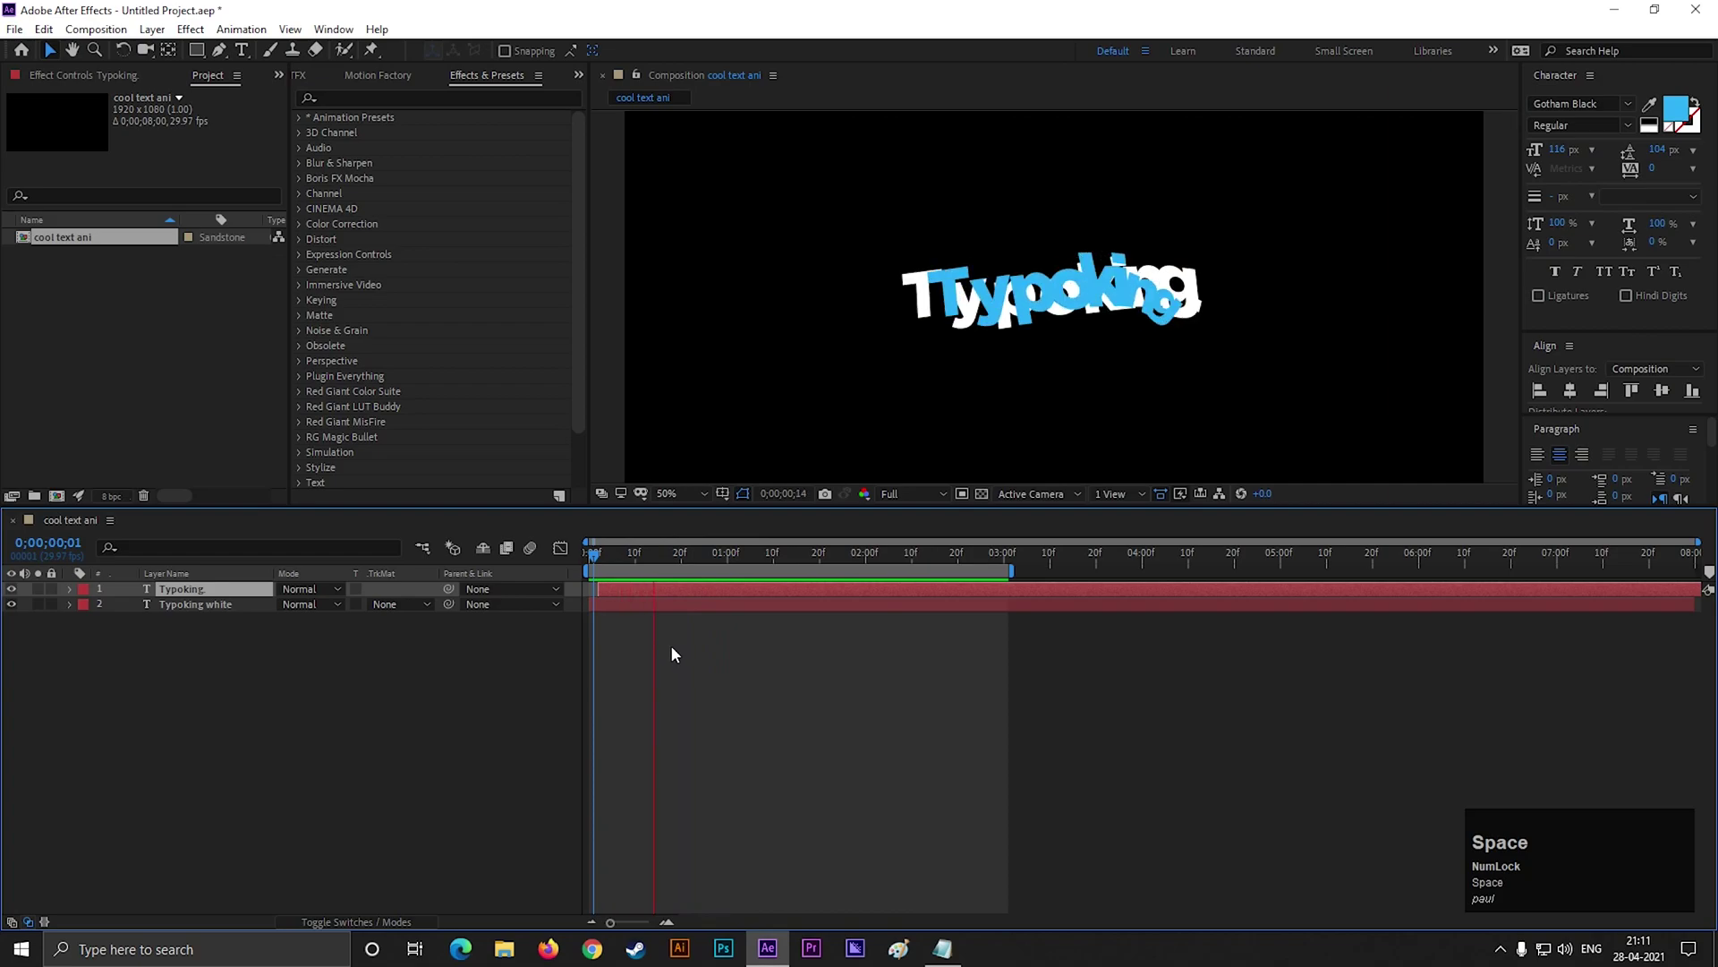
pyautogui.click(768, 570)
# - Delay the blue layer further and play back to check the white copy leads it
pyautogui.press('space')
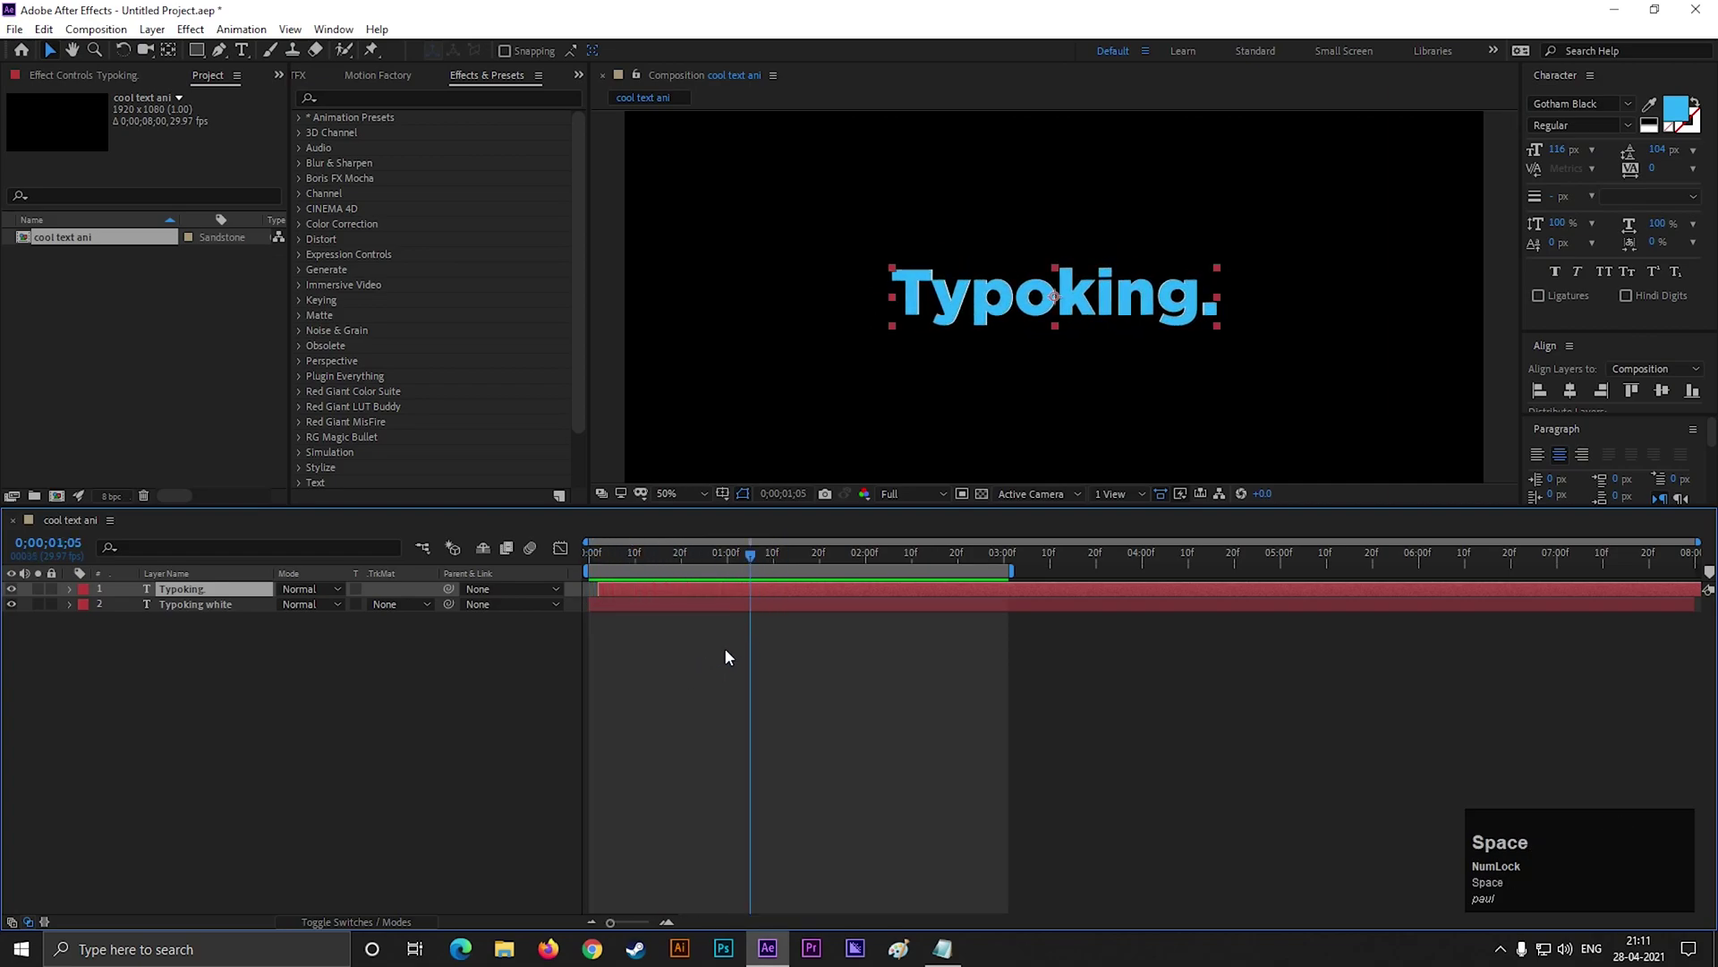
pyautogui.click(246, 692)
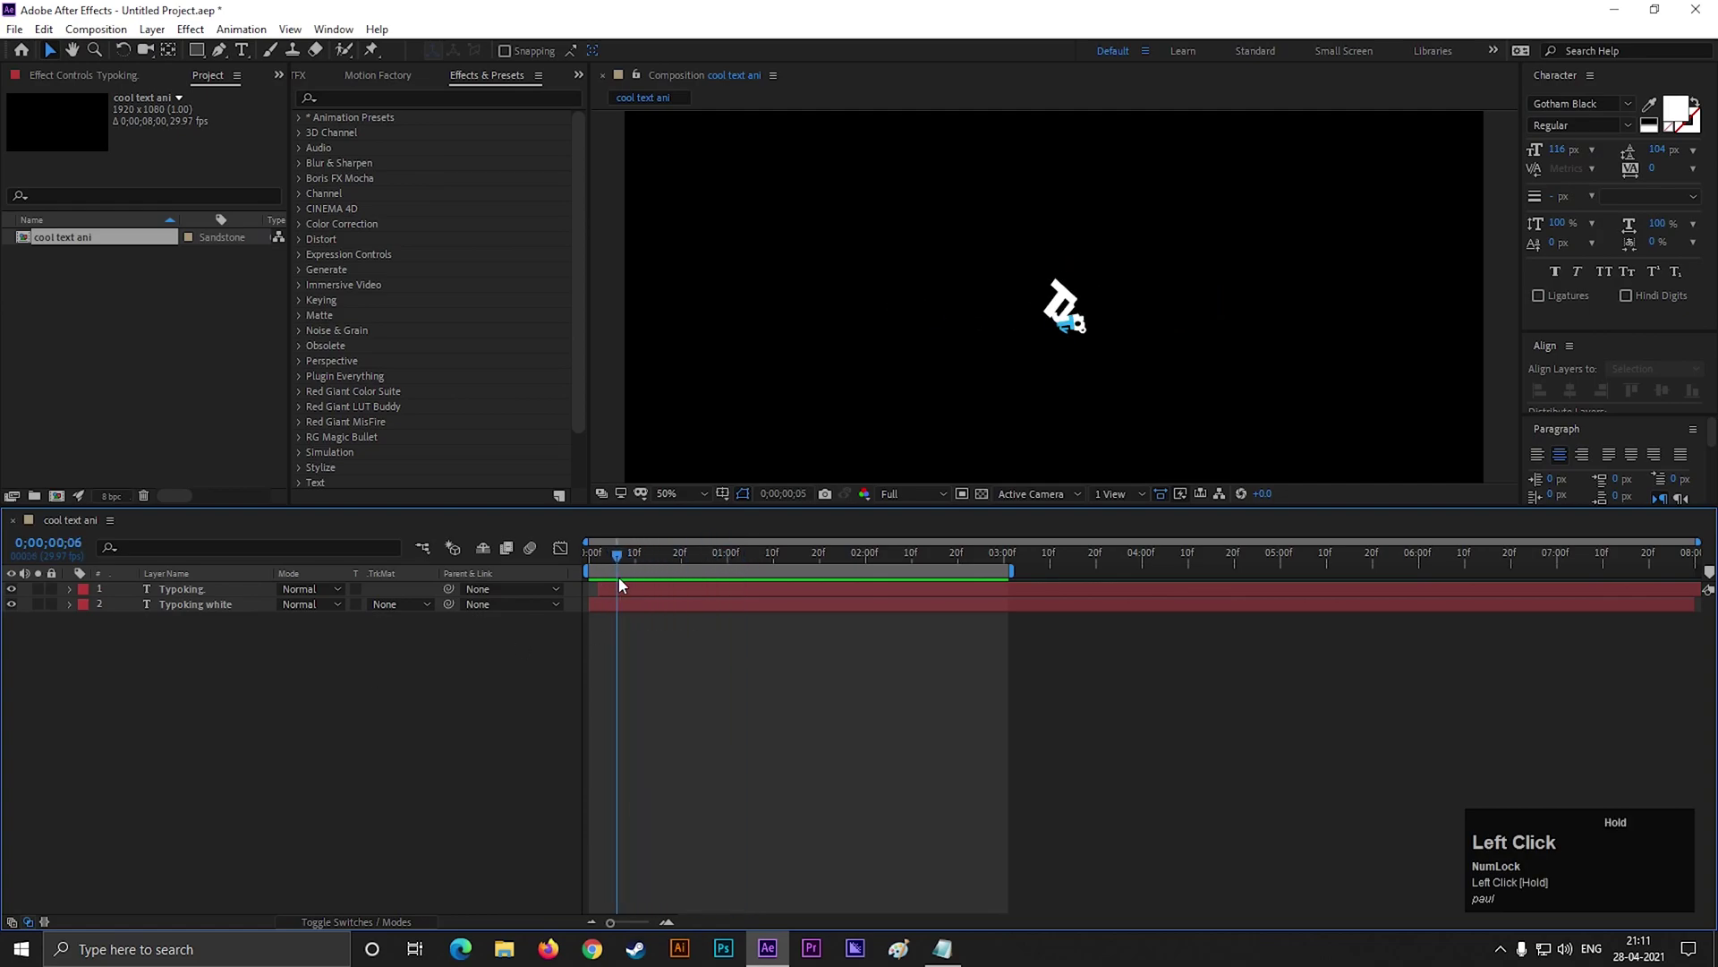
pyautogui.scroll(3)
pyautogui.click(748, 928)
pyautogui.scroll(-3)
pyautogui.scroll(3)
pyautogui.click(779, 922)
pyautogui.press('space')
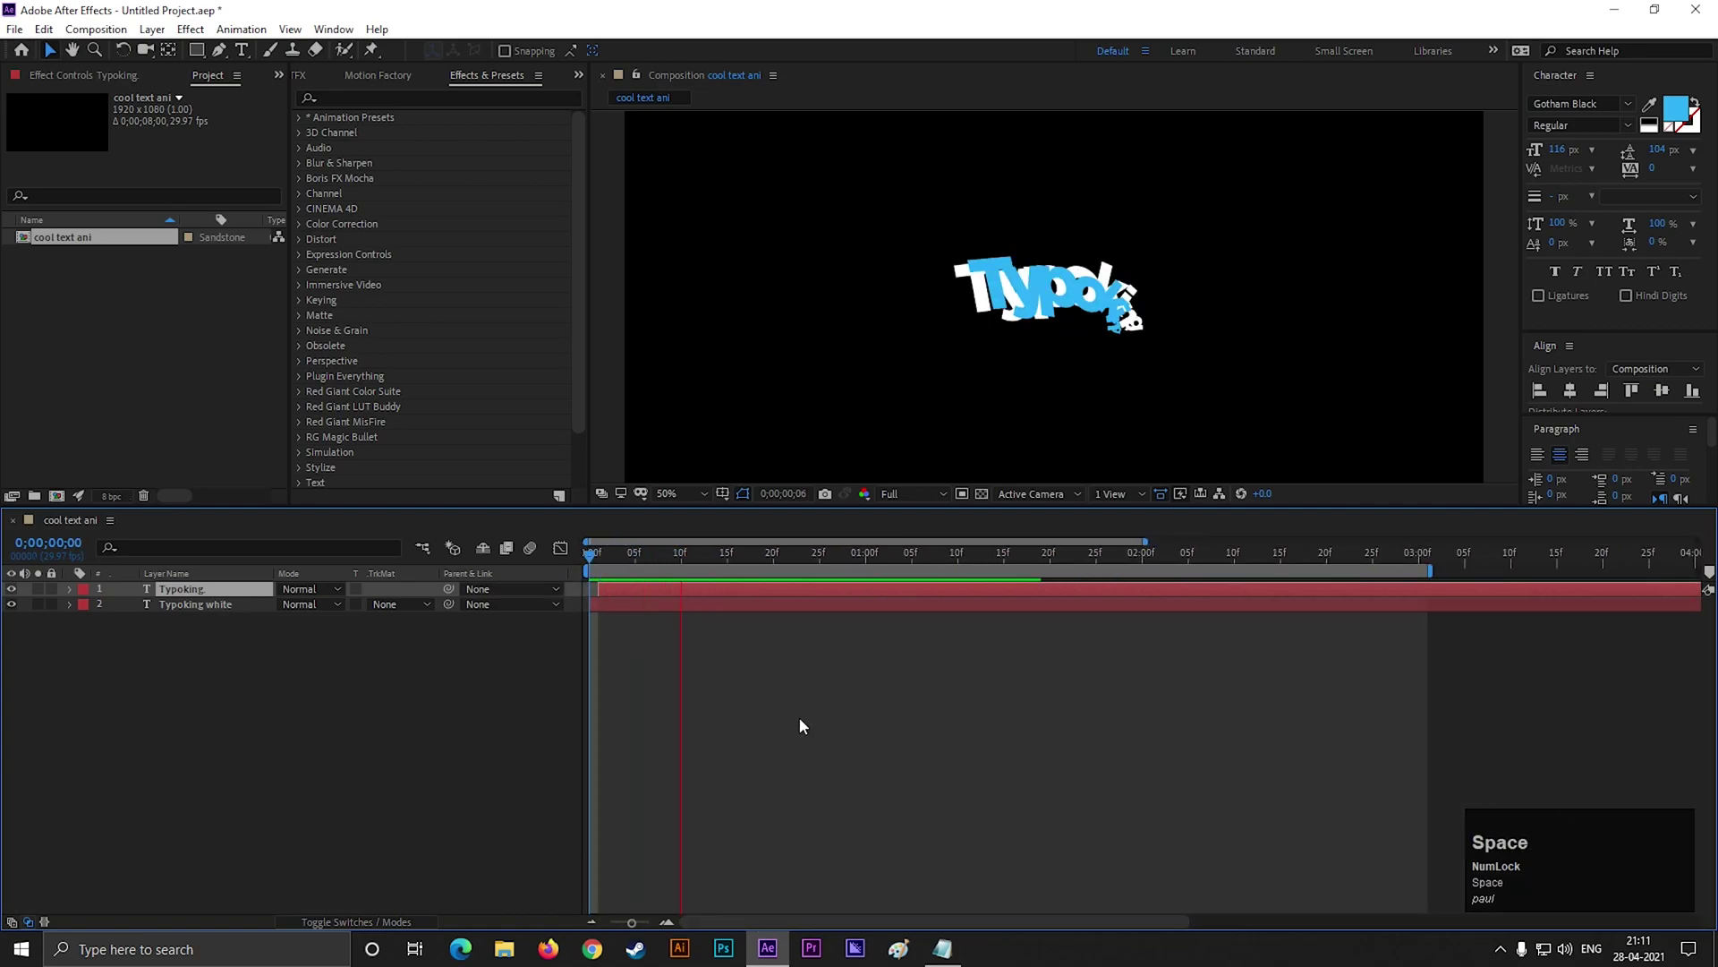
pyautogui.click(382, 719)
# - Precompose both text layers, naming the new composition 'final text'
pyautogui.rightClick(228, 595)
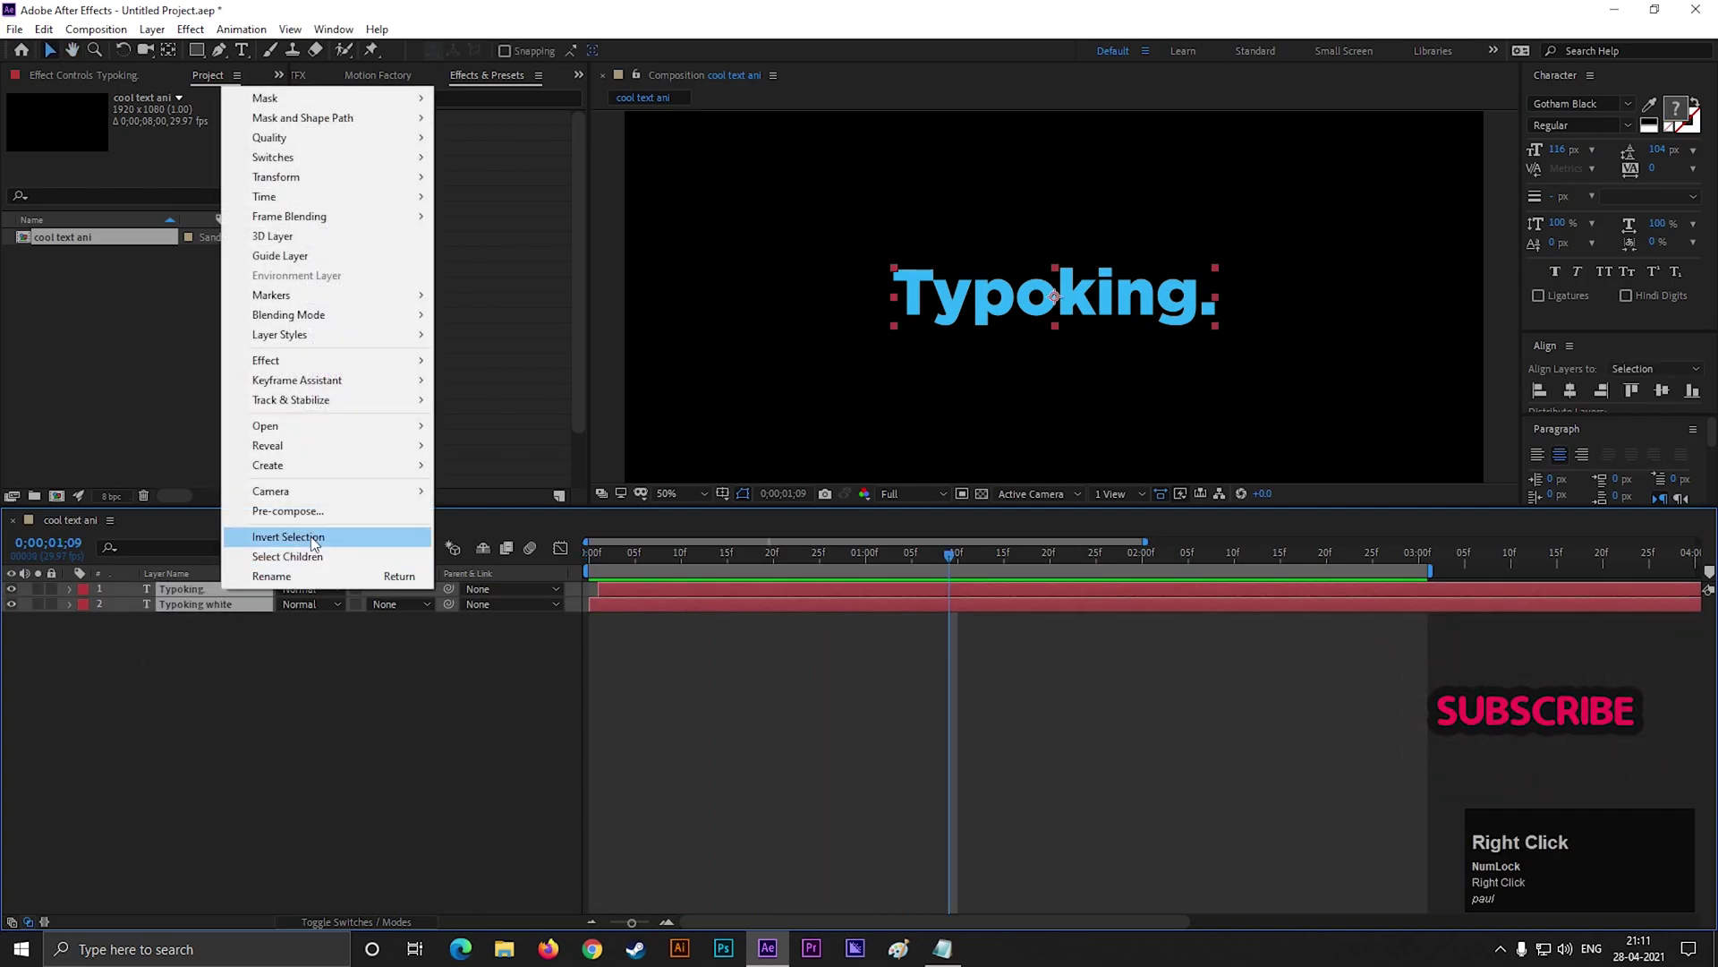
pyautogui.click(318, 521)
pyautogui.write('flal')
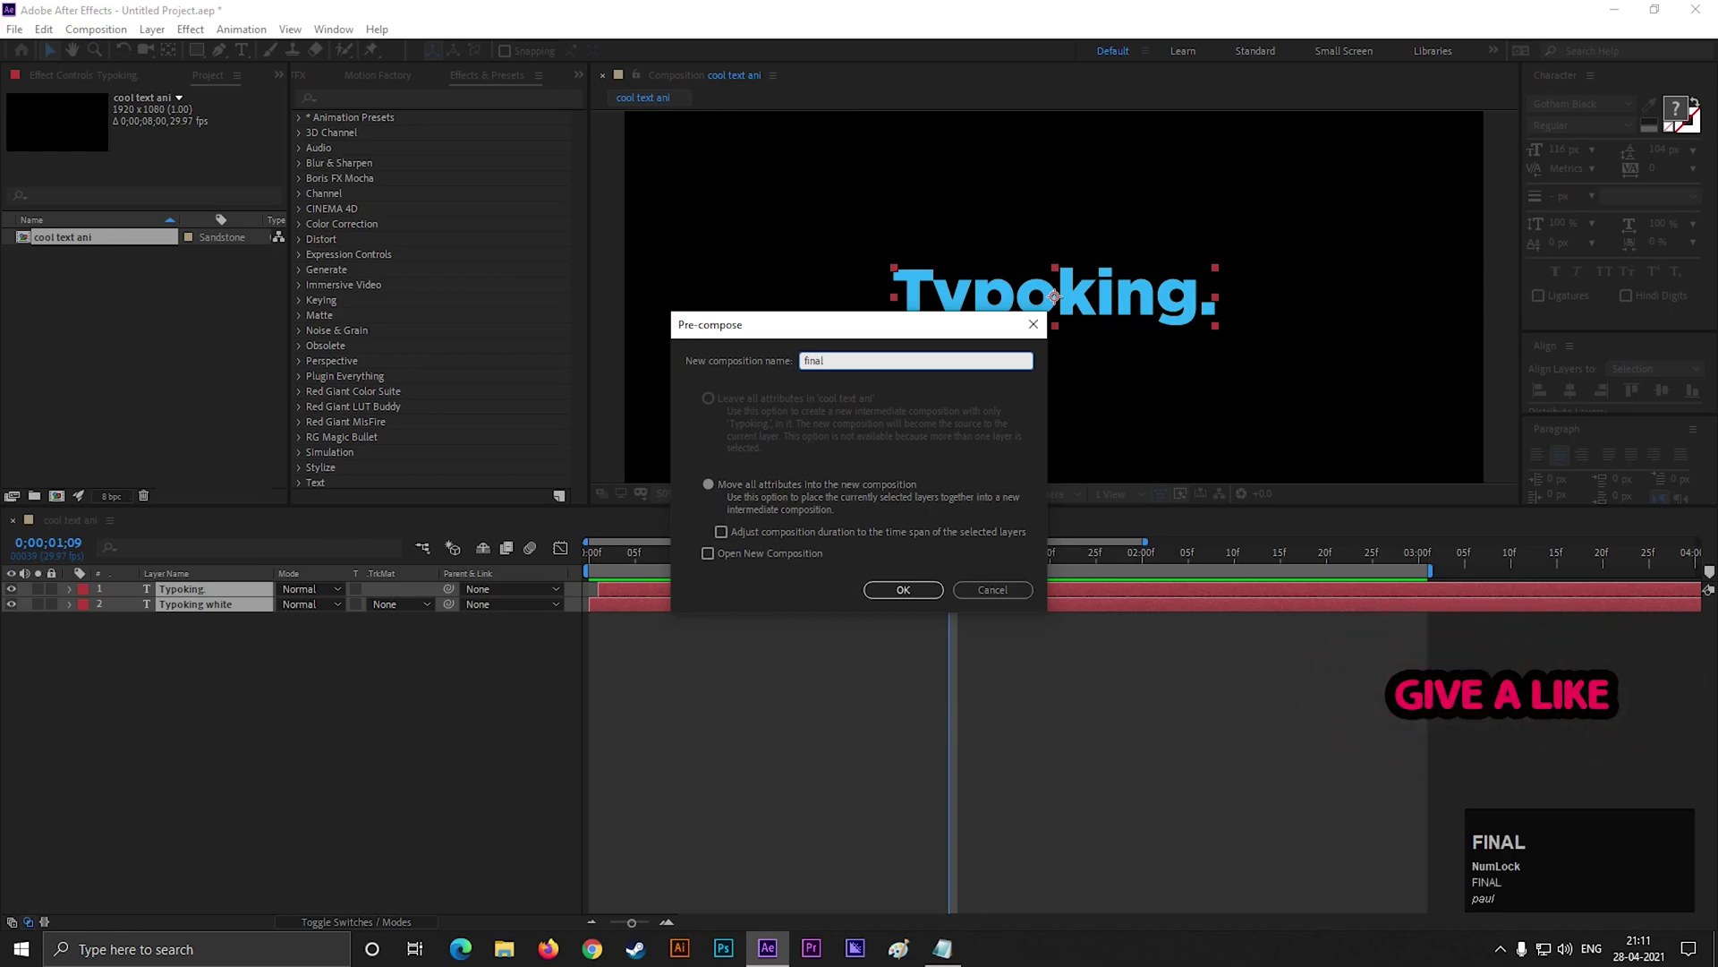
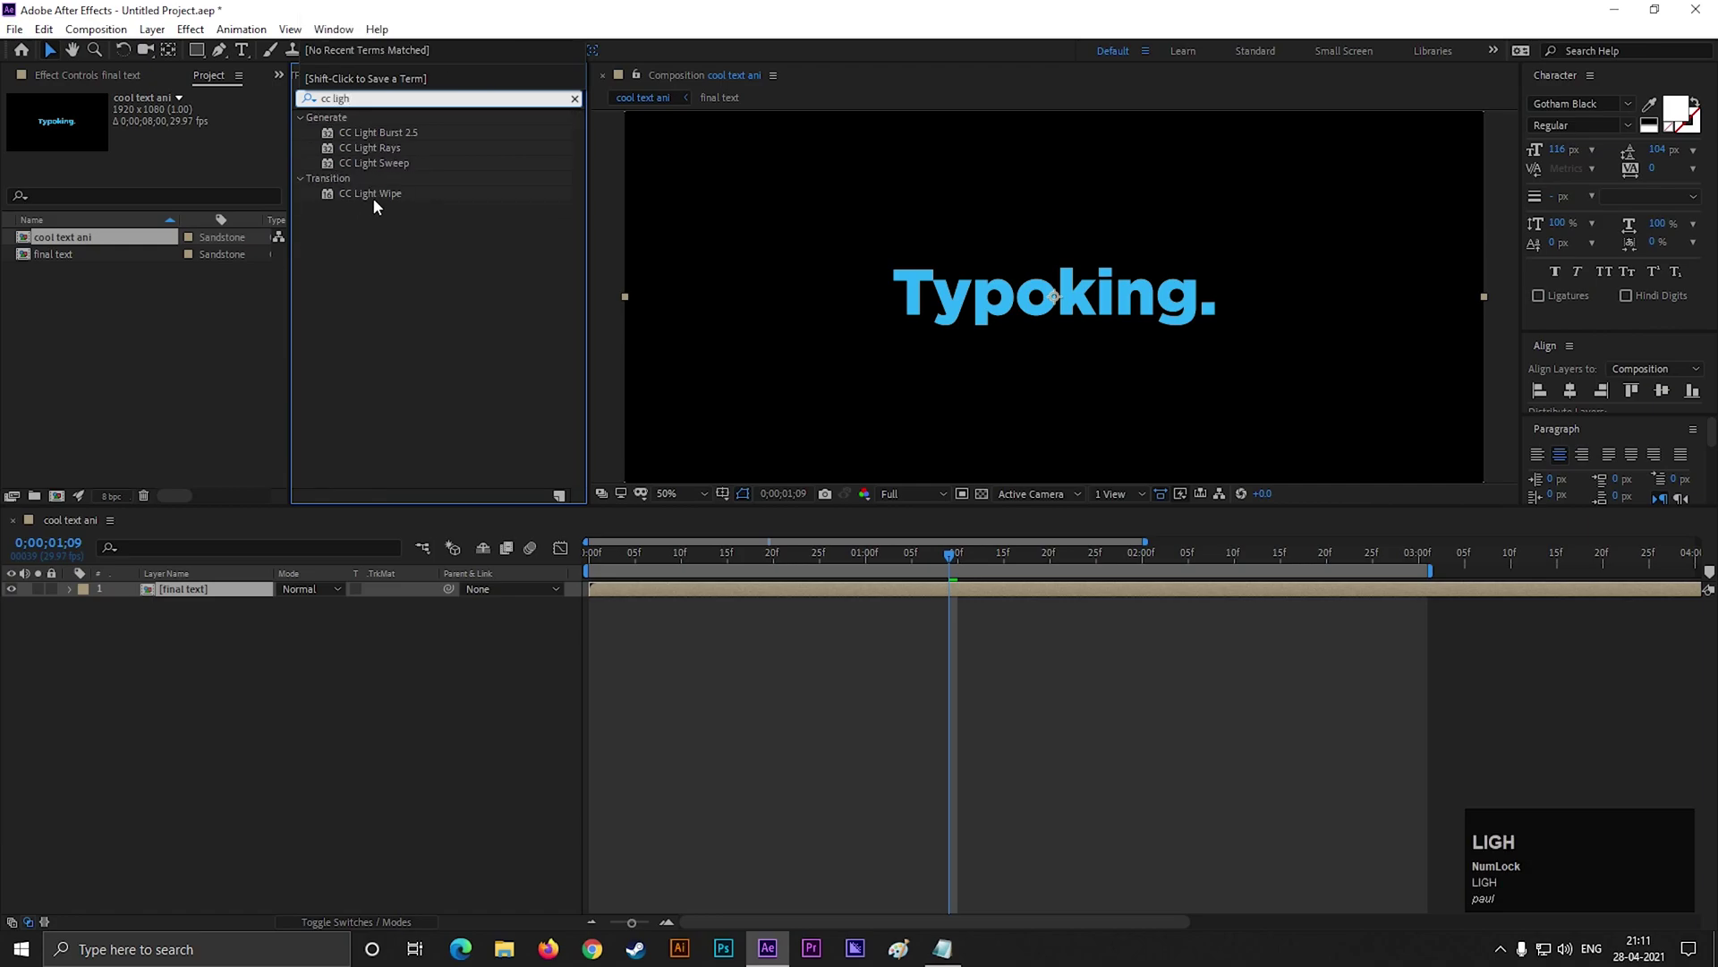
# - Apply CC Light Sweep to the final text precomp with Smooth shape and width 60
pyautogui.moveTo(386, 168); pyautogui.dragTo(290, 278)
pyautogui.click(214, 207)
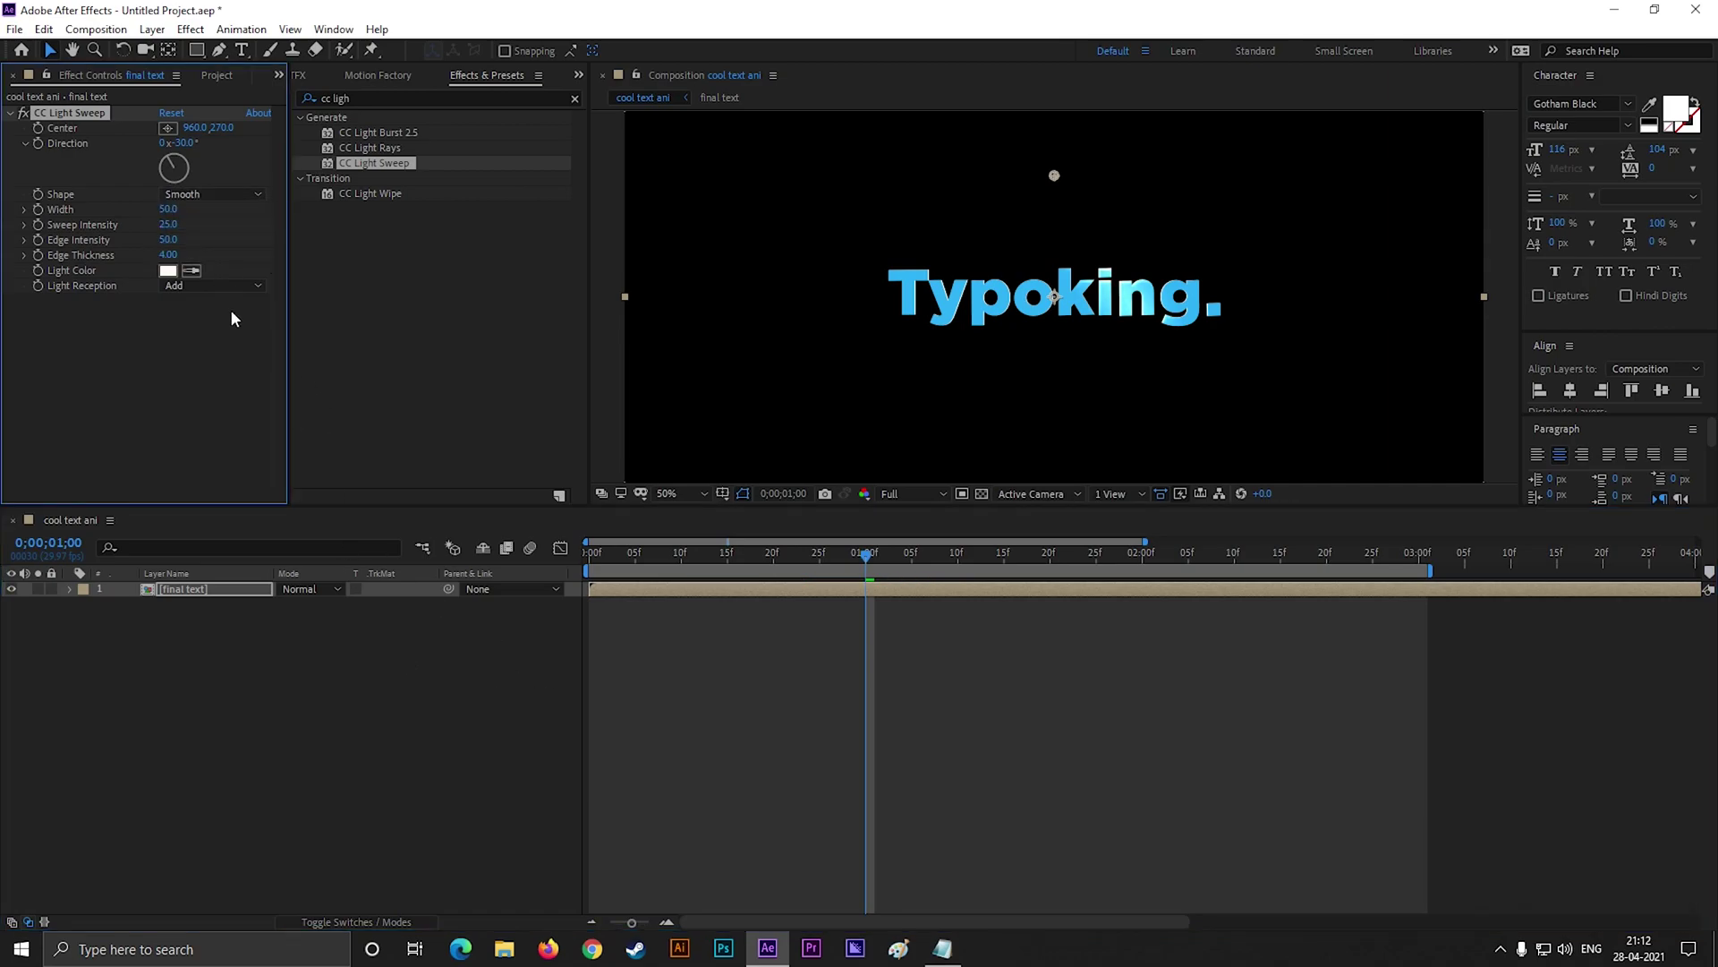
pyautogui.click(176, 214)
pyautogui.press('Return')
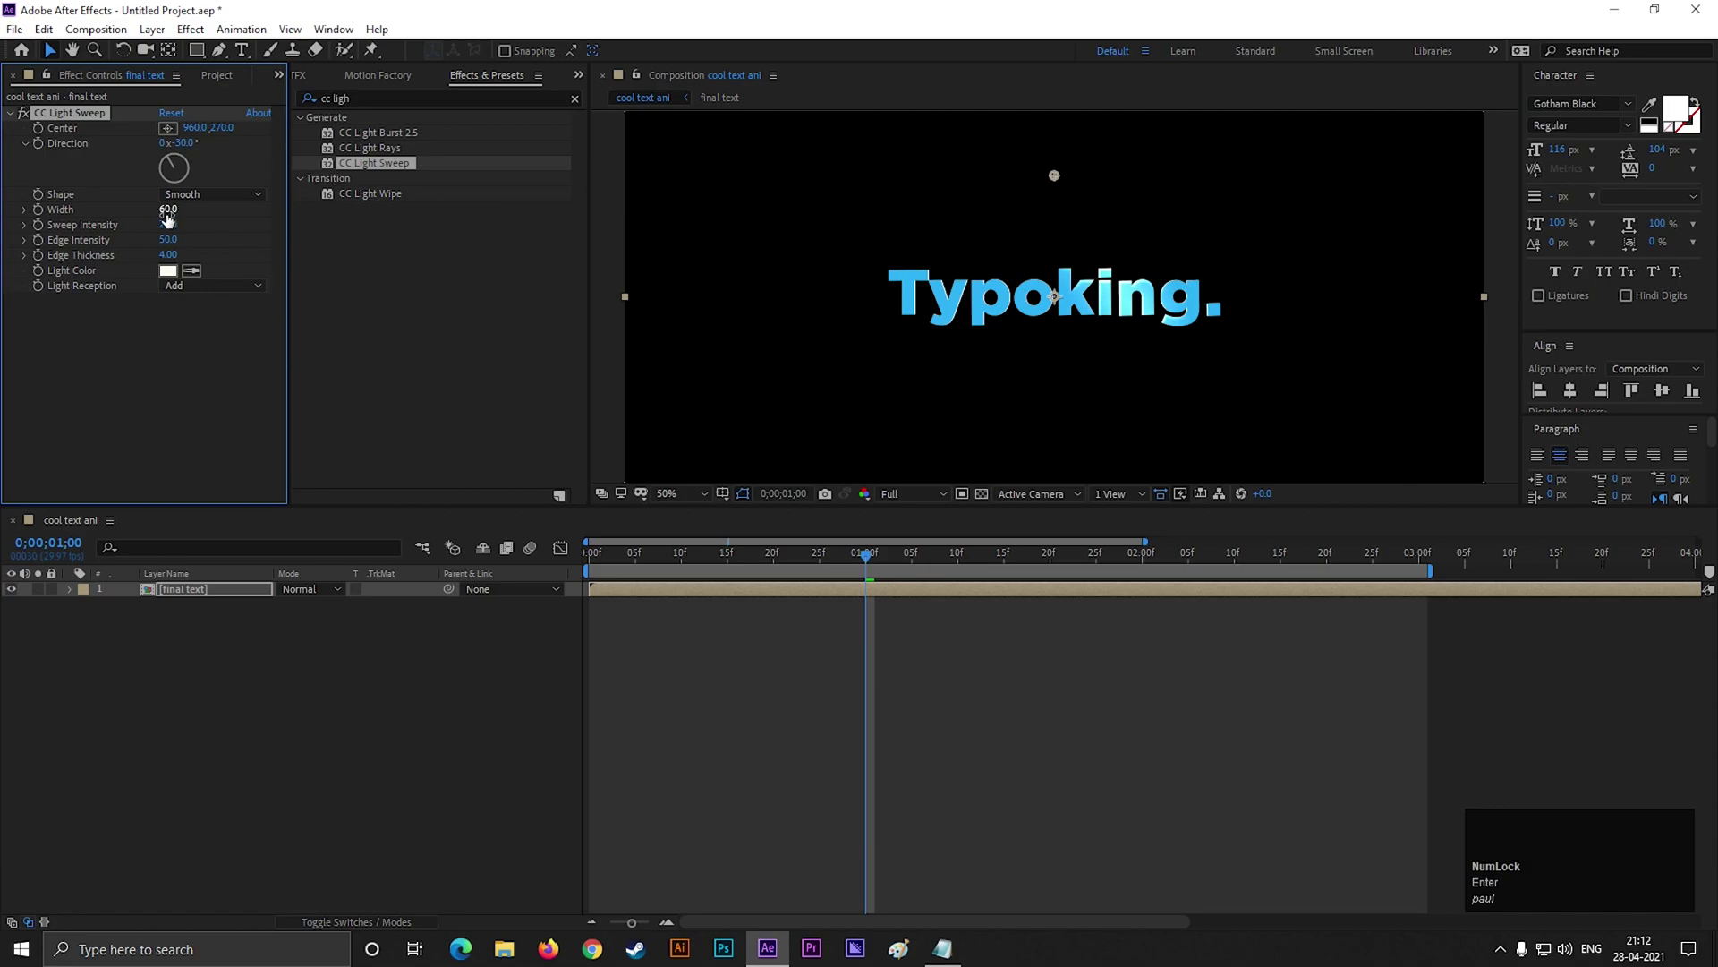
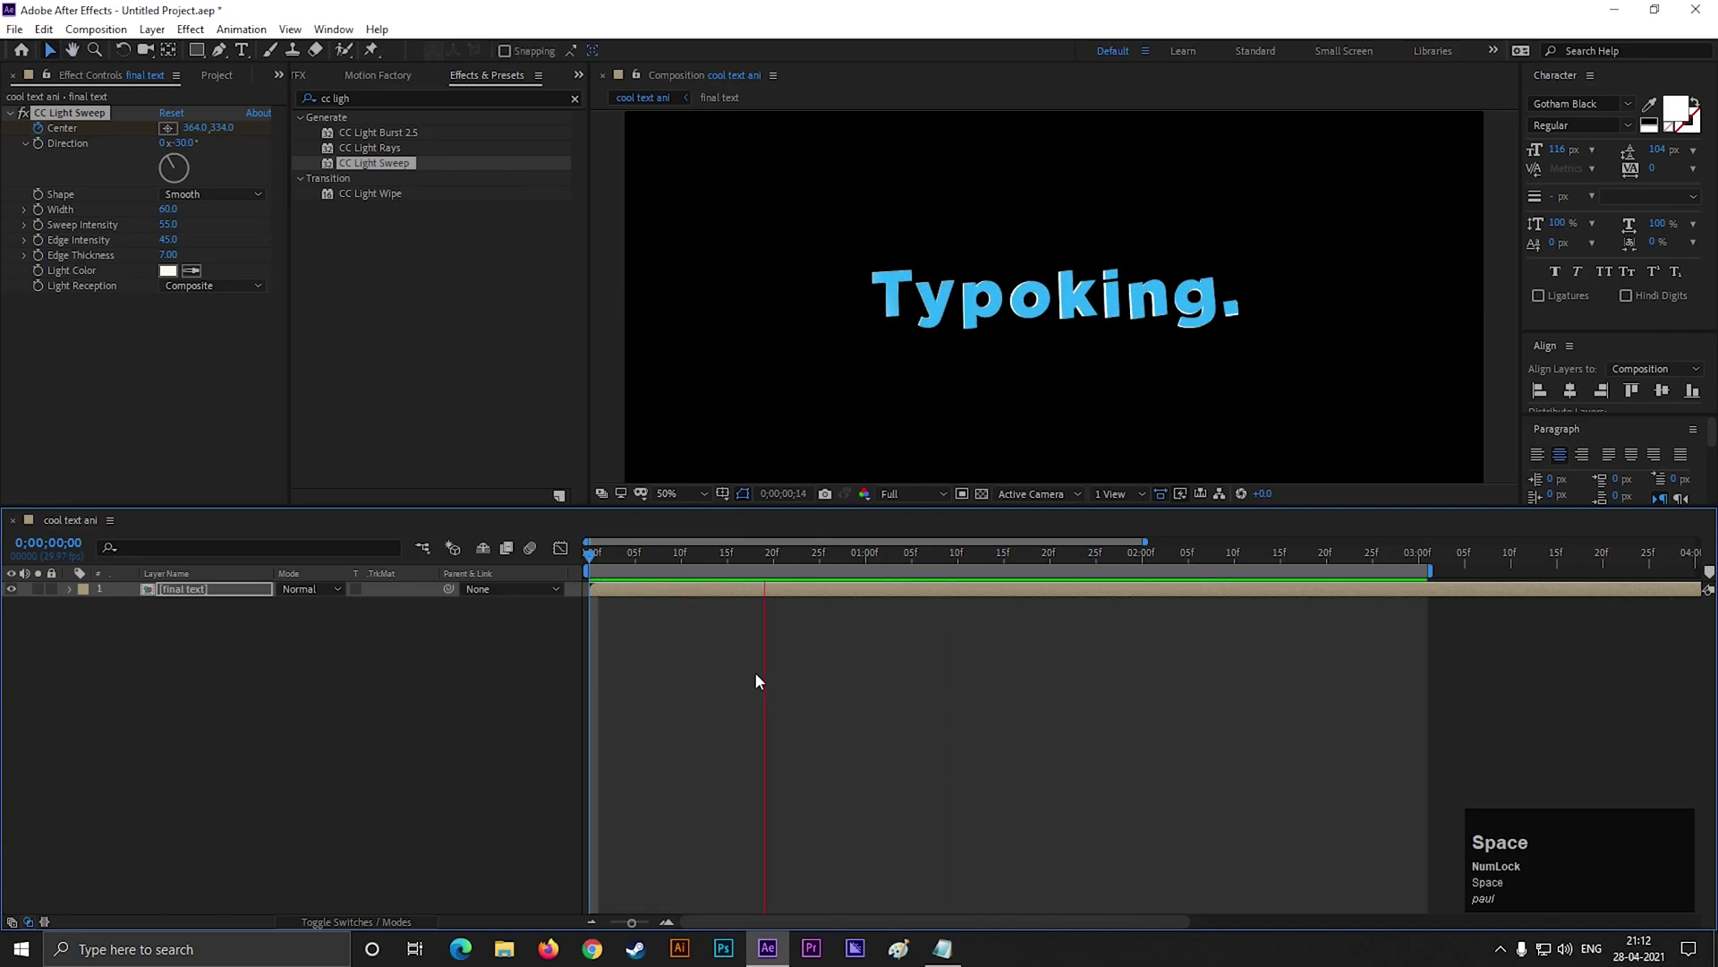
# - Preview the light sweep animation, then start a new solid layer and bring up its colour chooser
pyautogui.press('space')
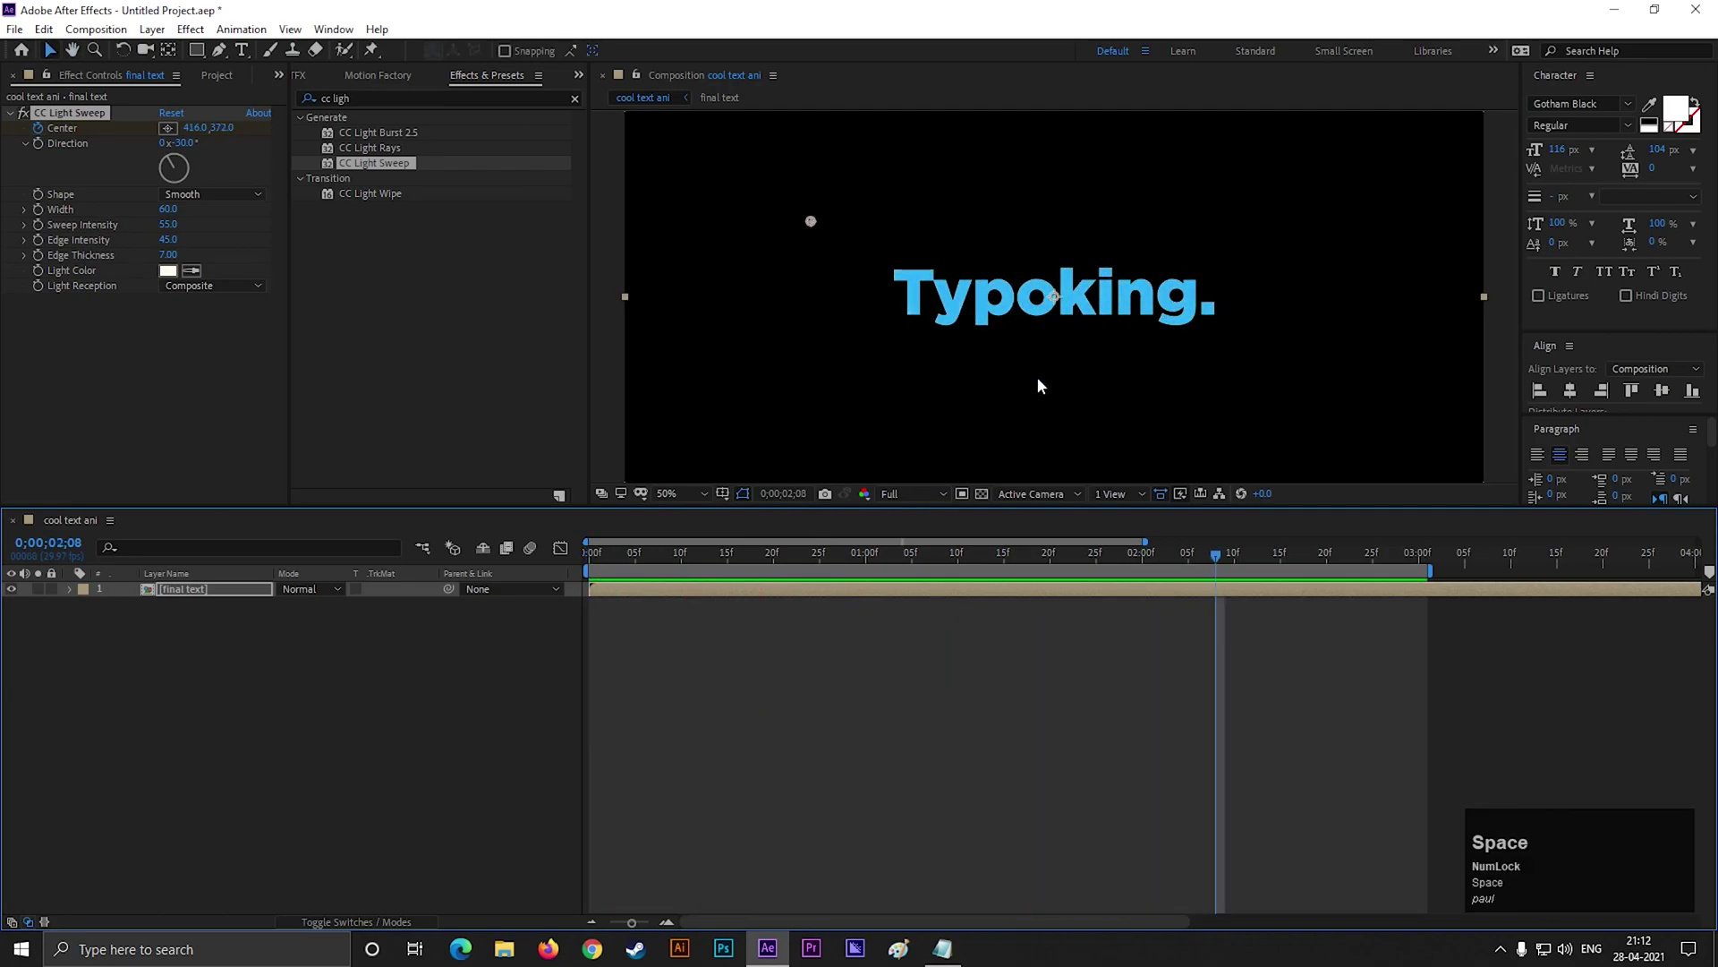
pyautogui.click(1204, 564)
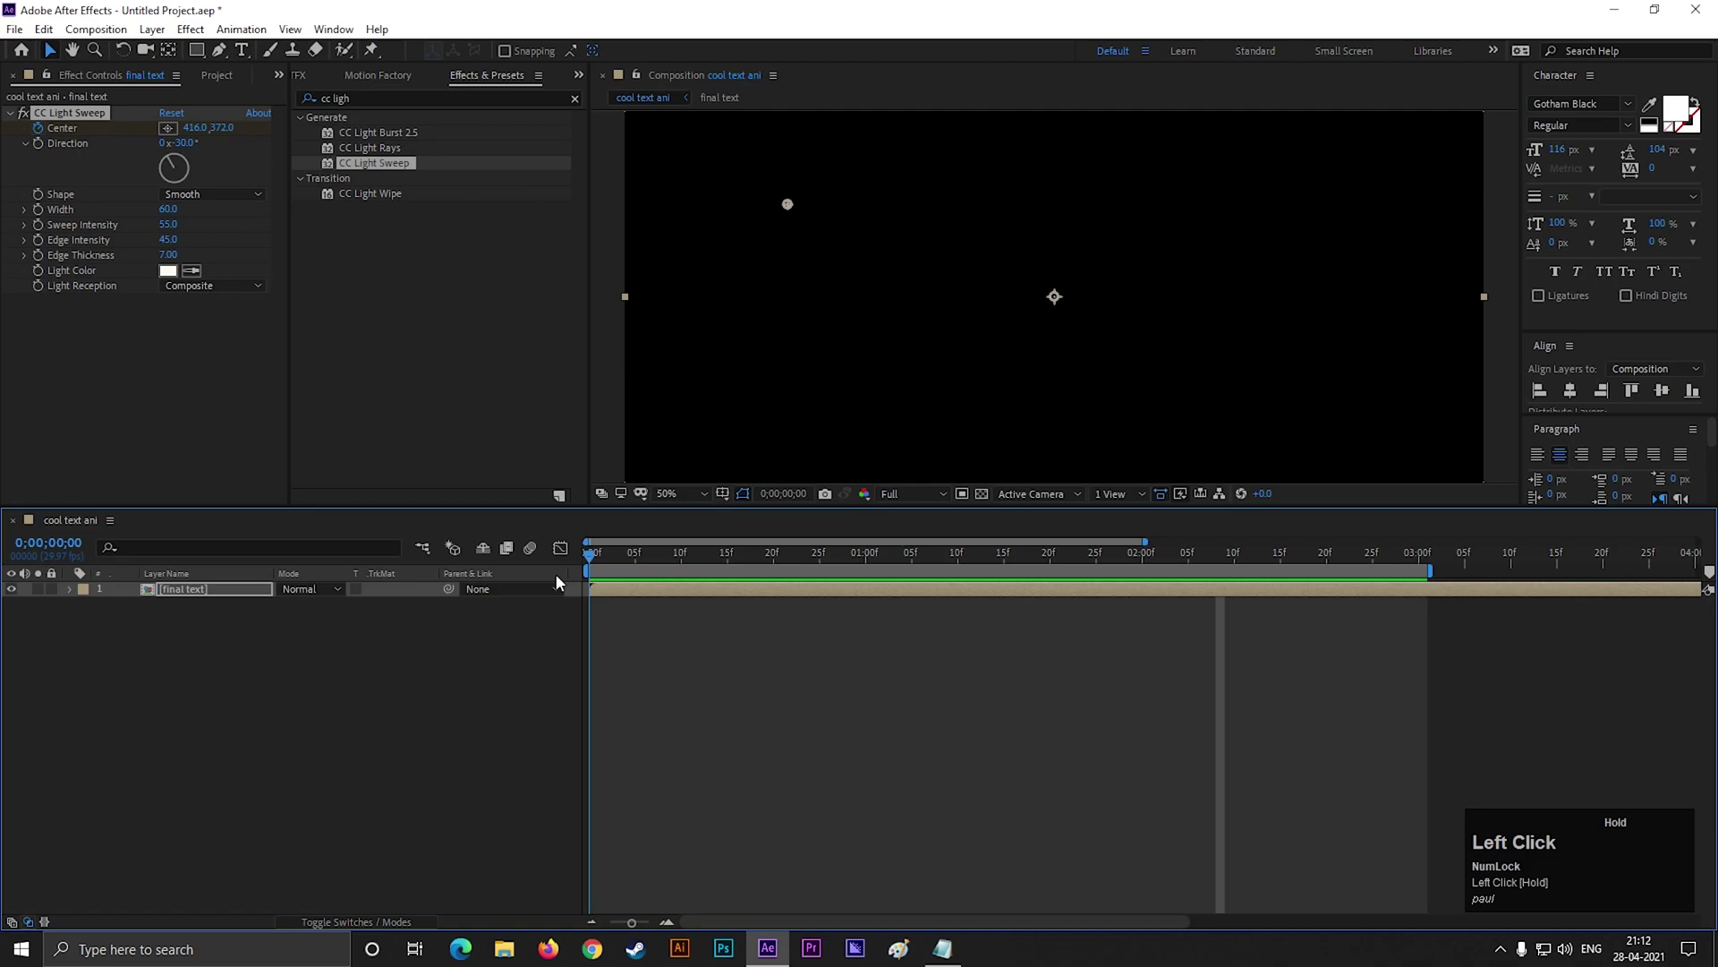
pyautogui.press('space')
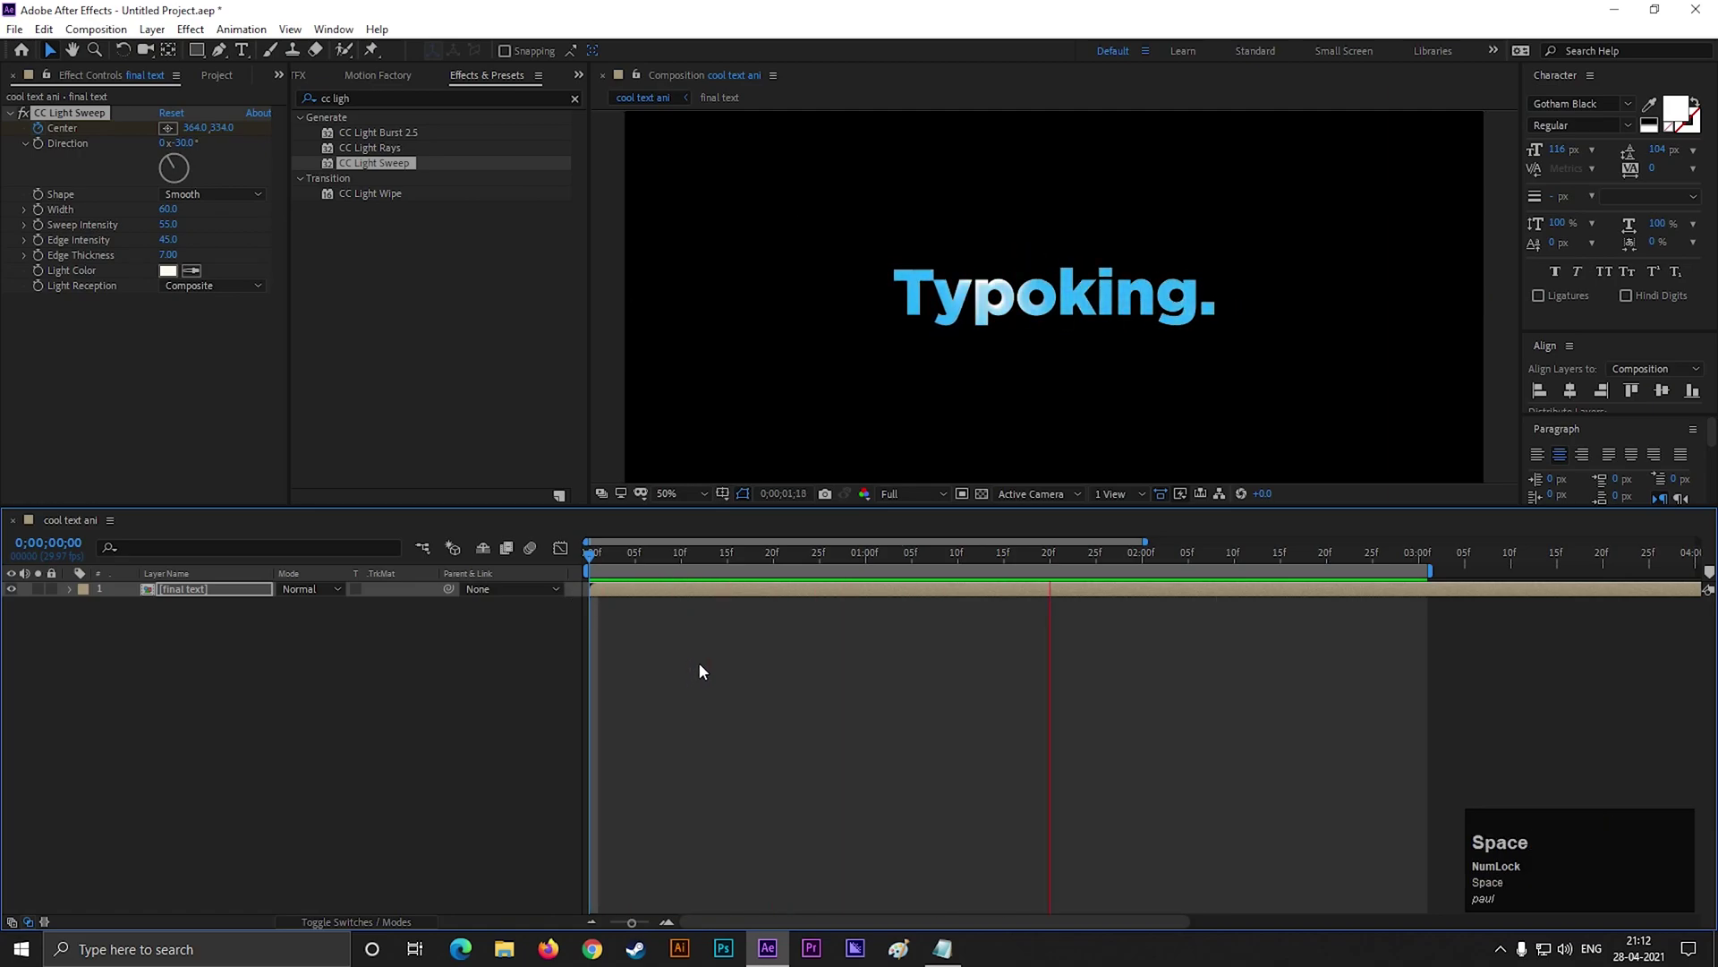
pyautogui.press('space')
pyautogui.moveTo(974, 696); pyautogui.dragTo(294, 702)
# - Give the new solid a dark gray colour and confirm its settings
pyautogui.rightClick(293, 703)
pyautogui.moveTo(337, 721); pyautogui.dragTo(752, 769)
pyautogui.press('space')
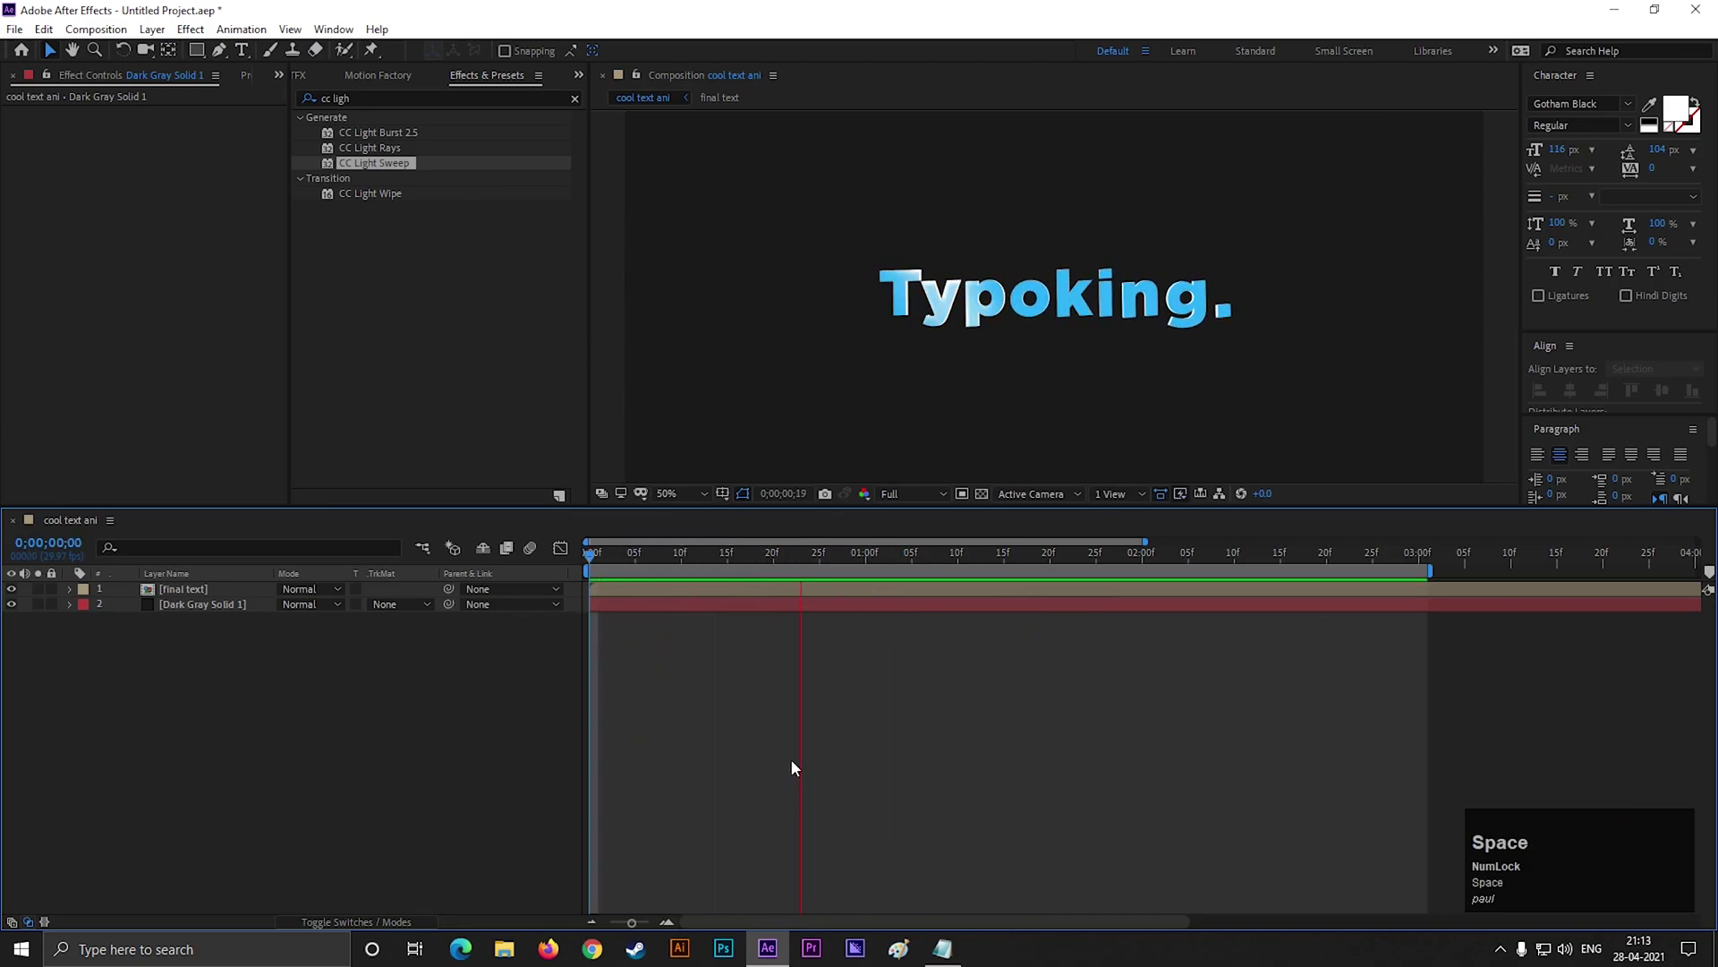
# - Send the solid behind the final text precomp and play back the finished animation
pyautogui.click(1085, 566)
pyautogui.press('space')
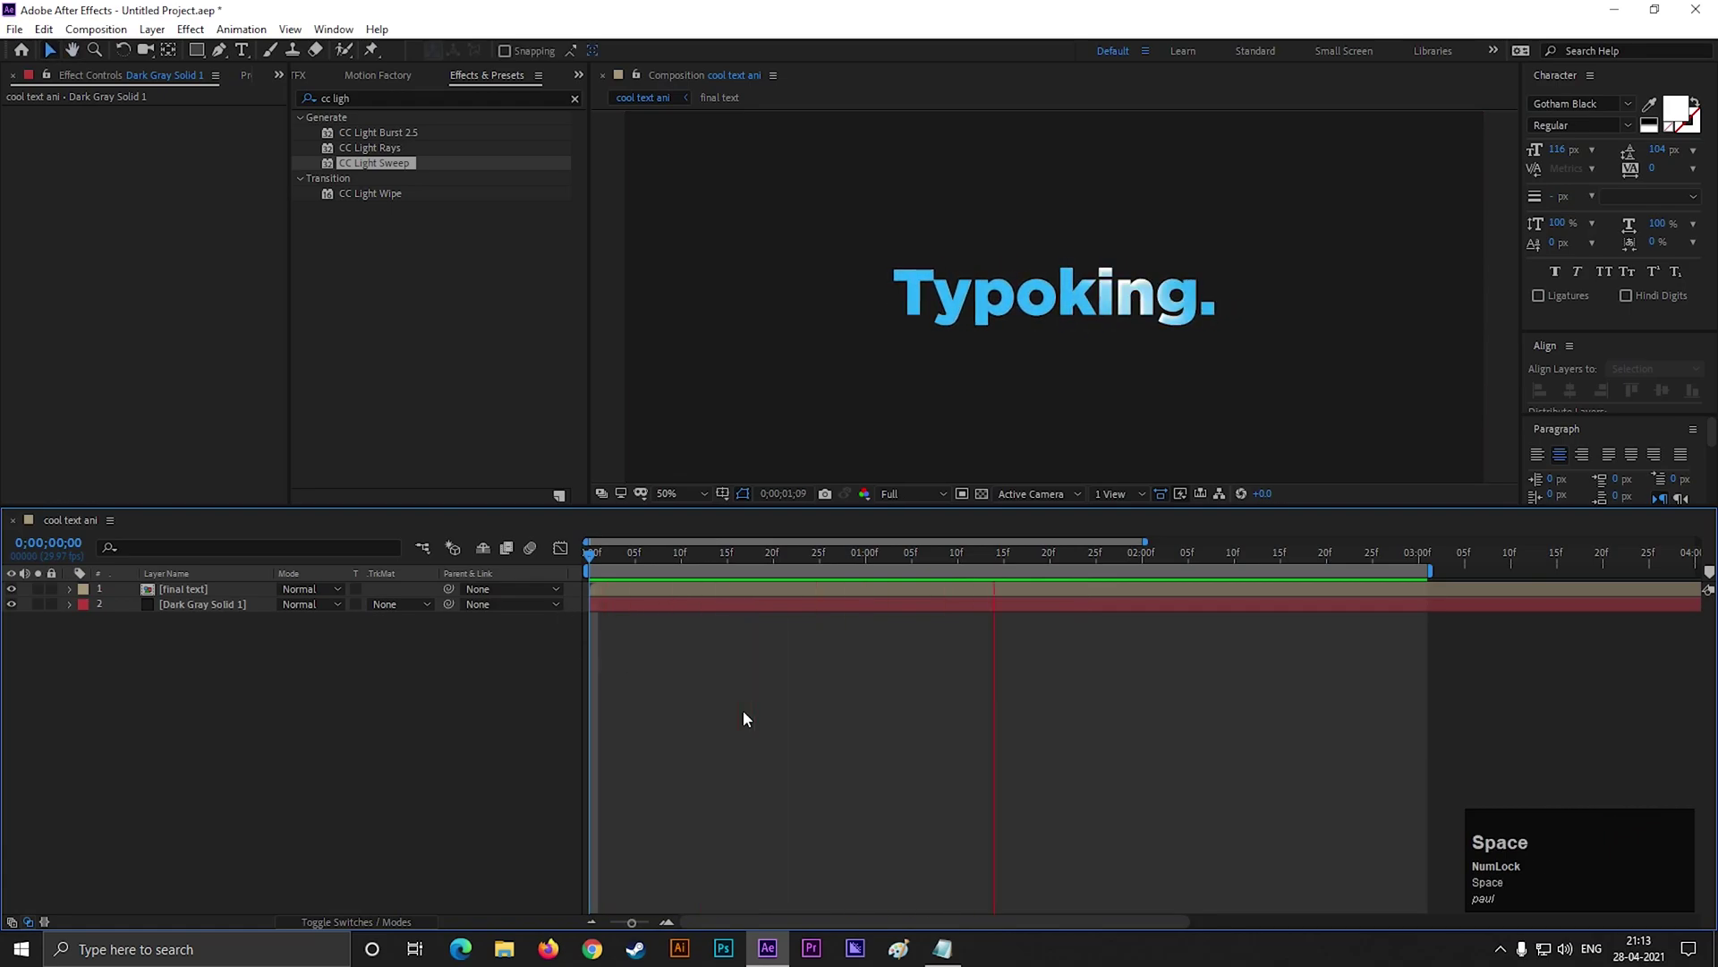
pyautogui.press('space')
pyautogui.click(964, 736)
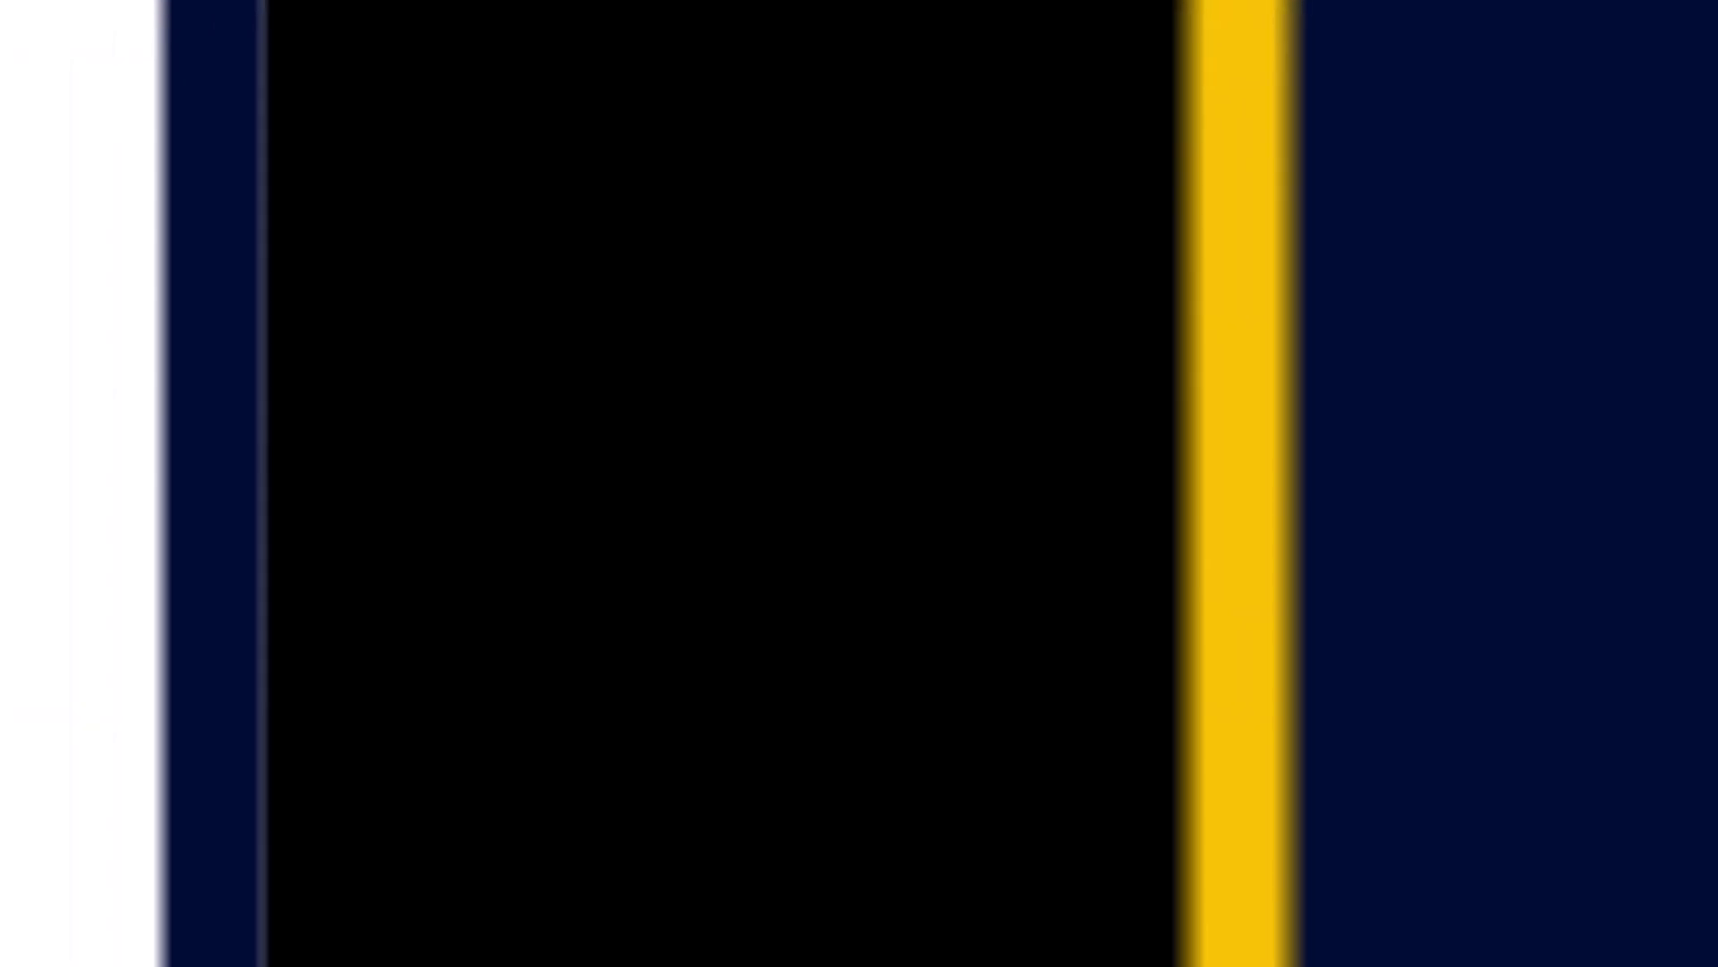